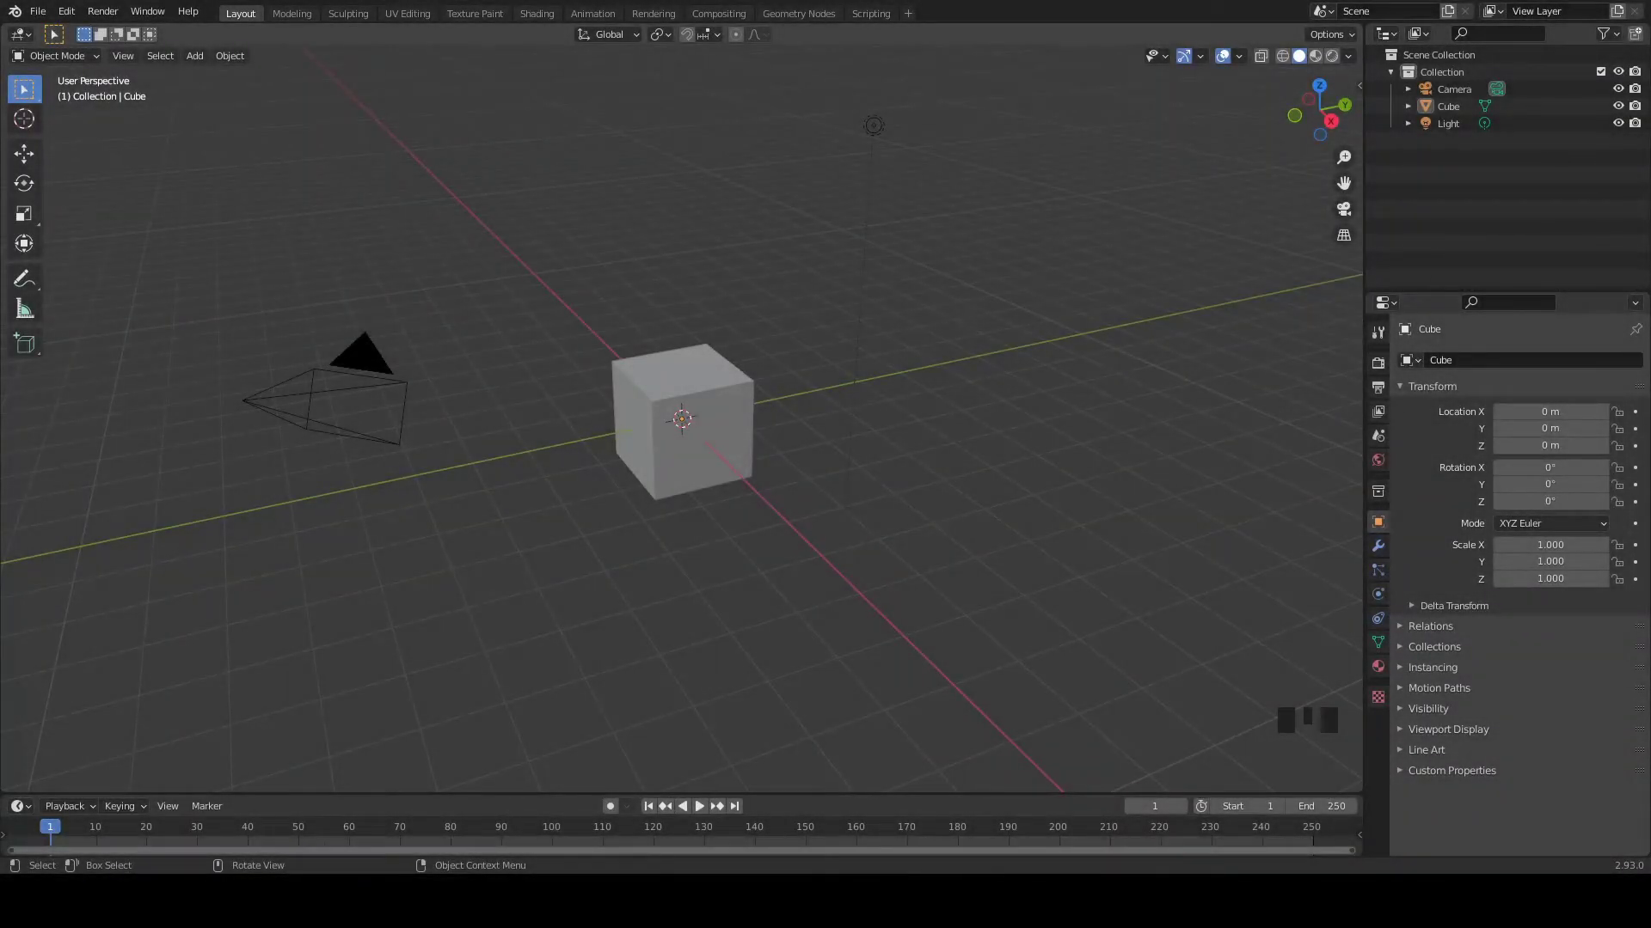
# - Delete the default light and camera so only the Cube remains in the scene
pyautogui.scroll(3)
pyautogui.scroll(-3)
pyautogui.moveTo(825, 154); pyautogui.dragTo(880, 208)
pyautogui.press('Delete')
pyautogui.click(202, 361)
pyautogui.press('Delete')
pyautogui.scroll(3)
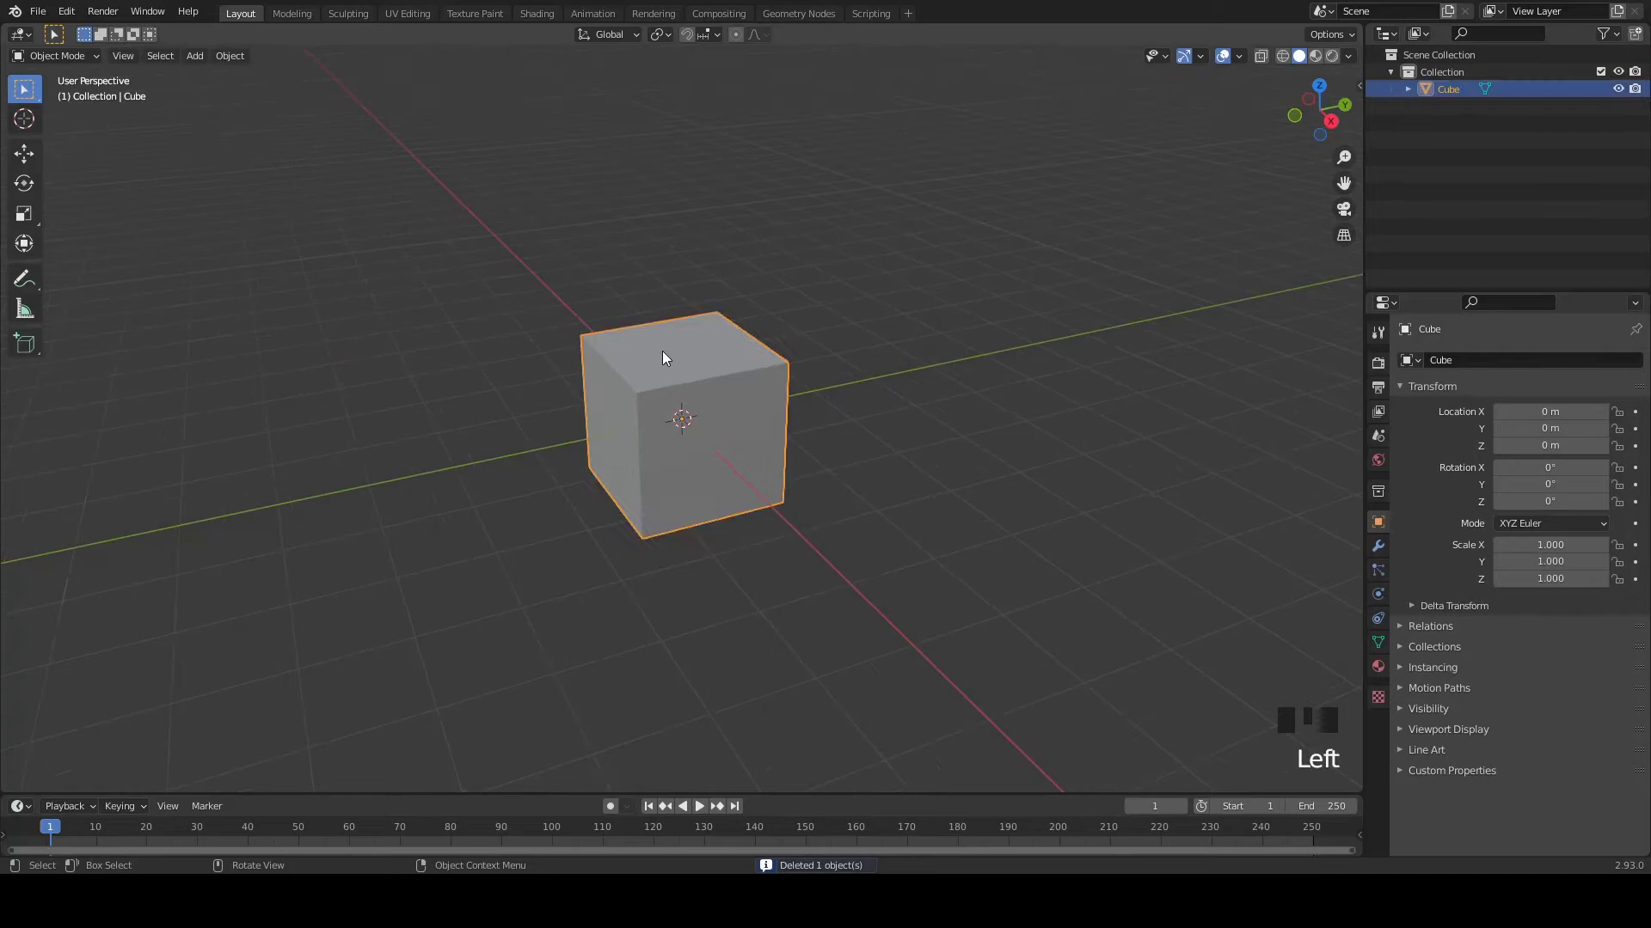
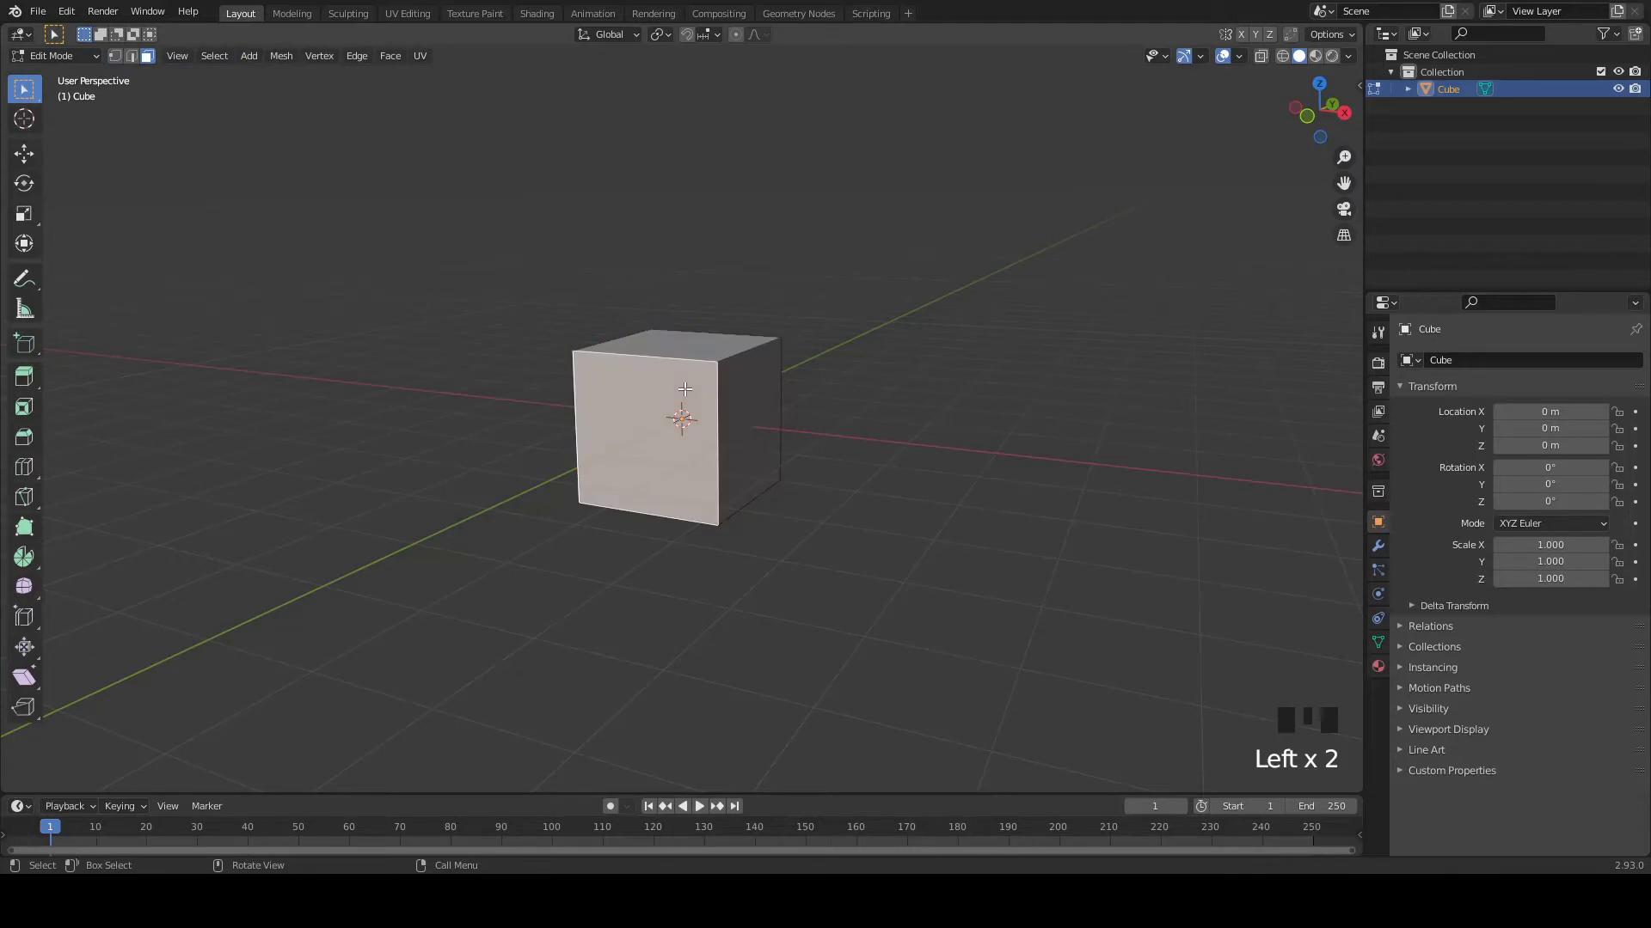
# - Delete the cube's front face, return to Object Mode and save the file
pyautogui.press('Delete')
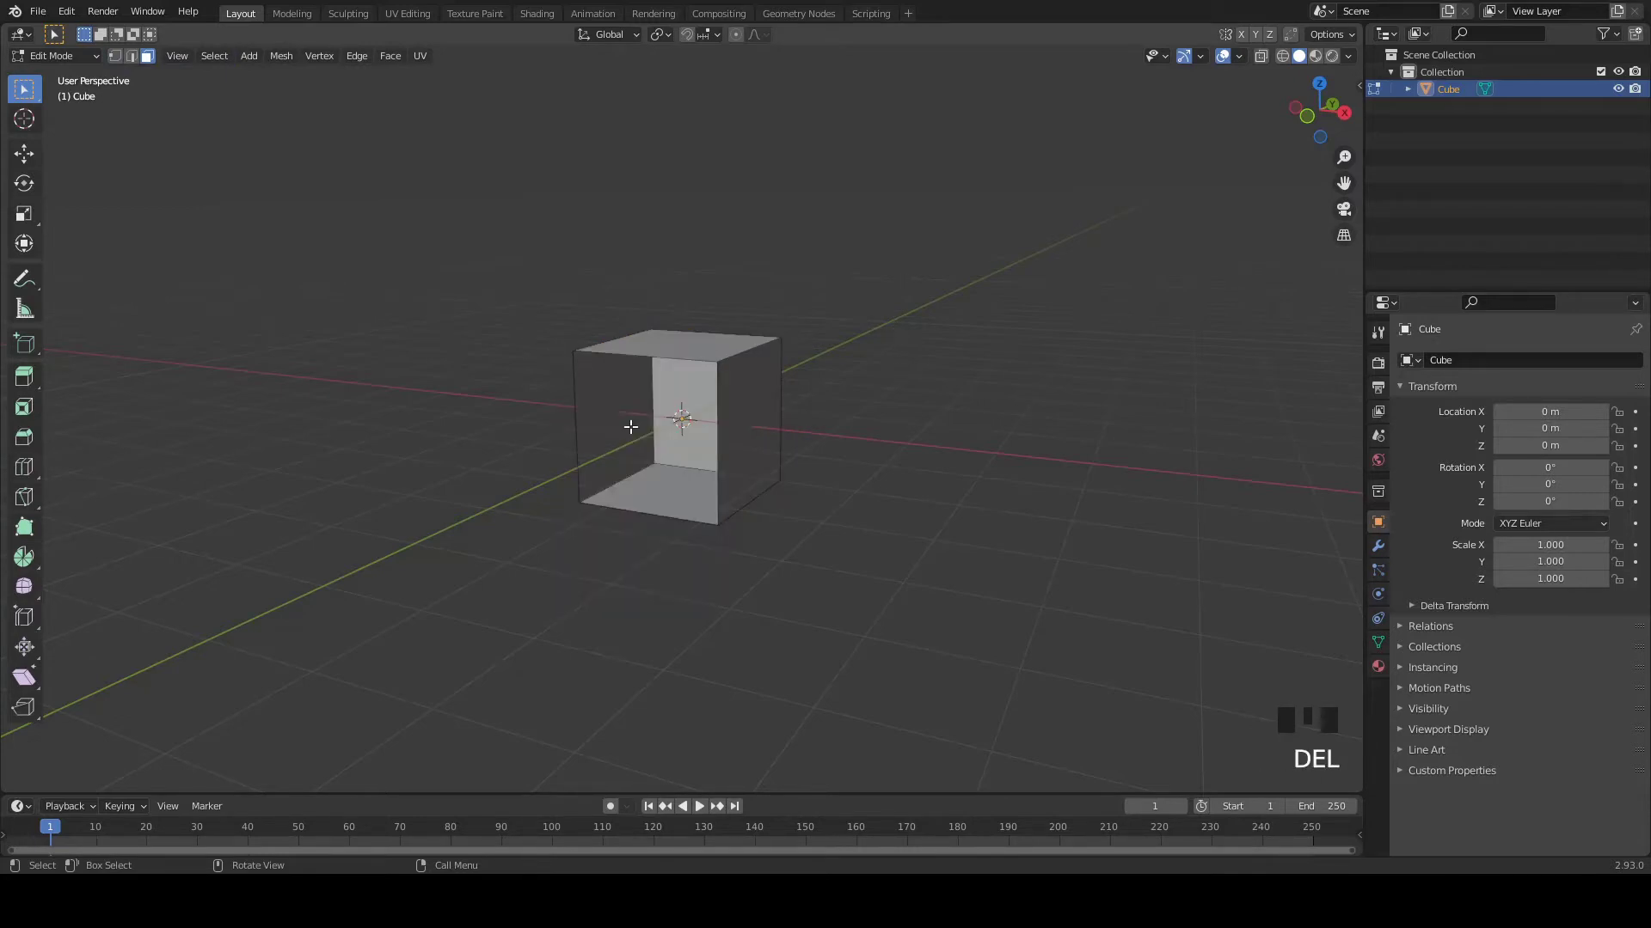
pyautogui.press('ctrl+s')
pyautogui.press('Tab')
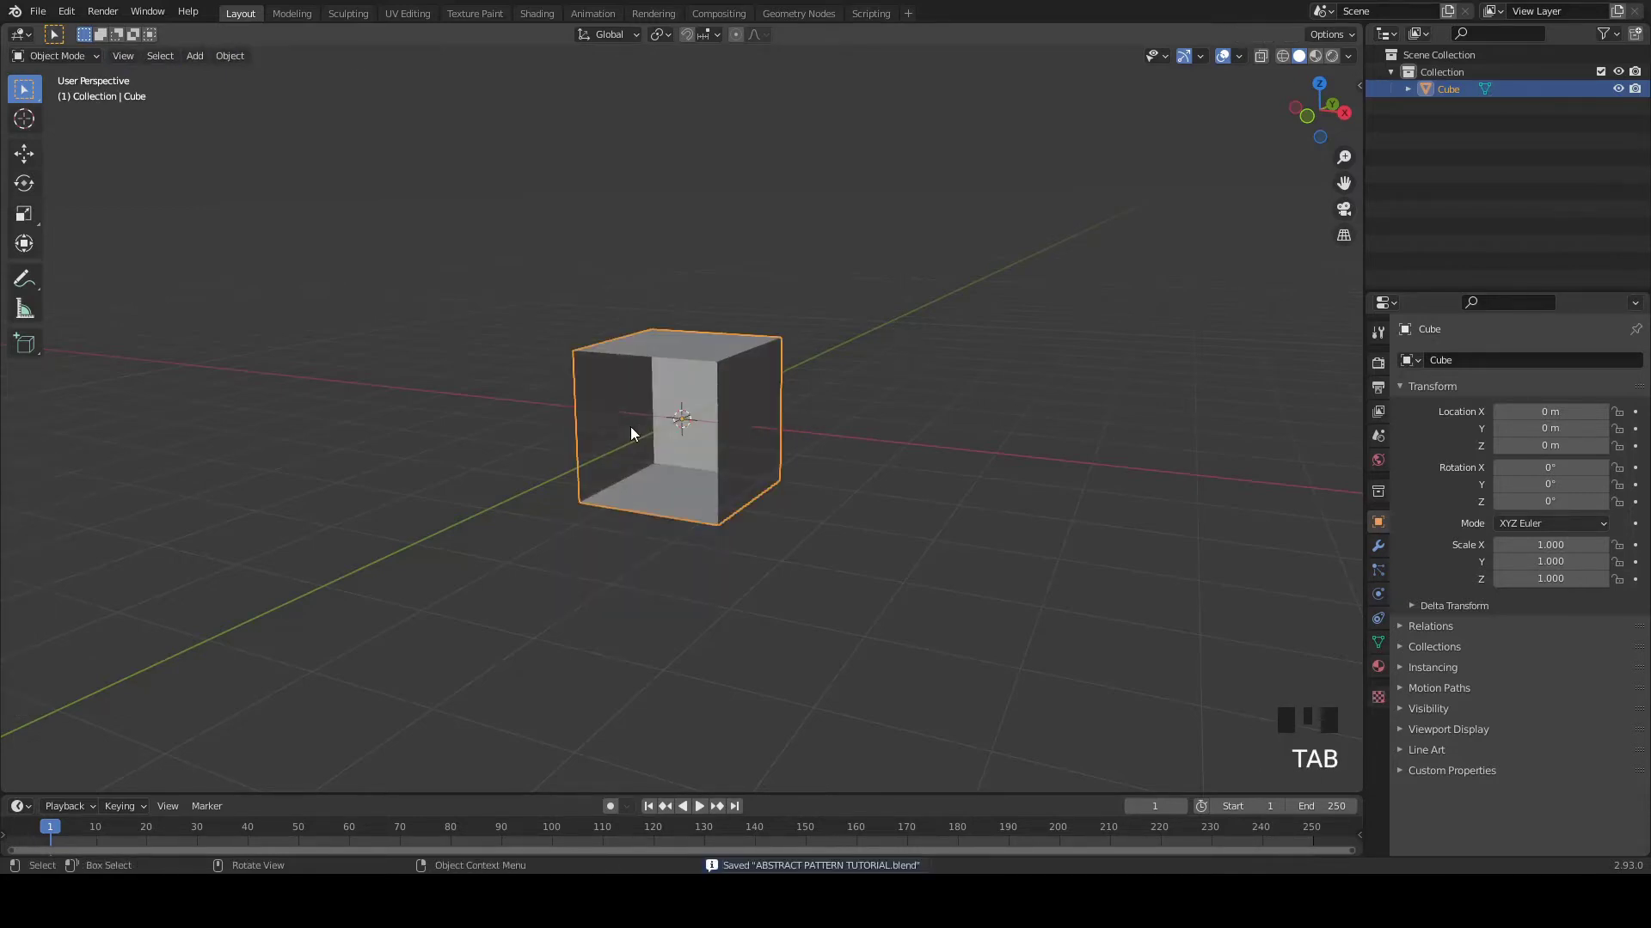
pyautogui.press('KP_1')
pyautogui.press('s')
# - Scale the open cube uniformly up to 3.326 to form a large box
pyautogui.moveTo(859, 437); pyautogui.dragTo(778, 489)
pyautogui.scroll(-3)
pyautogui.moveTo(804, 435); pyautogui.dragTo(807, 401)
pyautogui.scroll(-3)
pyautogui.moveTo(769, 401); pyautogui.dragTo(1624, 92)
pyautogui.click(1621, 90)
# - Hide the box from the viewport, leaving the scene visibly empty
pyautogui.press('KP_1')
pyautogui.moveTo(560, 352); pyautogui.dragTo(600, 374)
pyautogui.scroll(3)
pyautogui.moveTo(596, 371); pyautogui.dragTo(455, 315)
pyautogui.press('shift+a')
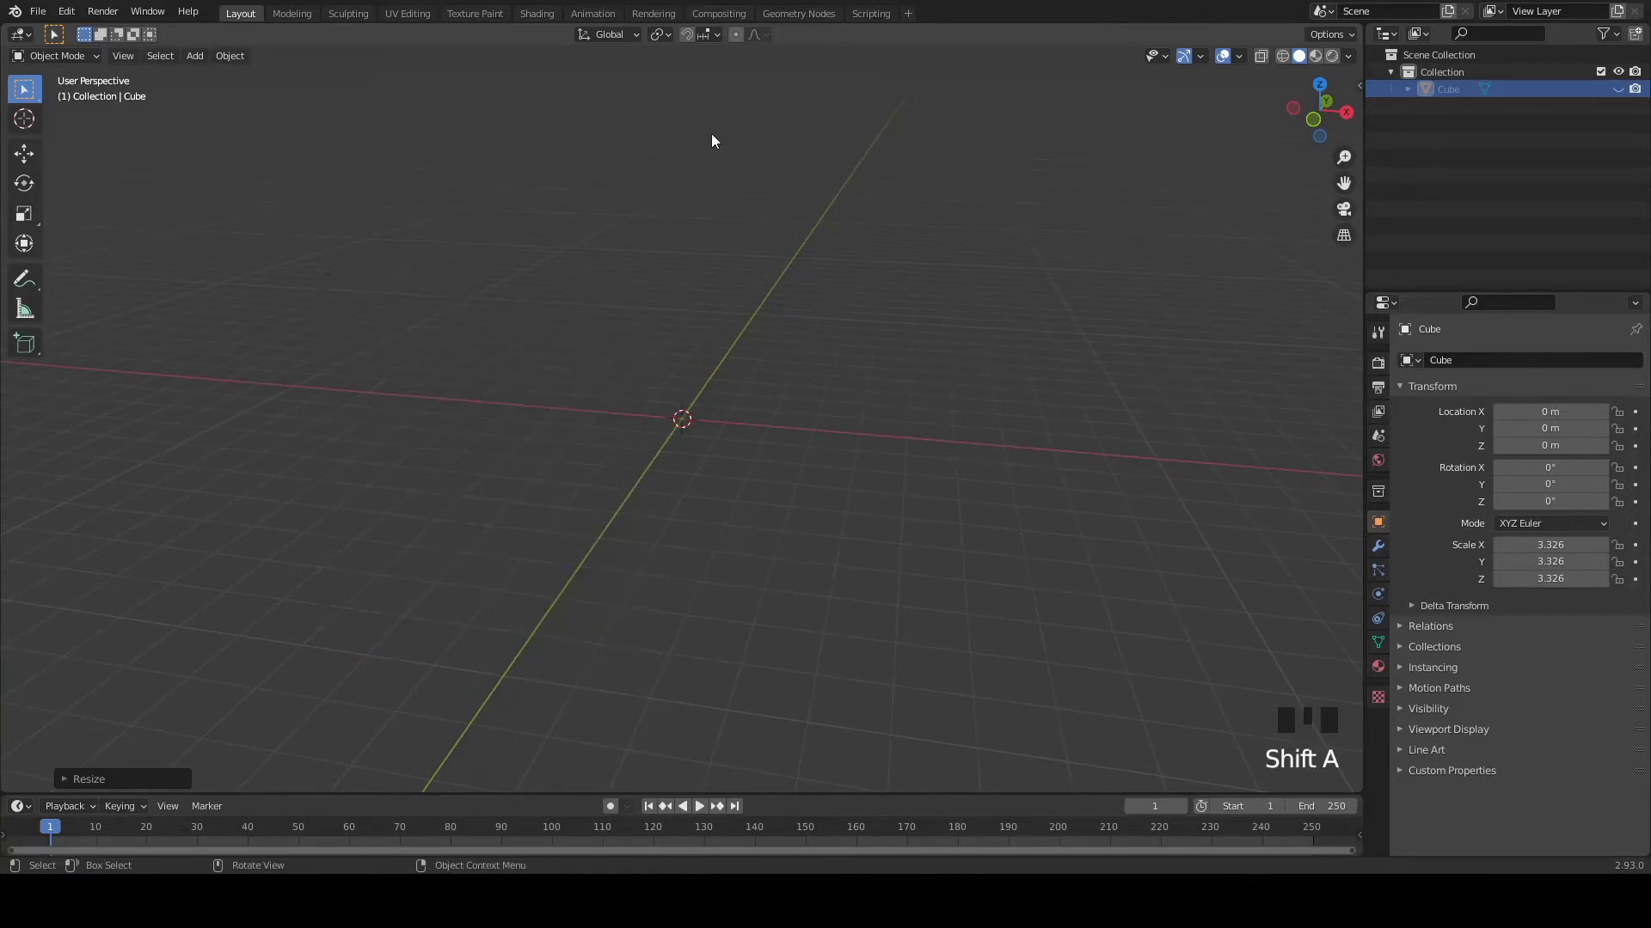
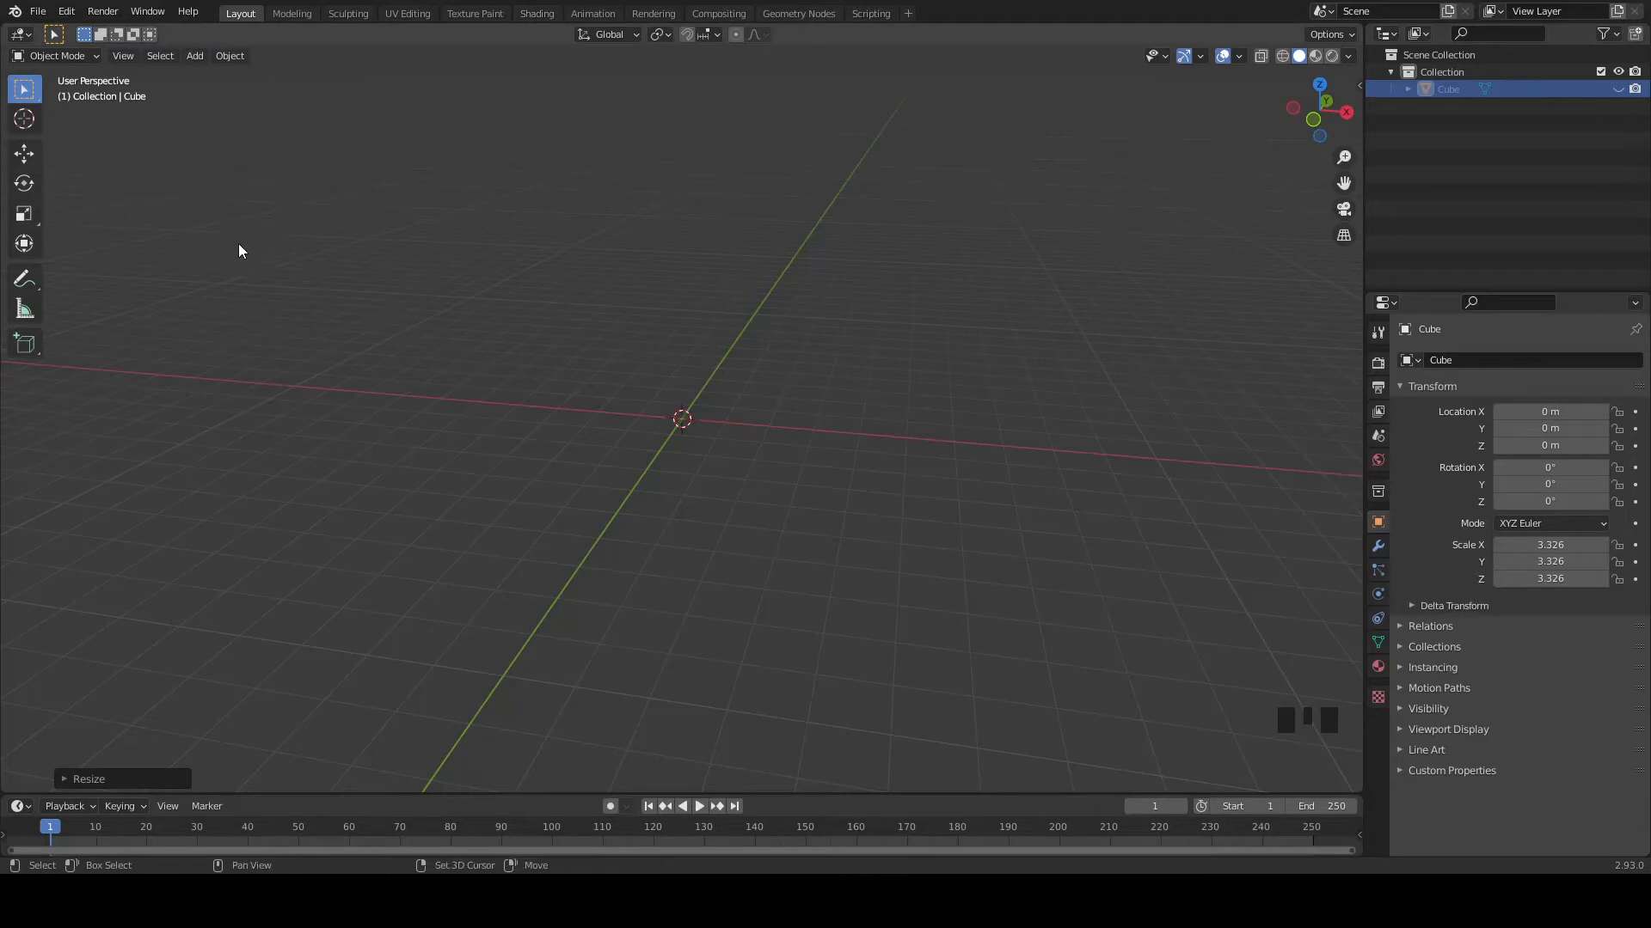
# - Add a Twisted Torus from the Add Mesh > Torus Objects menu at the scene centre
pyautogui.press('shift+a')
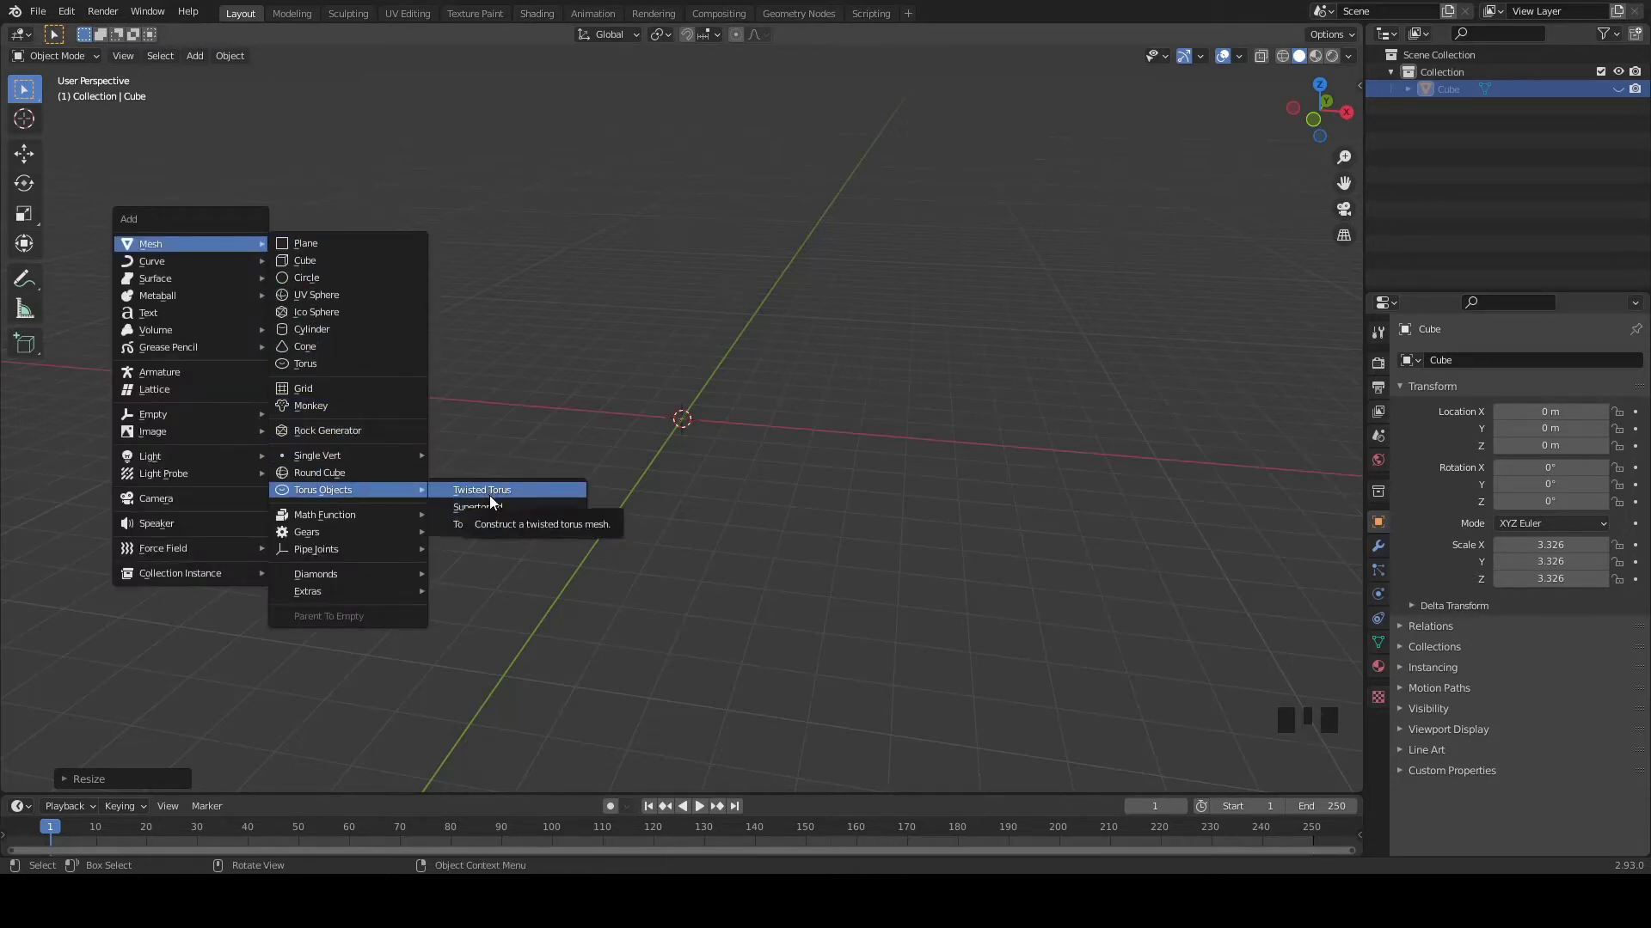
pyautogui.scroll(3)
pyautogui.moveTo(541, 330); pyautogui.dragTo(548, 375)
pyautogui.scroll(-3)
pyautogui.moveTo(503, 359); pyautogui.dragTo(503, 407)
pyautogui.scroll(-3)
pyautogui.moveTo(506, 398); pyautogui.dragTo(499, 350)
pyautogui.scroll(3)
# - In Edit Mode select all the torus geometry and start a bevel on its edges
pyautogui.press('Tab')
pyautogui.press('ctrl+v')
pyautogui.press('ctrl+b')
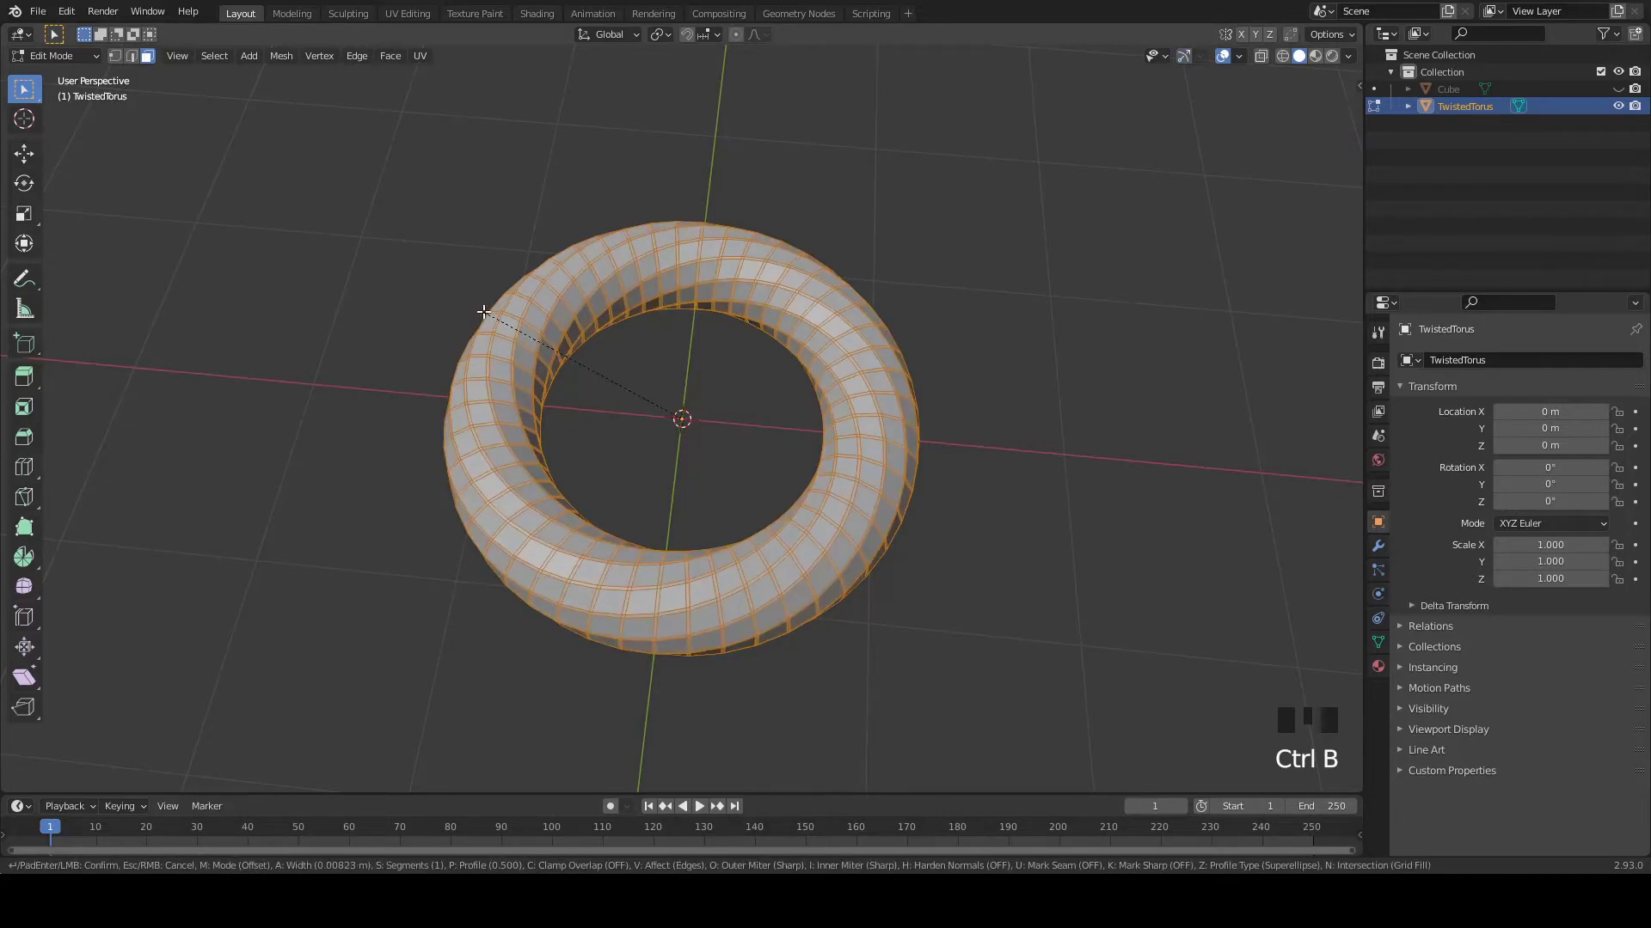
# - Set the bevel to 0.005 m width with 1 segment, return to Object Mode and save
pyautogui.scroll(3)
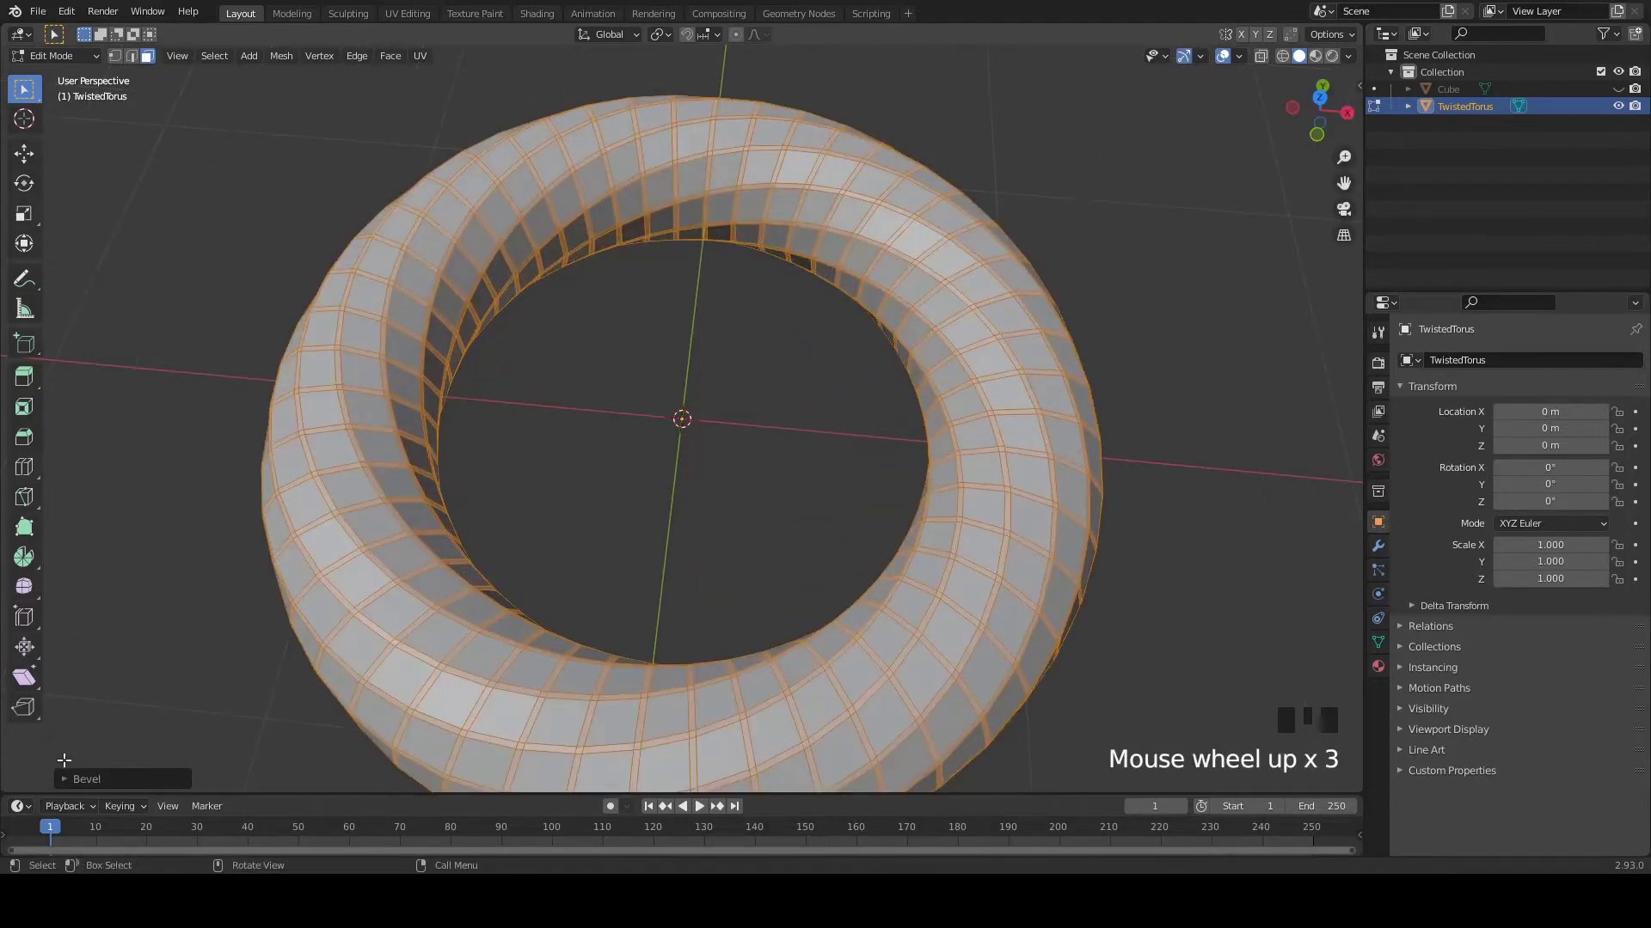
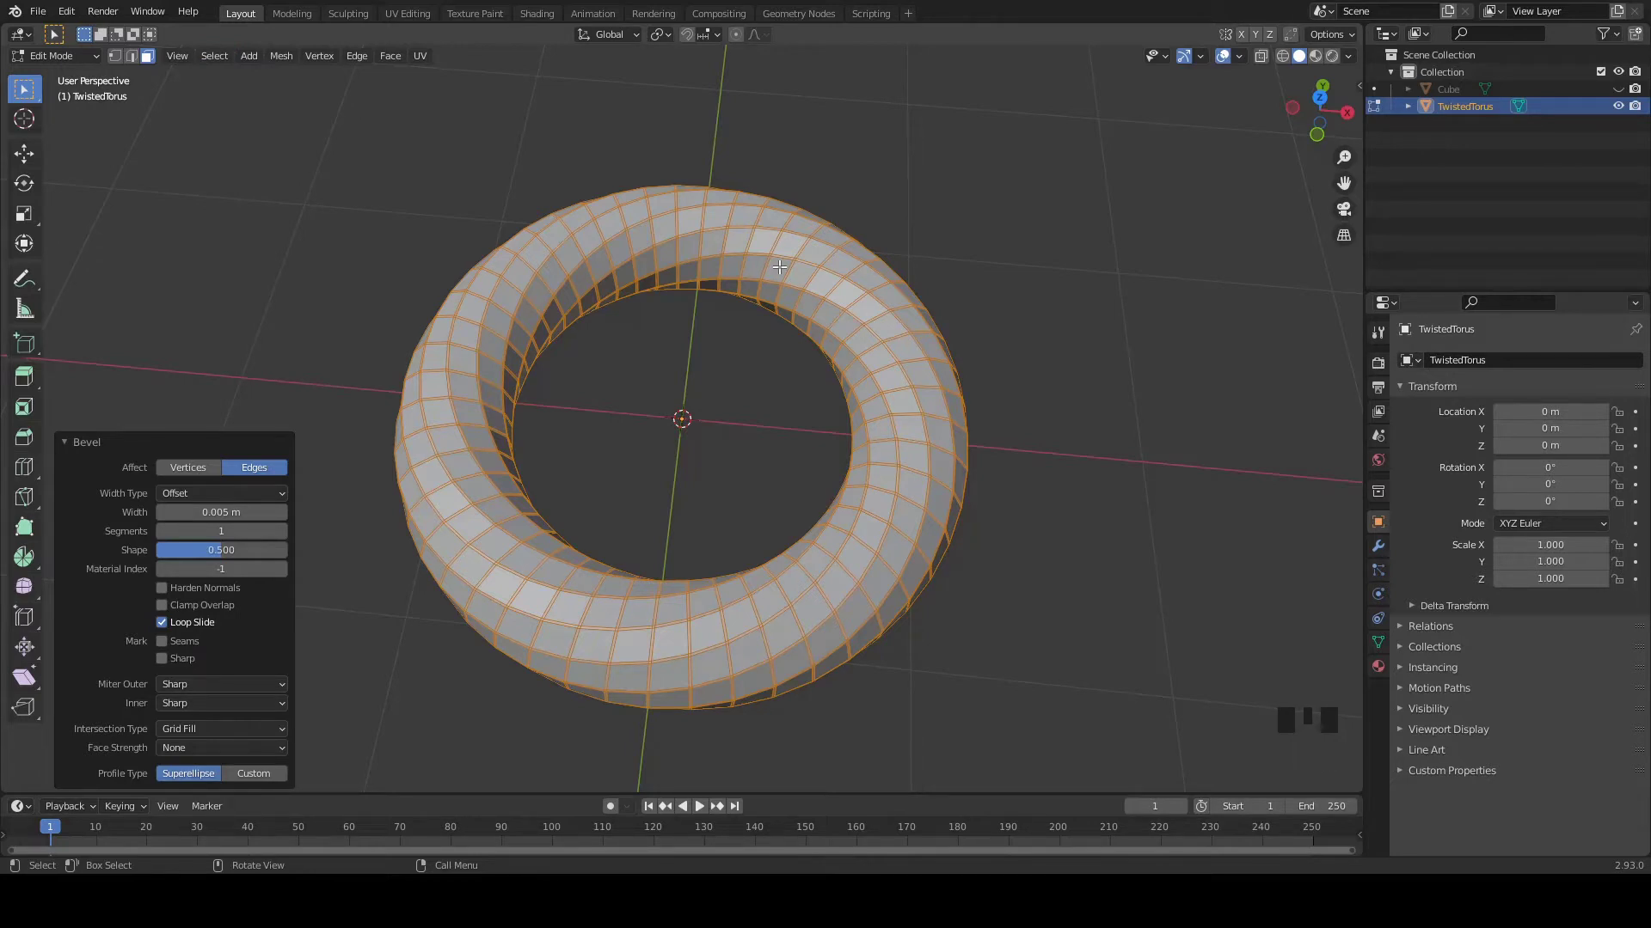
pyautogui.press('ctrl+s')
pyautogui.press('Tab')
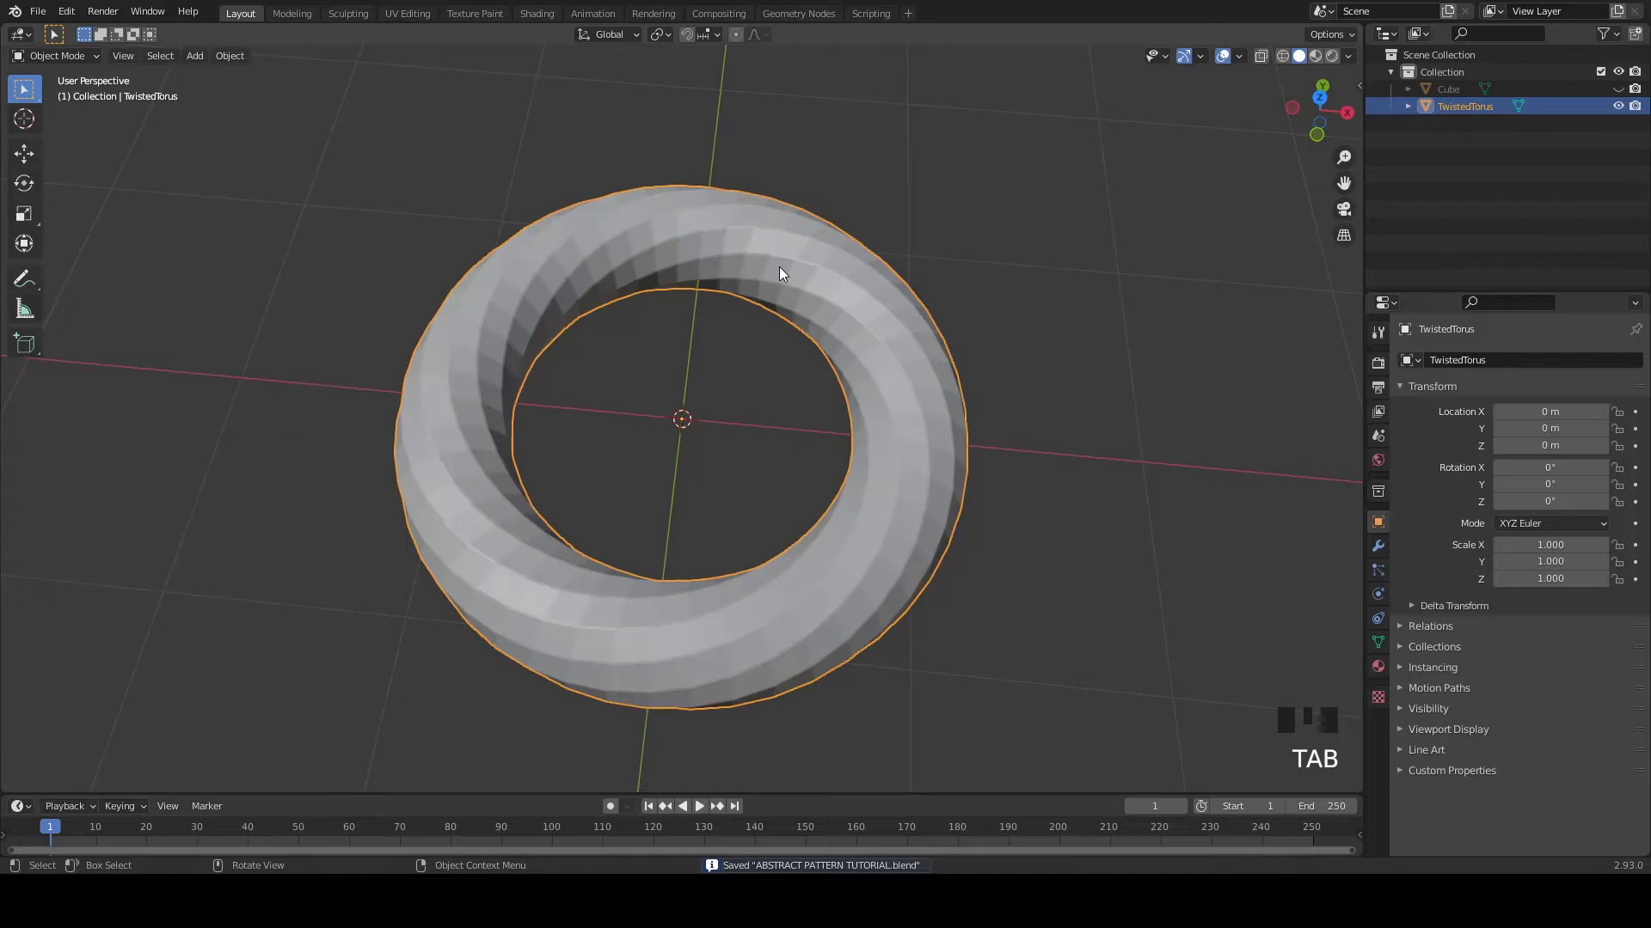
# - Duplicate the torus, hide TwistedTorus.001, and strip the original to a bevel-edge wire lattice, then save
pyautogui.press('shift+d')
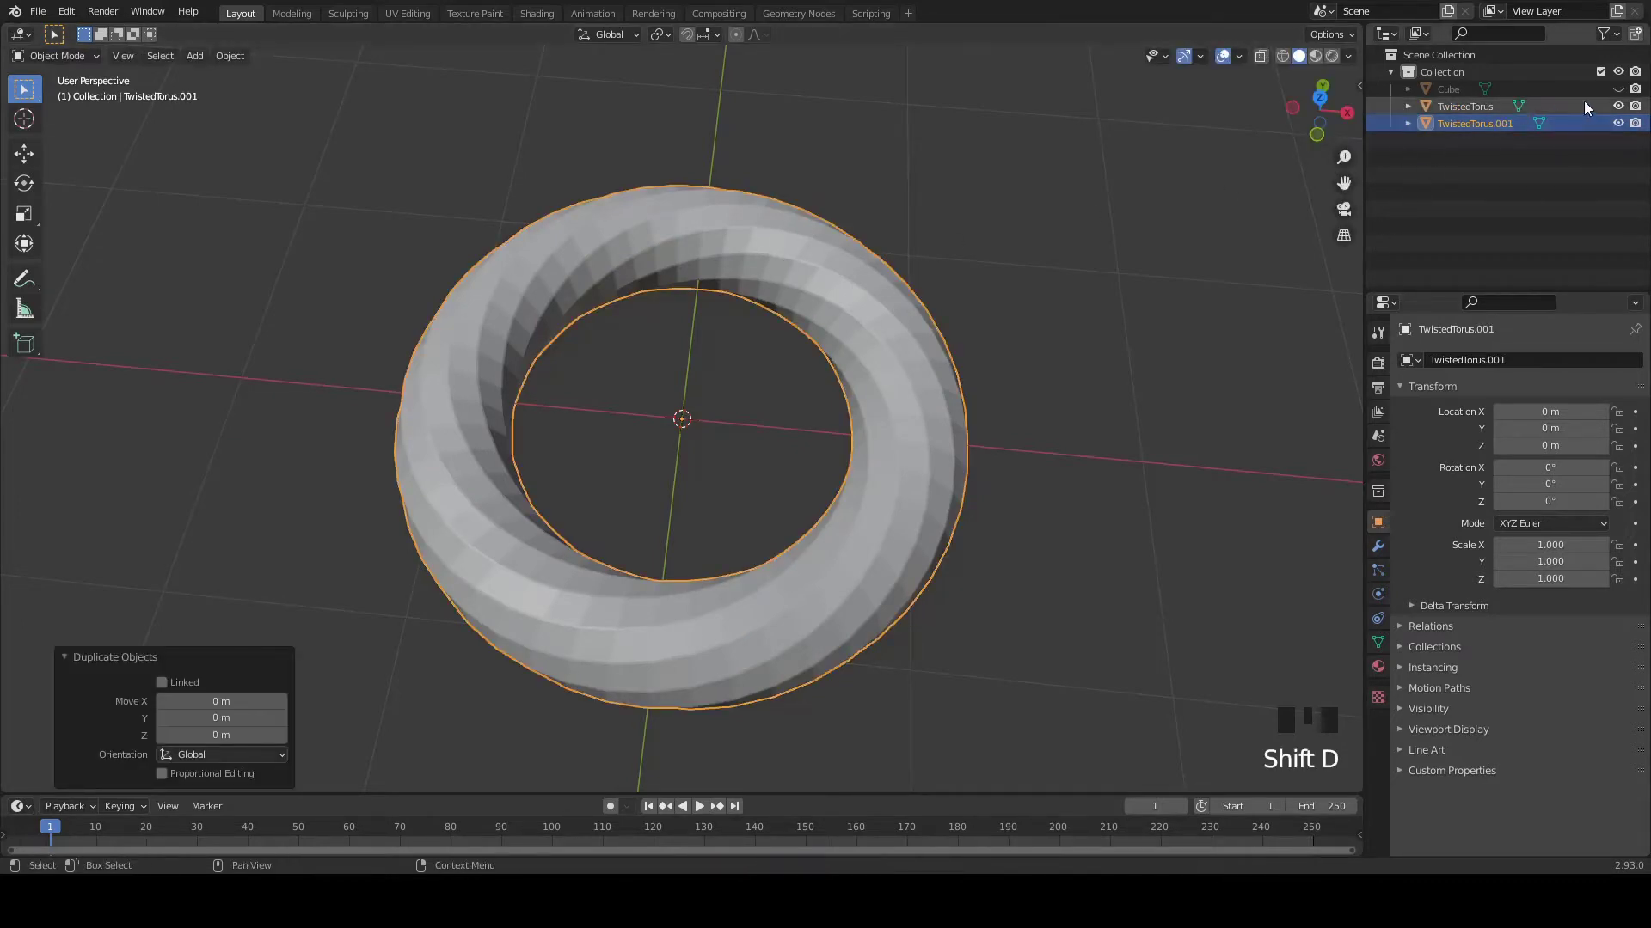
pyautogui.click(1623, 128)
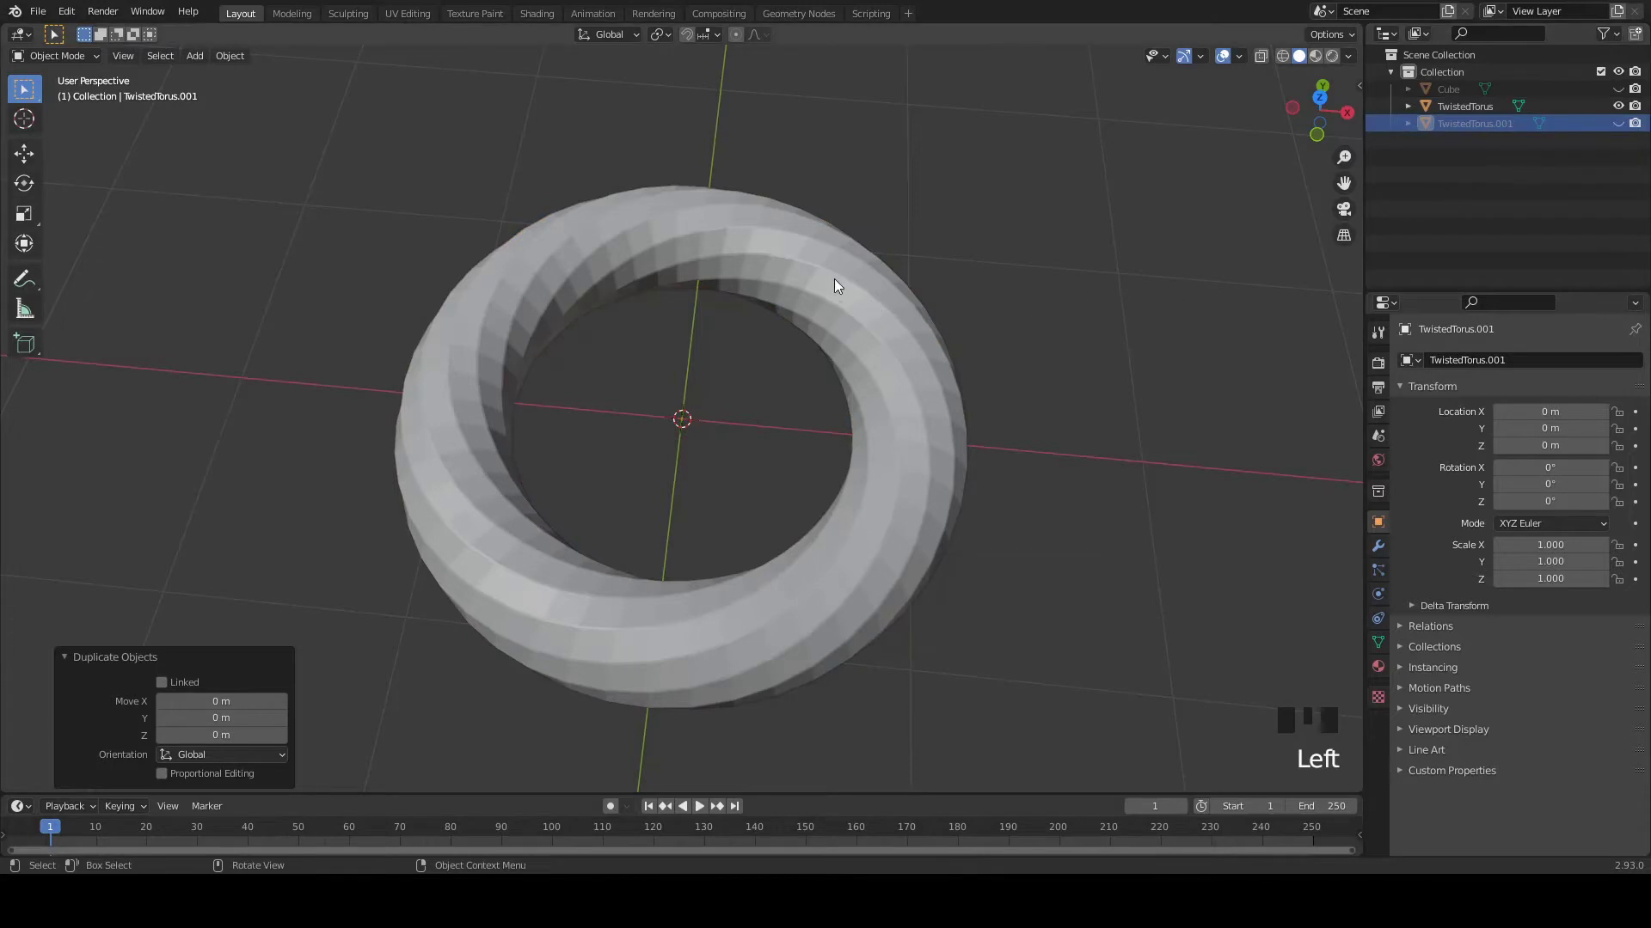
pyautogui.click(834, 287)
pyautogui.press('Tab')
pyautogui.moveTo(219, 62); pyautogui.dragTo(767, 254)
pyautogui.press('Delete')
pyautogui.scroll(3)
pyautogui.scroll(-3)
pyautogui.scroll(-3)
pyautogui.press('ctrl+s')
pyautogui.press('Tab')
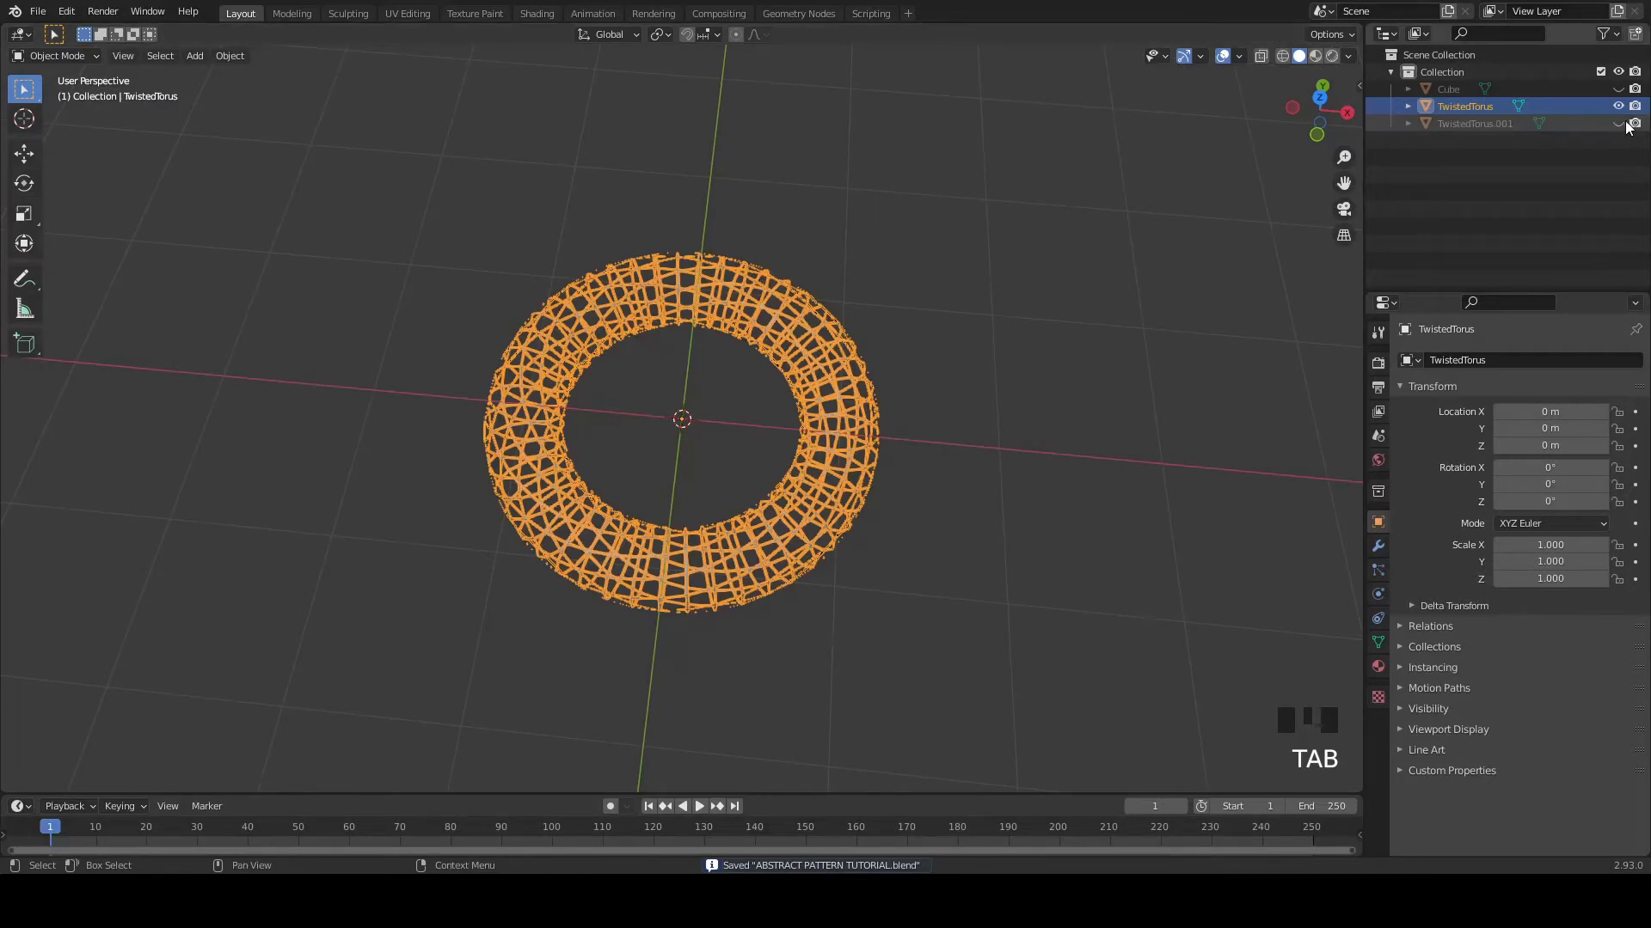
# - Unhide the solid duplicate and select both twisted toruses together
pyautogui.click(1621, 127)
pyautogui.click(849, 278)
pyautogui.scroll(3)
pyautogui.click(881, 299)
pyautogui.scroll(-3)
pyautogui.moveTo(427, 246); pyautogui.dragTo(441, 277)
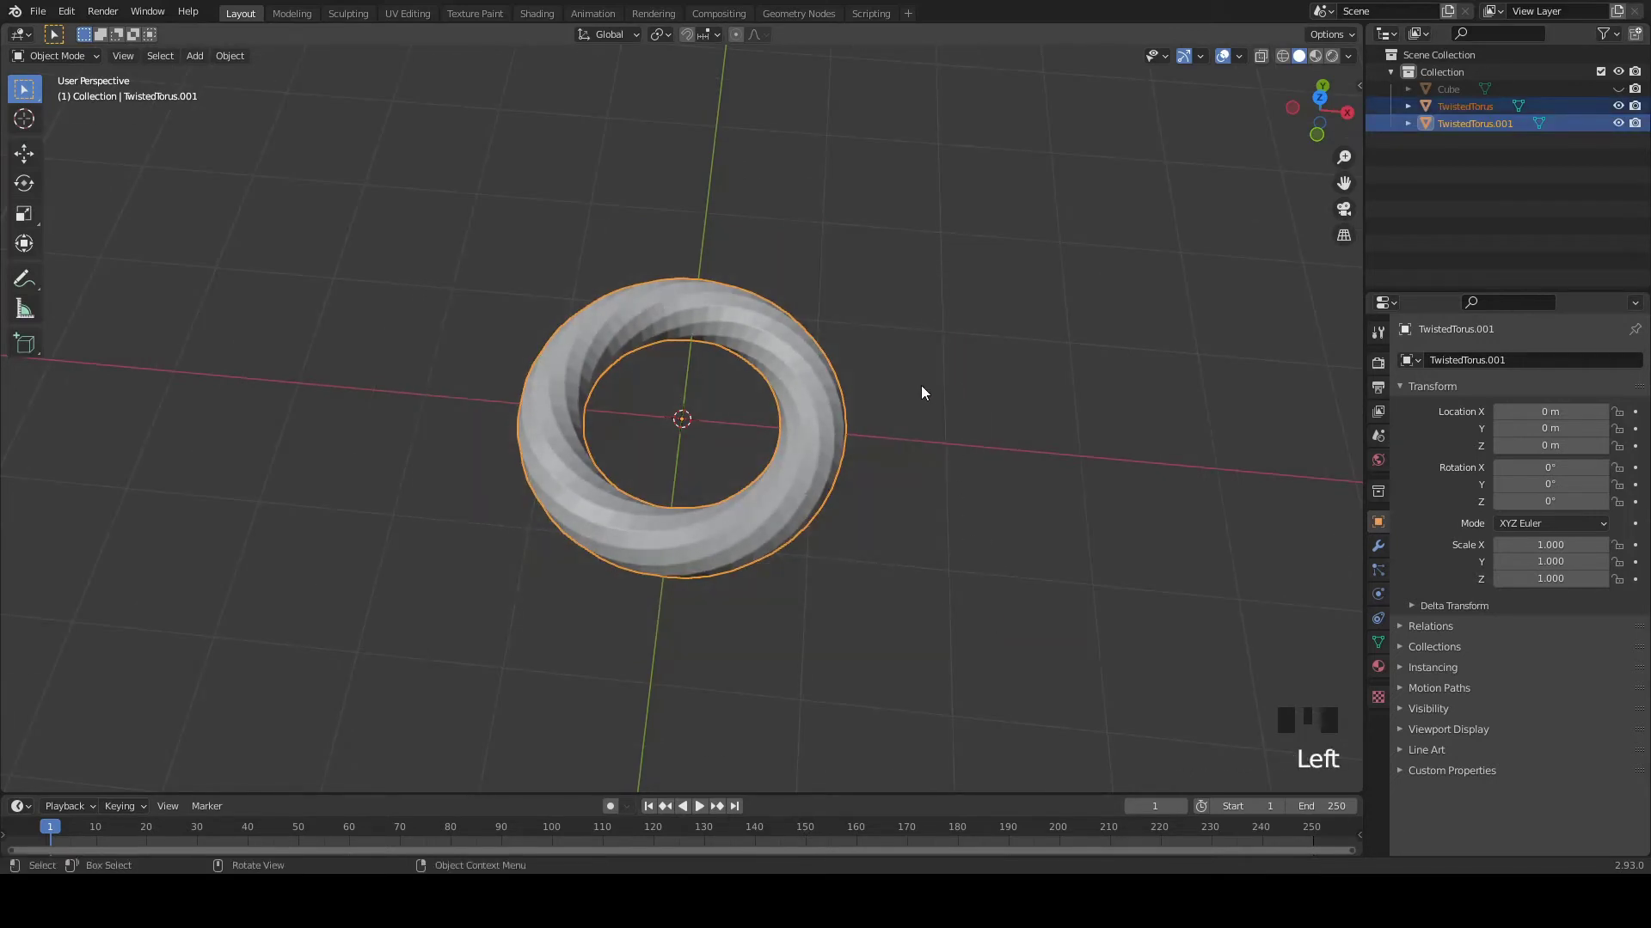
# - Rotate both toruses 90° on the X axis so they stand upright
pyautogui.press('r')
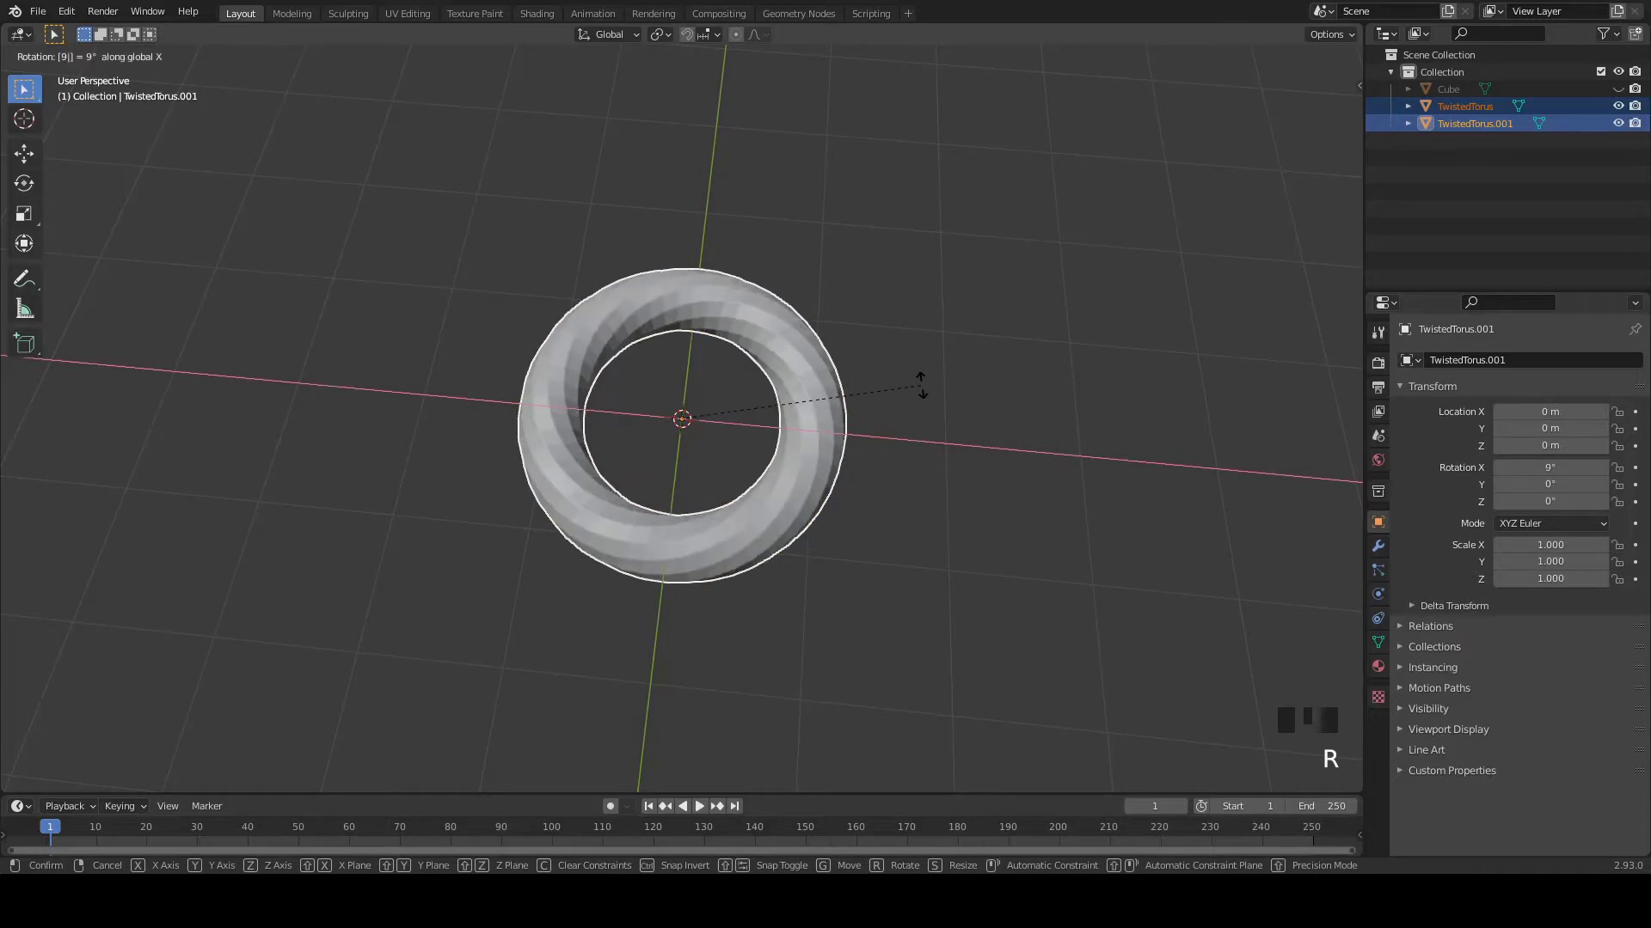
pyautogui.press('KP_1')
pyautogui.press('ctrl+s')
pyautogui.scroll(3)
pyautogui.click(1627, 96)
pyautogui.scroll(-3)
pyautogui.moveTo(763, 376); pyautogui.dragTo(740, 414)
# - Scale both toruses to about 2.149 and view the scene from the front with the box visible
pyautogui.press('s')
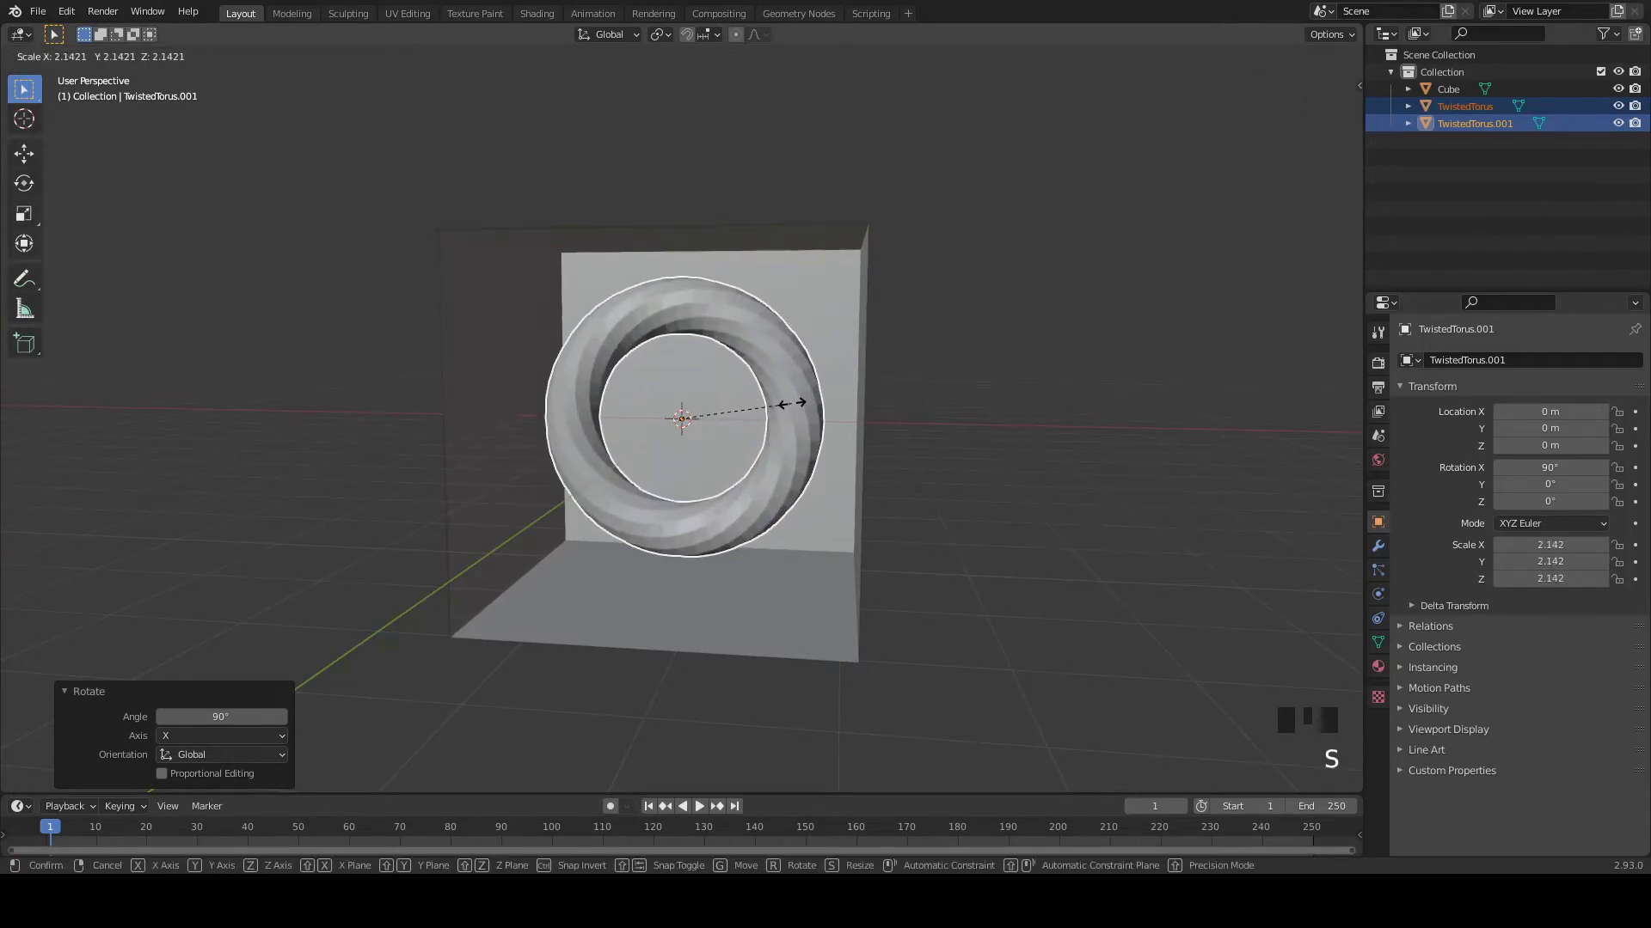
pyautogui.moveTo(788, 449); pyautogui.dragTo(817, 433)
pyautogui.press('KP_1')
pyautogui.press('shift+a')
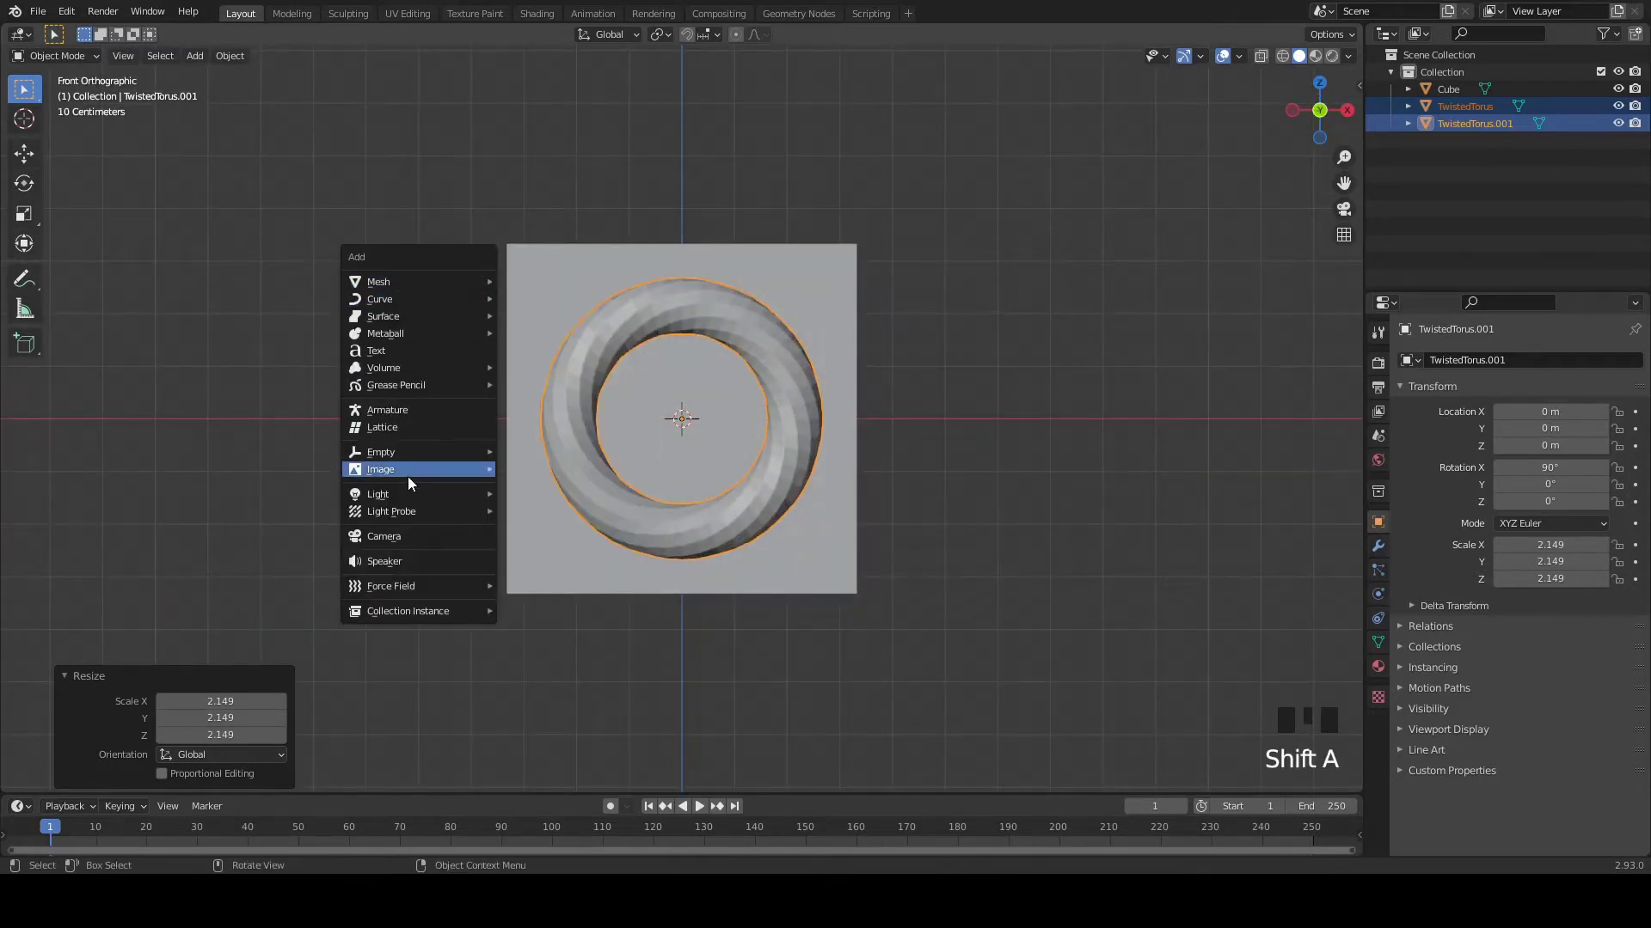
# - Add a camera facing the toruses and move it back along Y in front of the box
pyautogui.press('KP_0')
pyautogui.press('g')
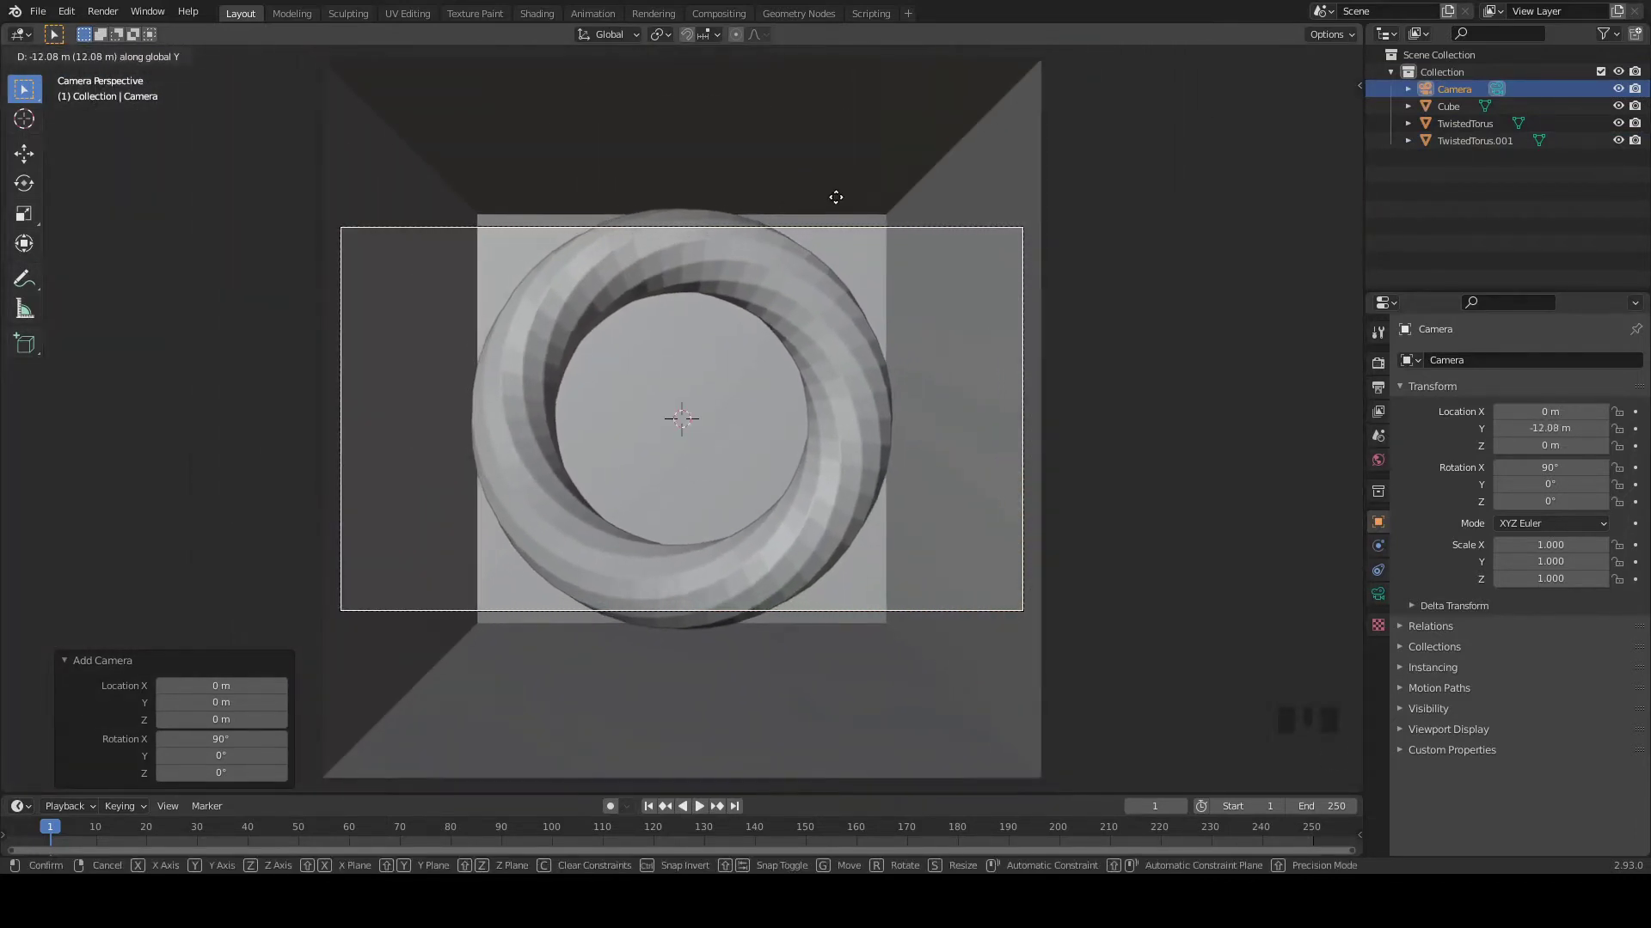
pyautogui.click(969, 632)
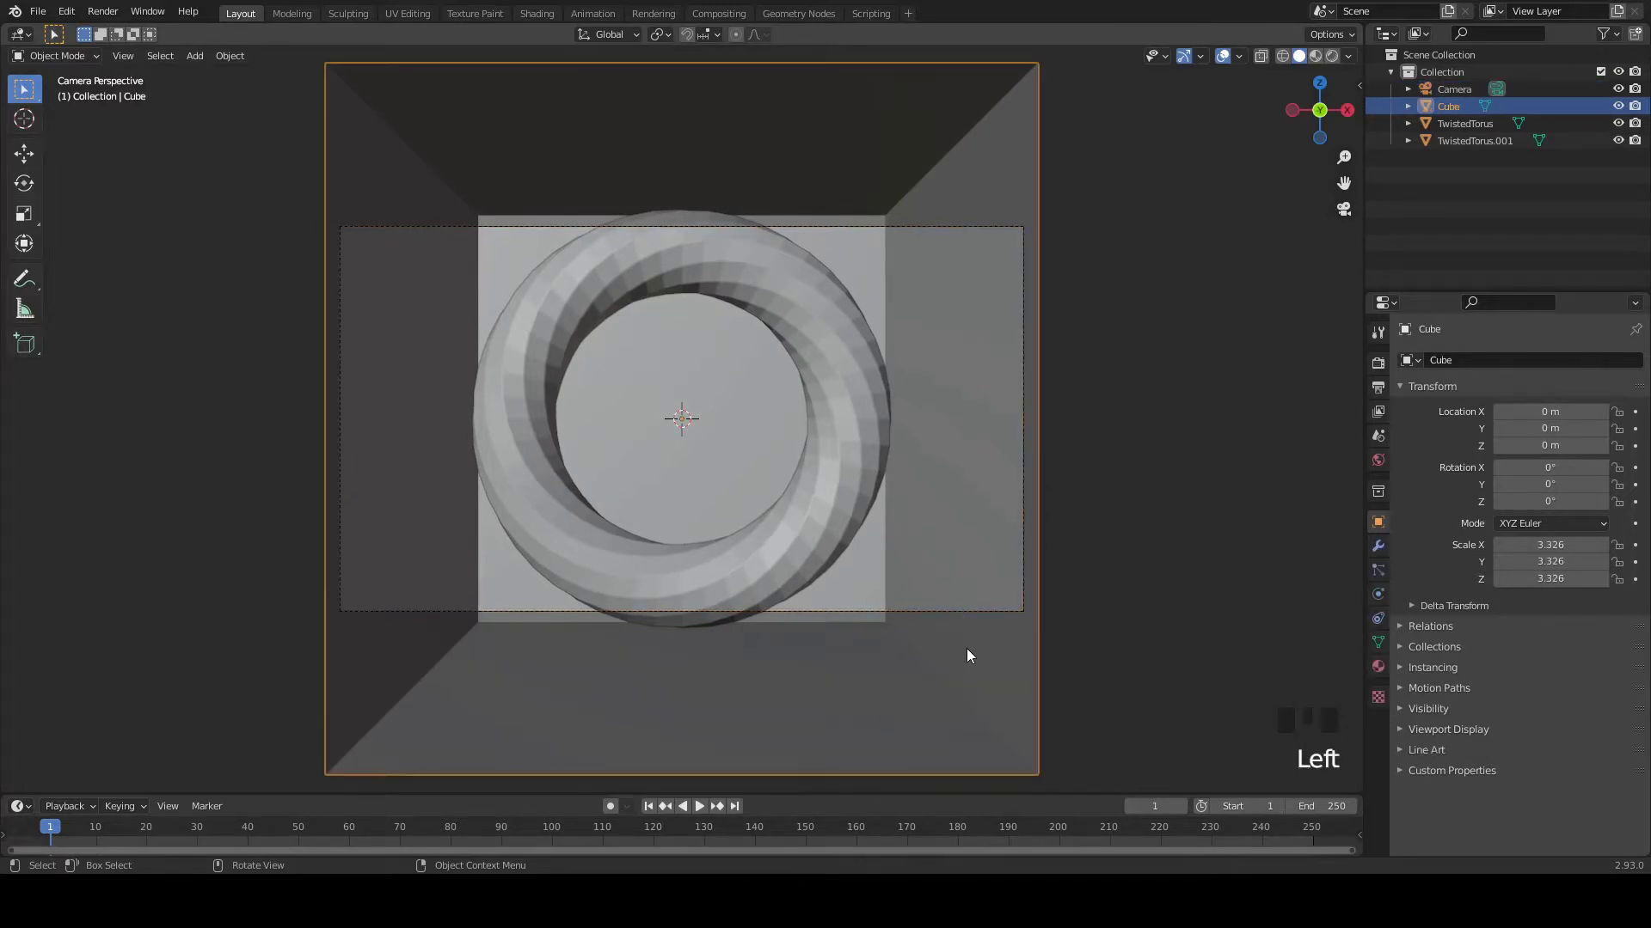
# - Widen the box to 3.976 along X and begin pulling the camera farther back
pyautogui.press('s')
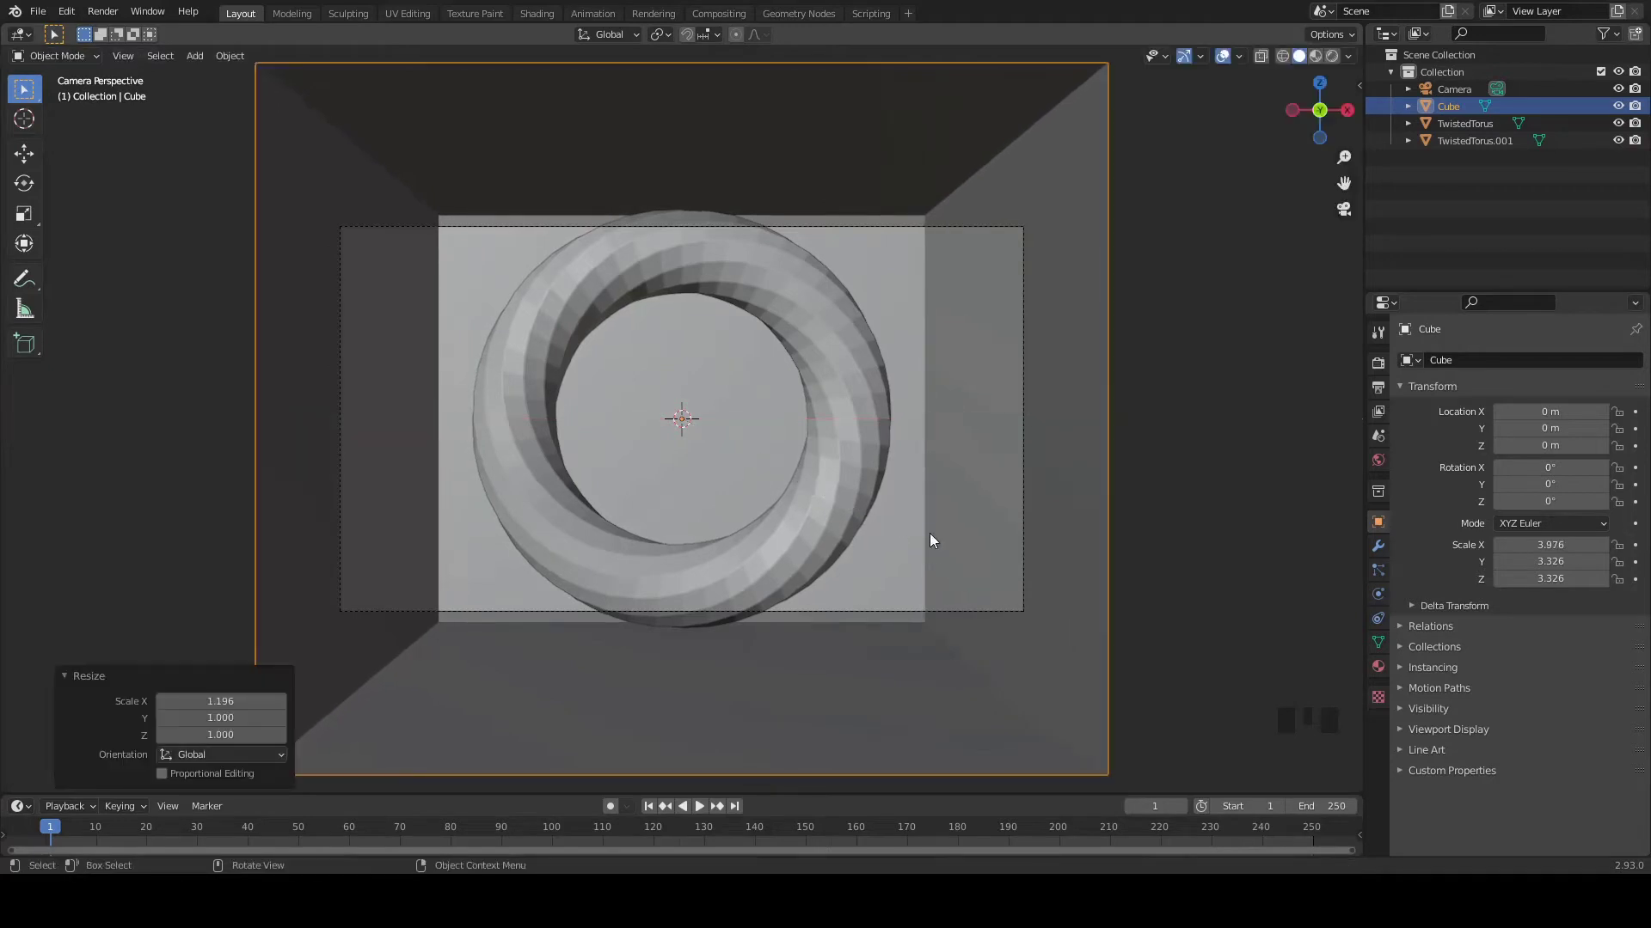
pyautogui.press('ctrl+s')
pyautogui.click(941, 234)
pyautogui.press('g')
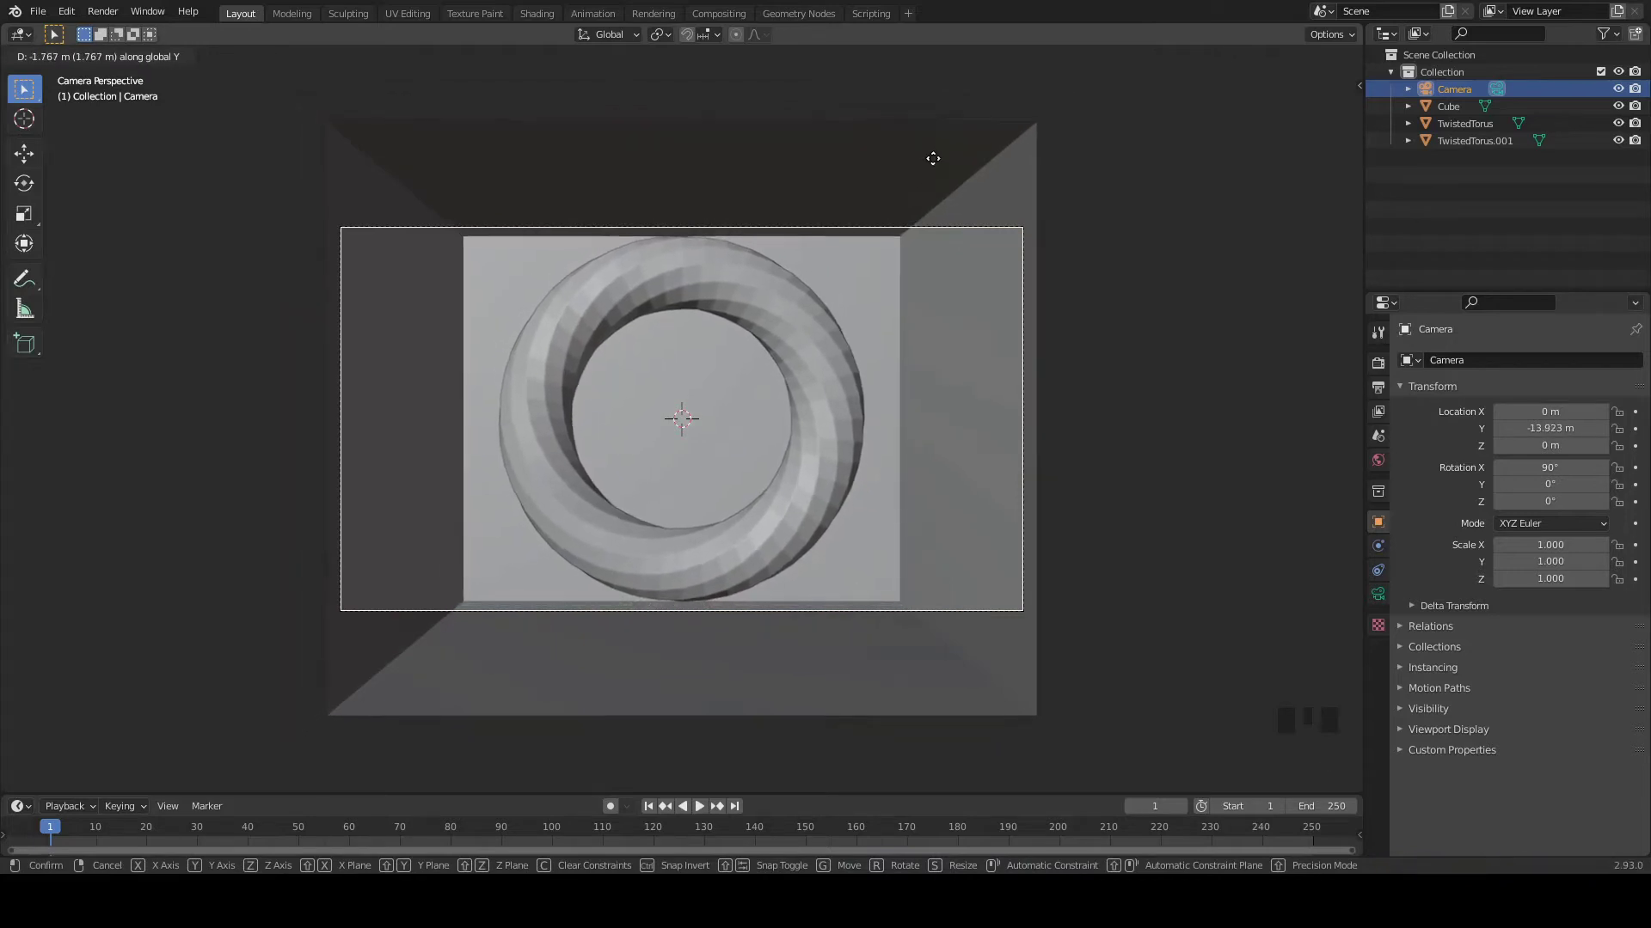
# - Set the camera farther back, flatten the box height to 2.781 on Z, save, and select TwistedTorus.001
pyautogui.press('ctrl+s')
pyautogui.click(949, 336)
pyautogui.press('s')
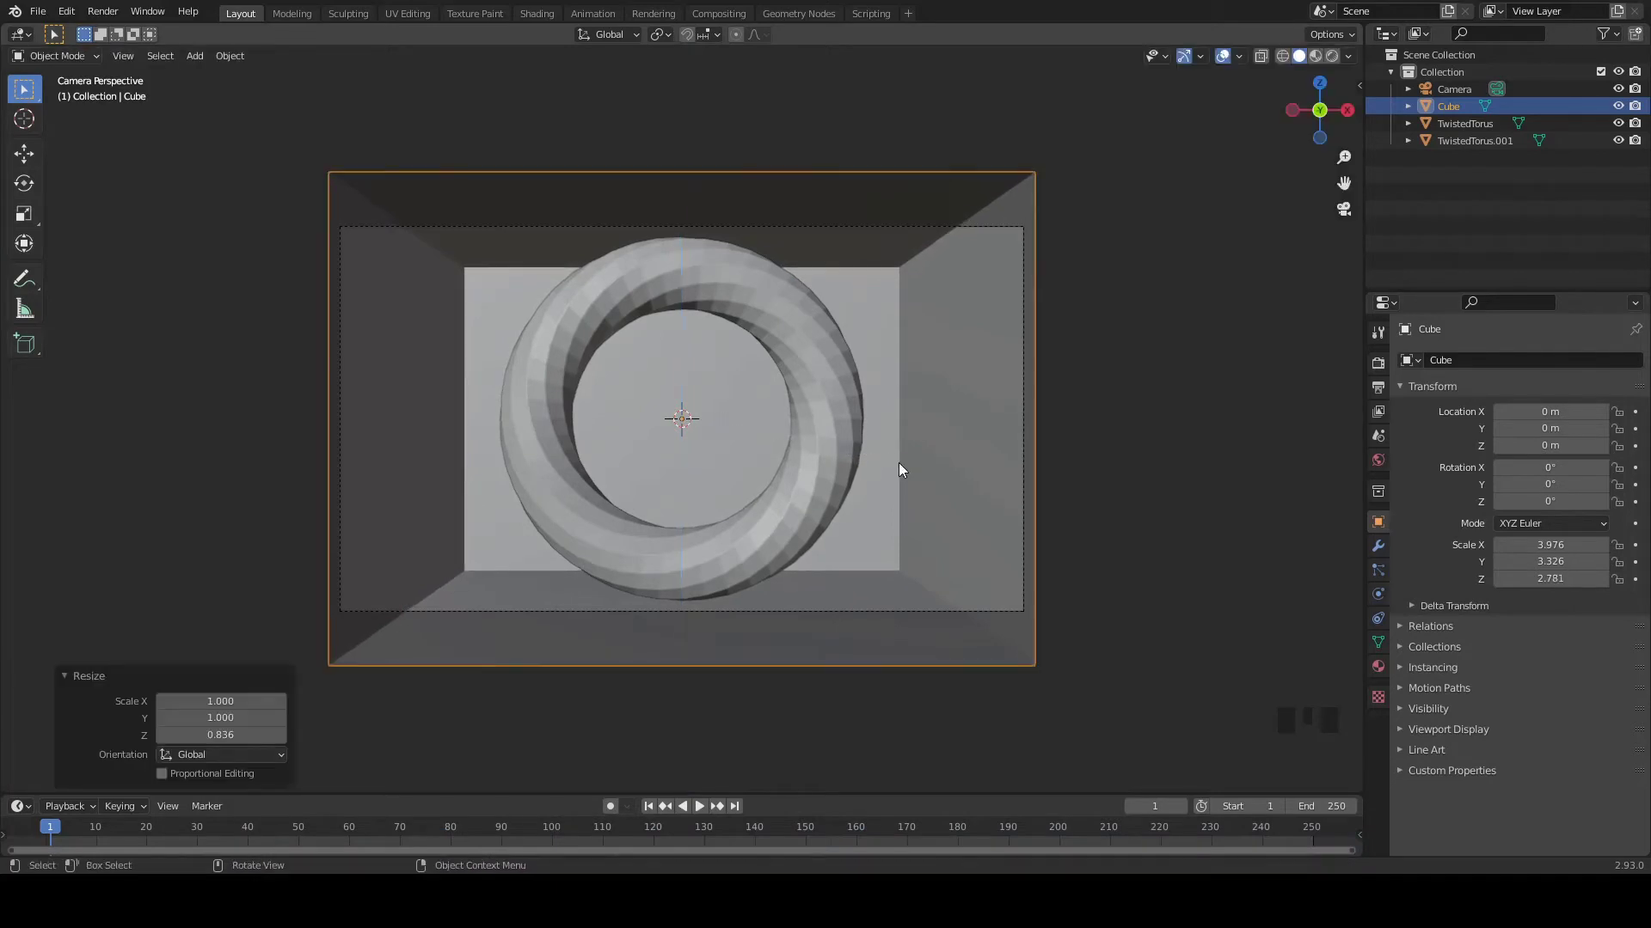
pyautogui.press('ctrl+s')
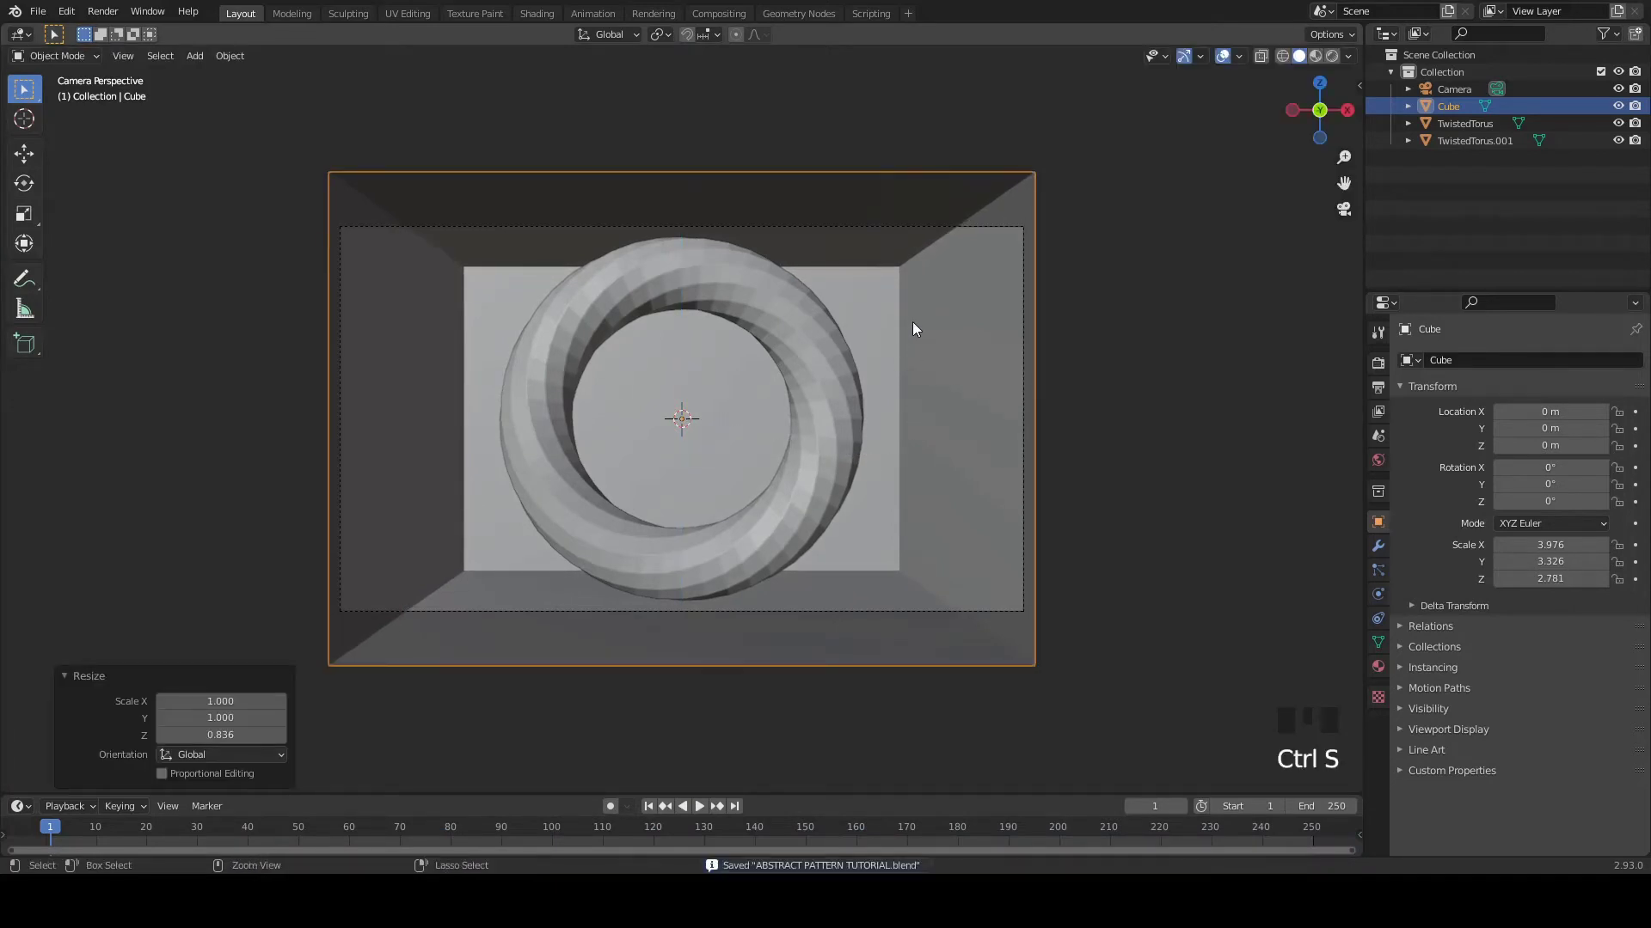
pyautogui.press('ctrl+s')
pyautogui.click(1043, 277)
pyautogui.click(1115, 288)
# - Scale TwistedTorus.001 slightly down to 2.121 so the lattice shows through, and save
pyautogui.scroll(3)
pyautogui.scroll(-3)
pyautogui.click(806, 355)
pyautogui.press('s')
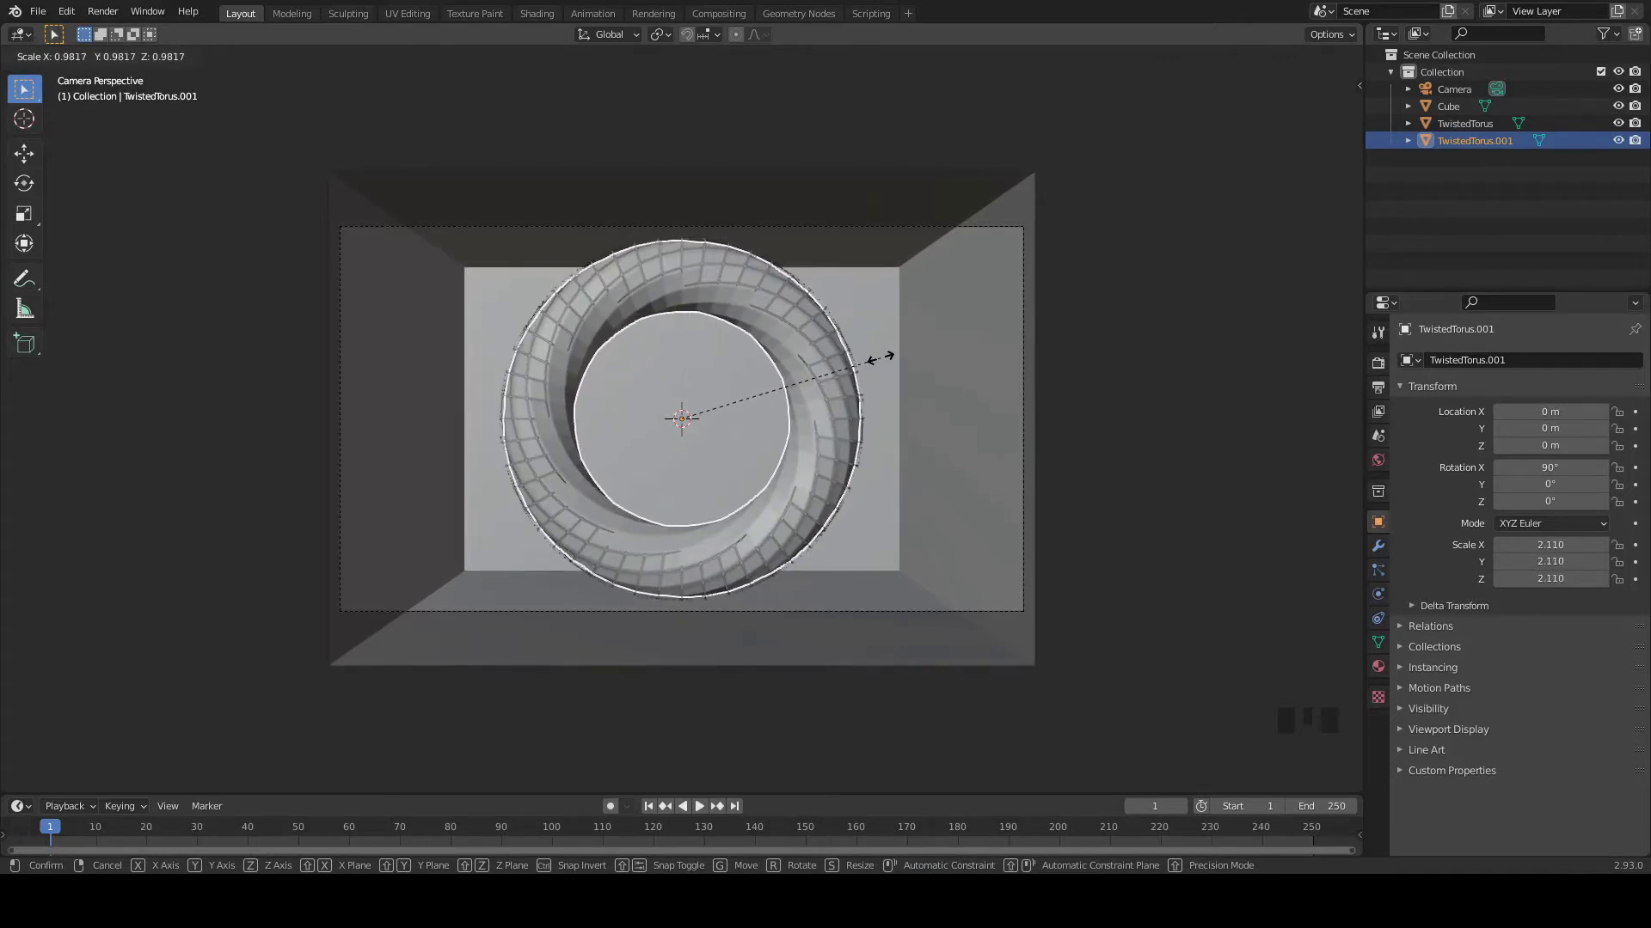
pyautogui.scroll(3)
pyautogui.press('ctrl+s')
pyautogui.press('ctrl+s')
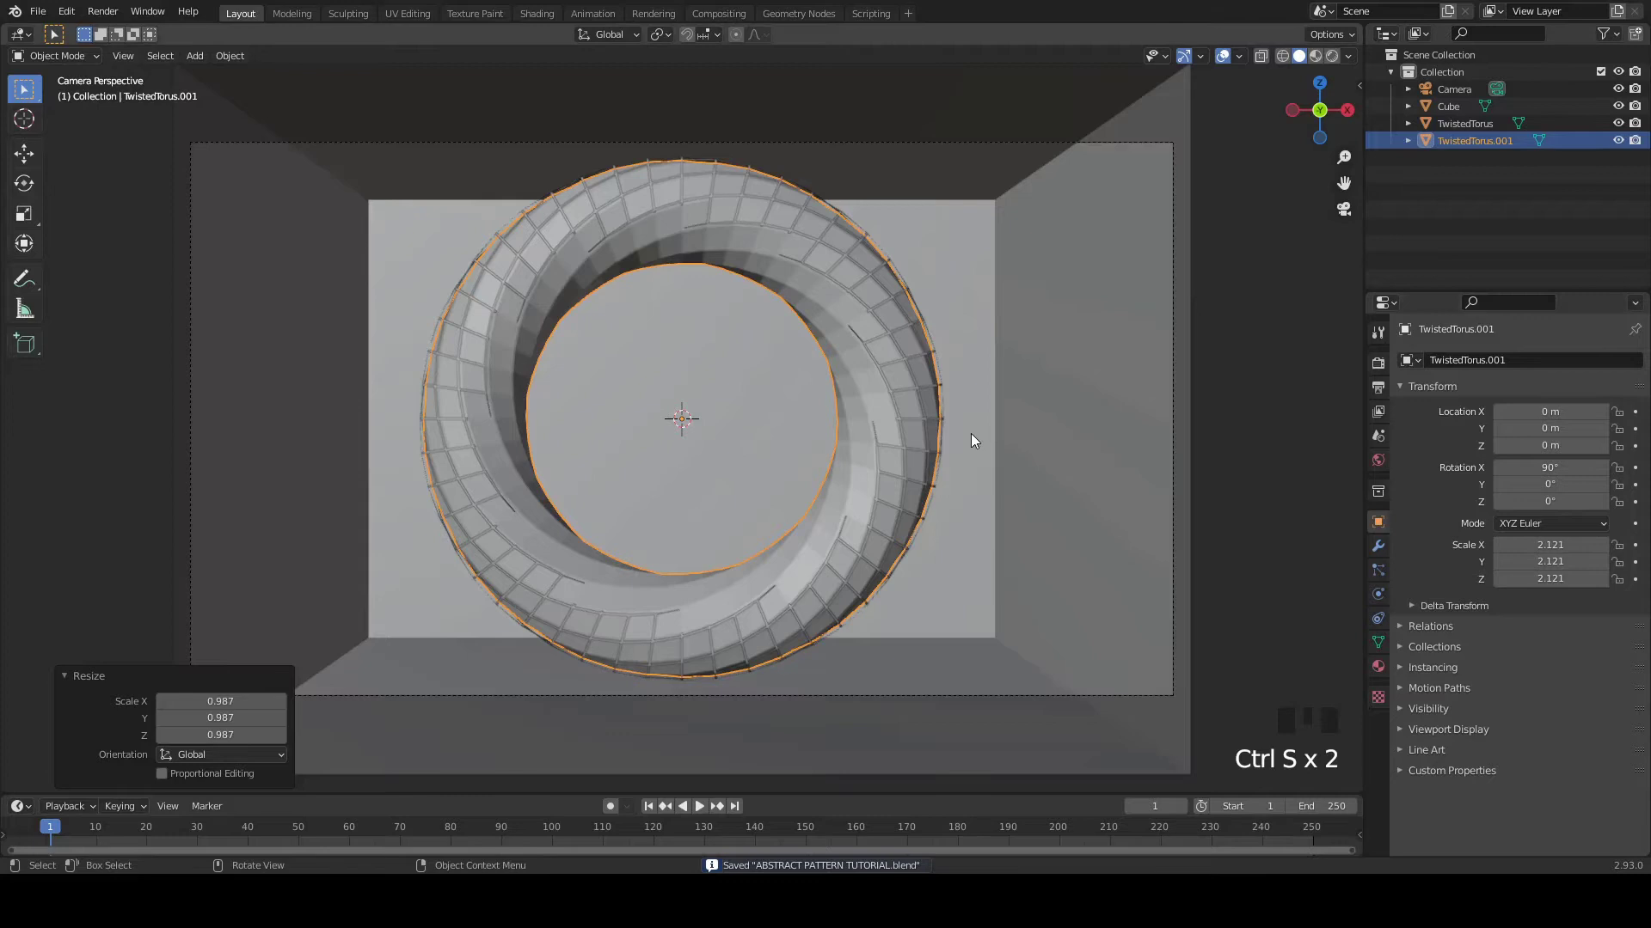
# - Shrink the second torus slightly more and save the file
pyautogui.press('s')
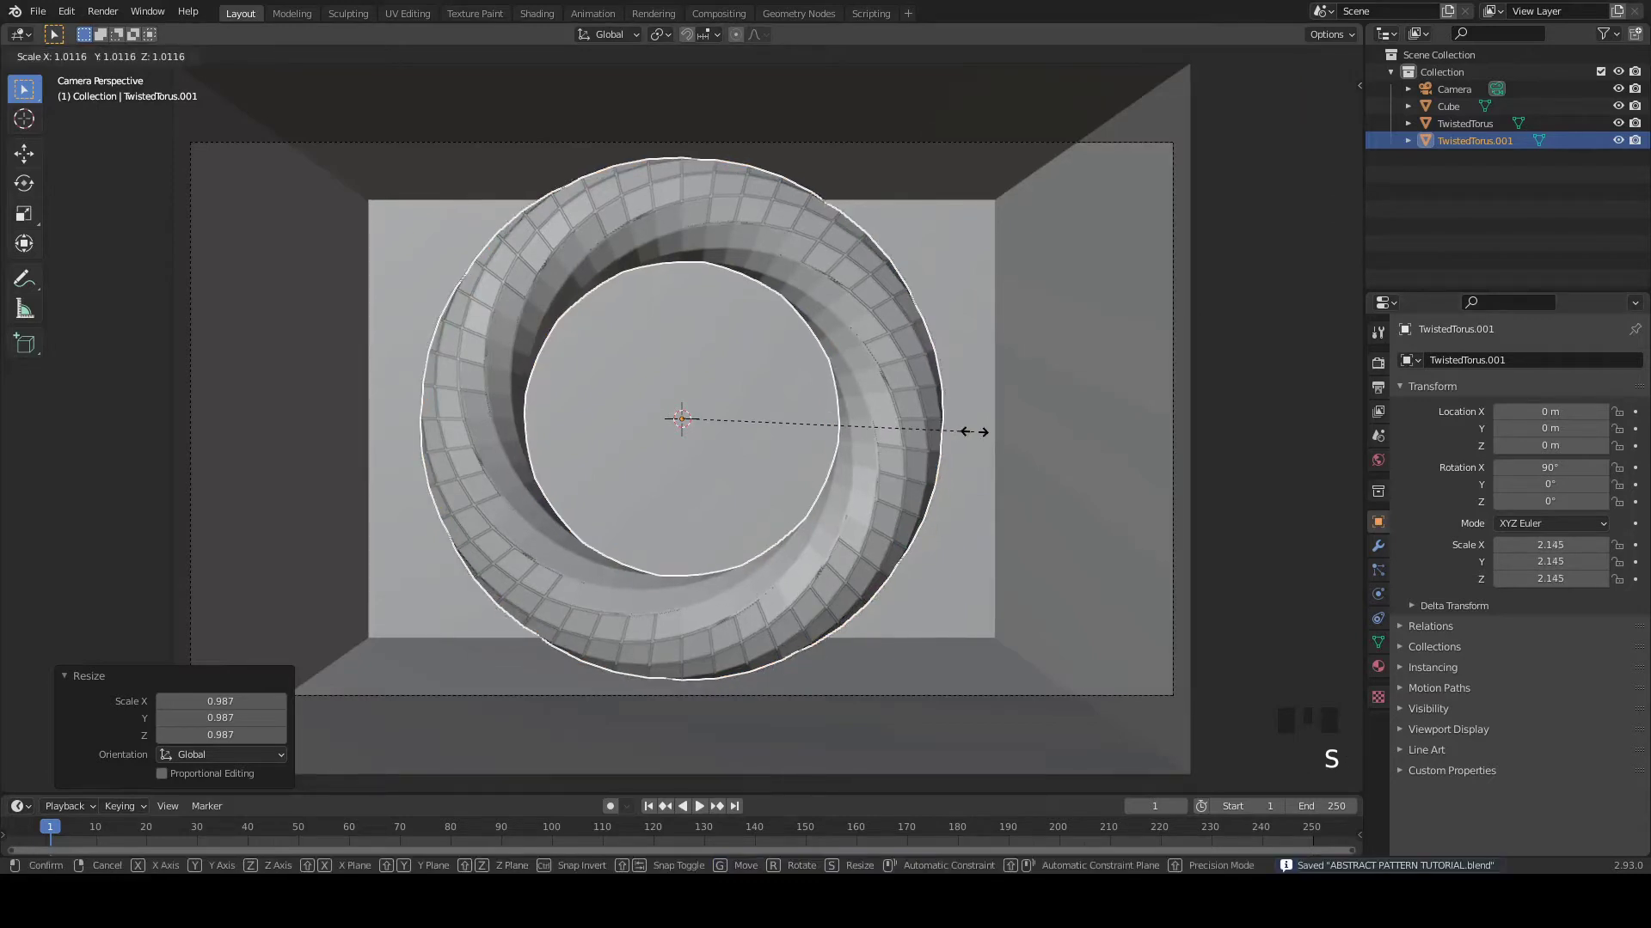
pyautogui.click(1338, 402)
pyautogui.press('ctrl+s')
pyautogui.press('ctrl+s')
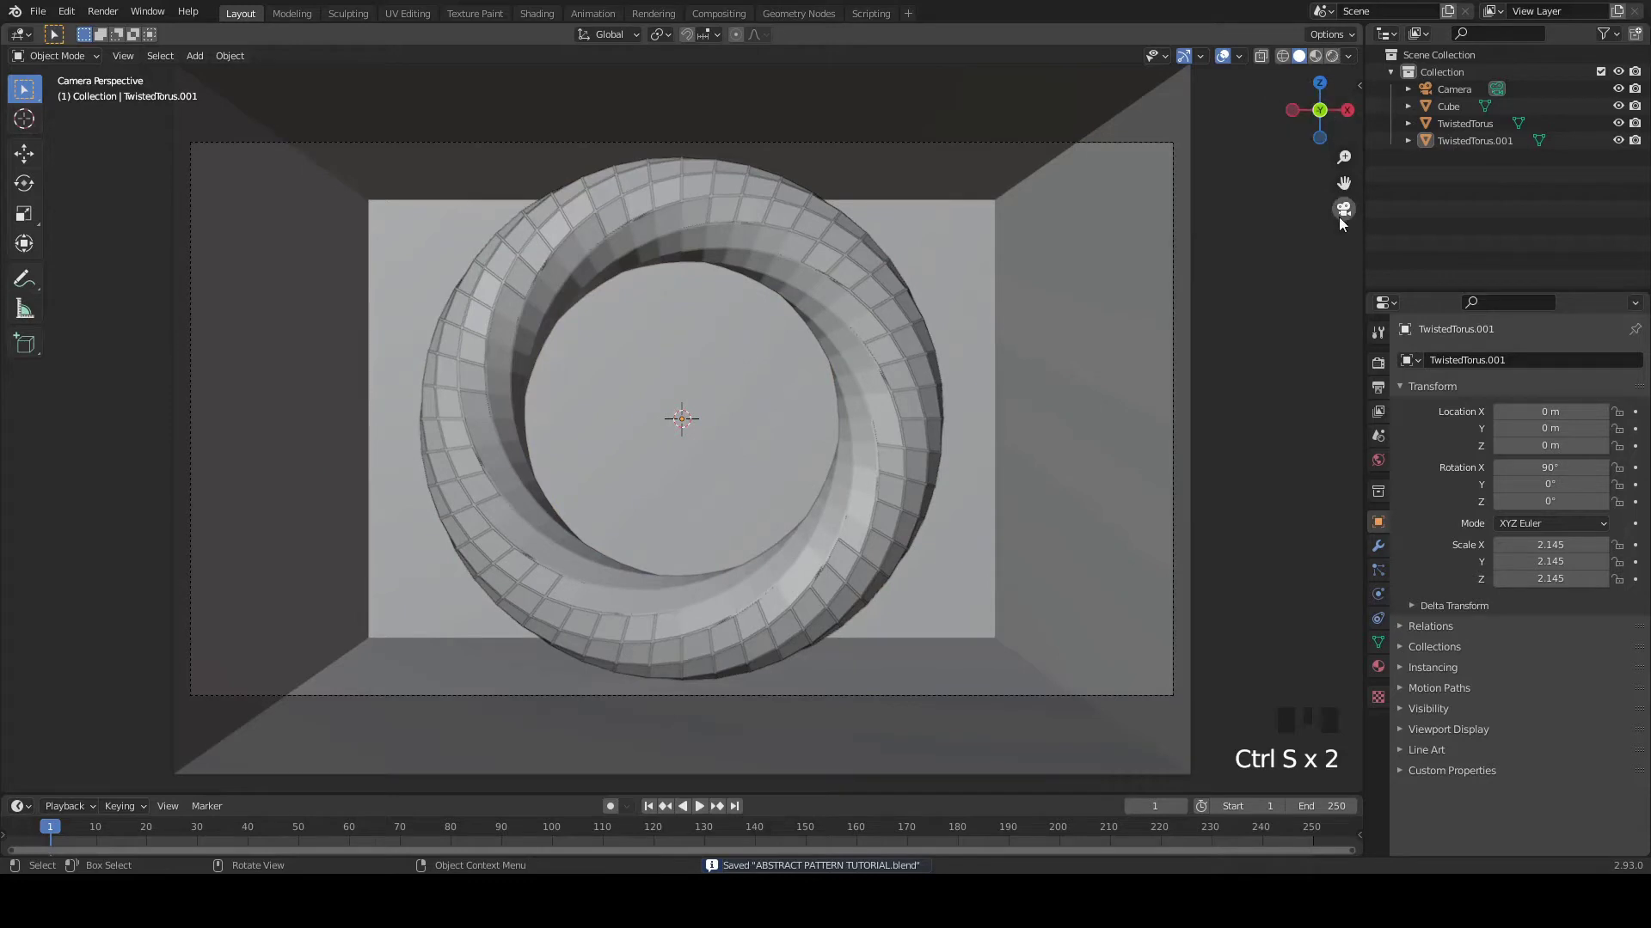
# - Enable Ambient Occlusion, Bloom and Screen Space Reflections in Eevee, and set the world colour to black
pyautogui.click(1383, 362)
pyautogui.click(1417, 480)
pyautogui.click(1417, 496)
pyautogui.click(1417, 562)
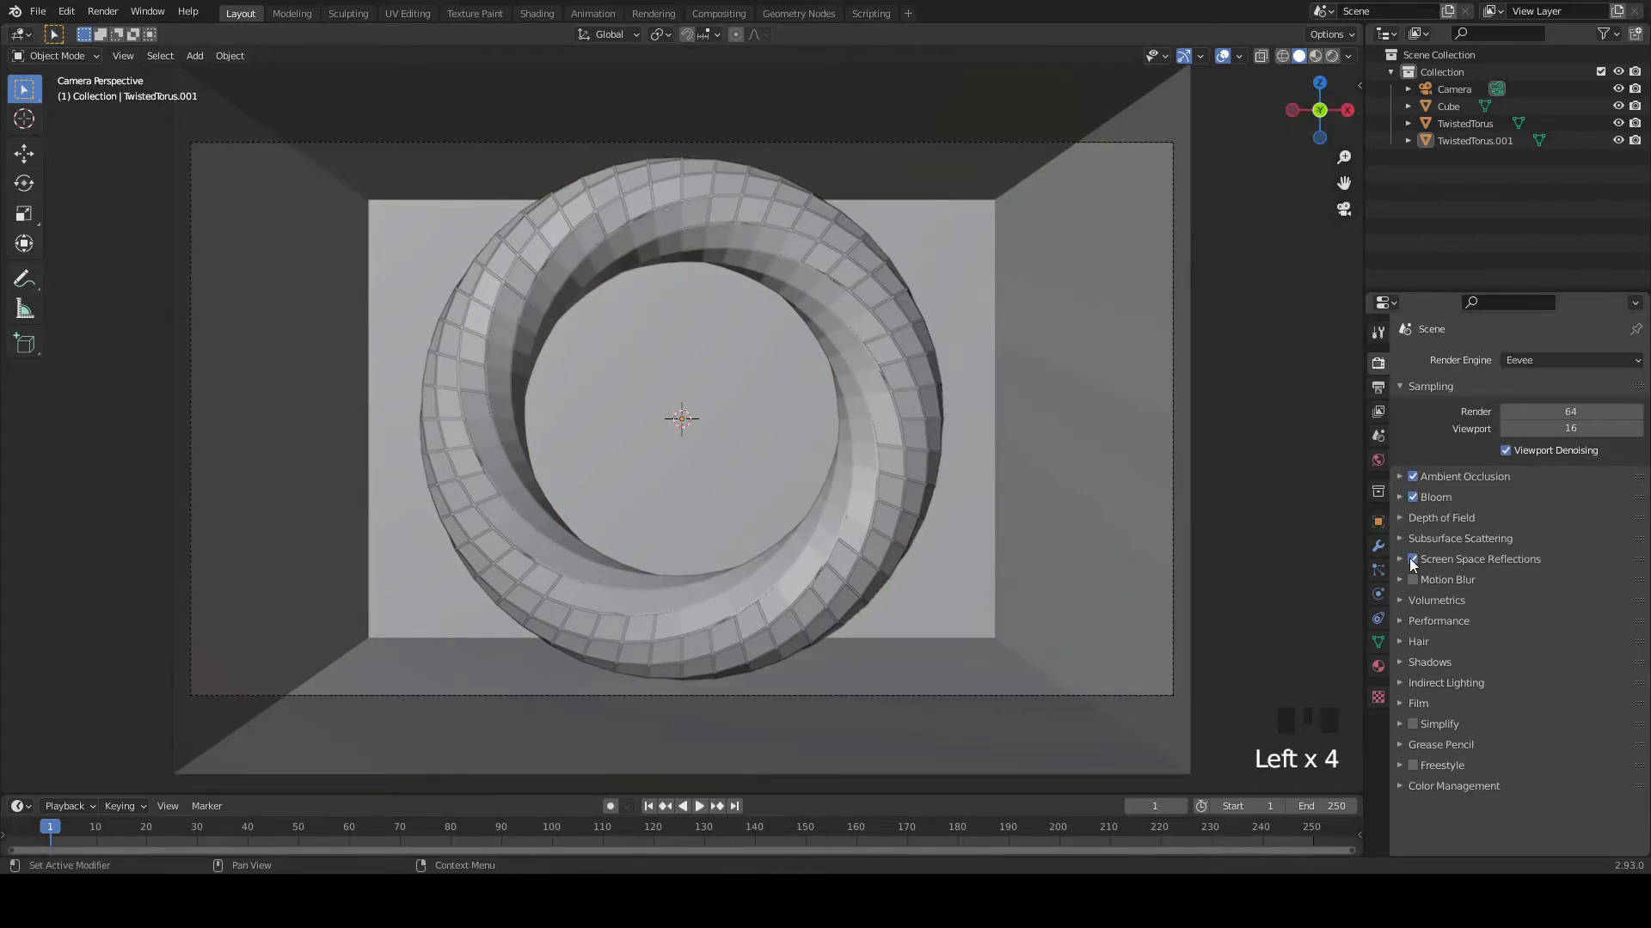
pyautogui.click(1381, 472)
pyautogui.moveTo(1612, 482); pyautogui.dragTo(1613, 382)
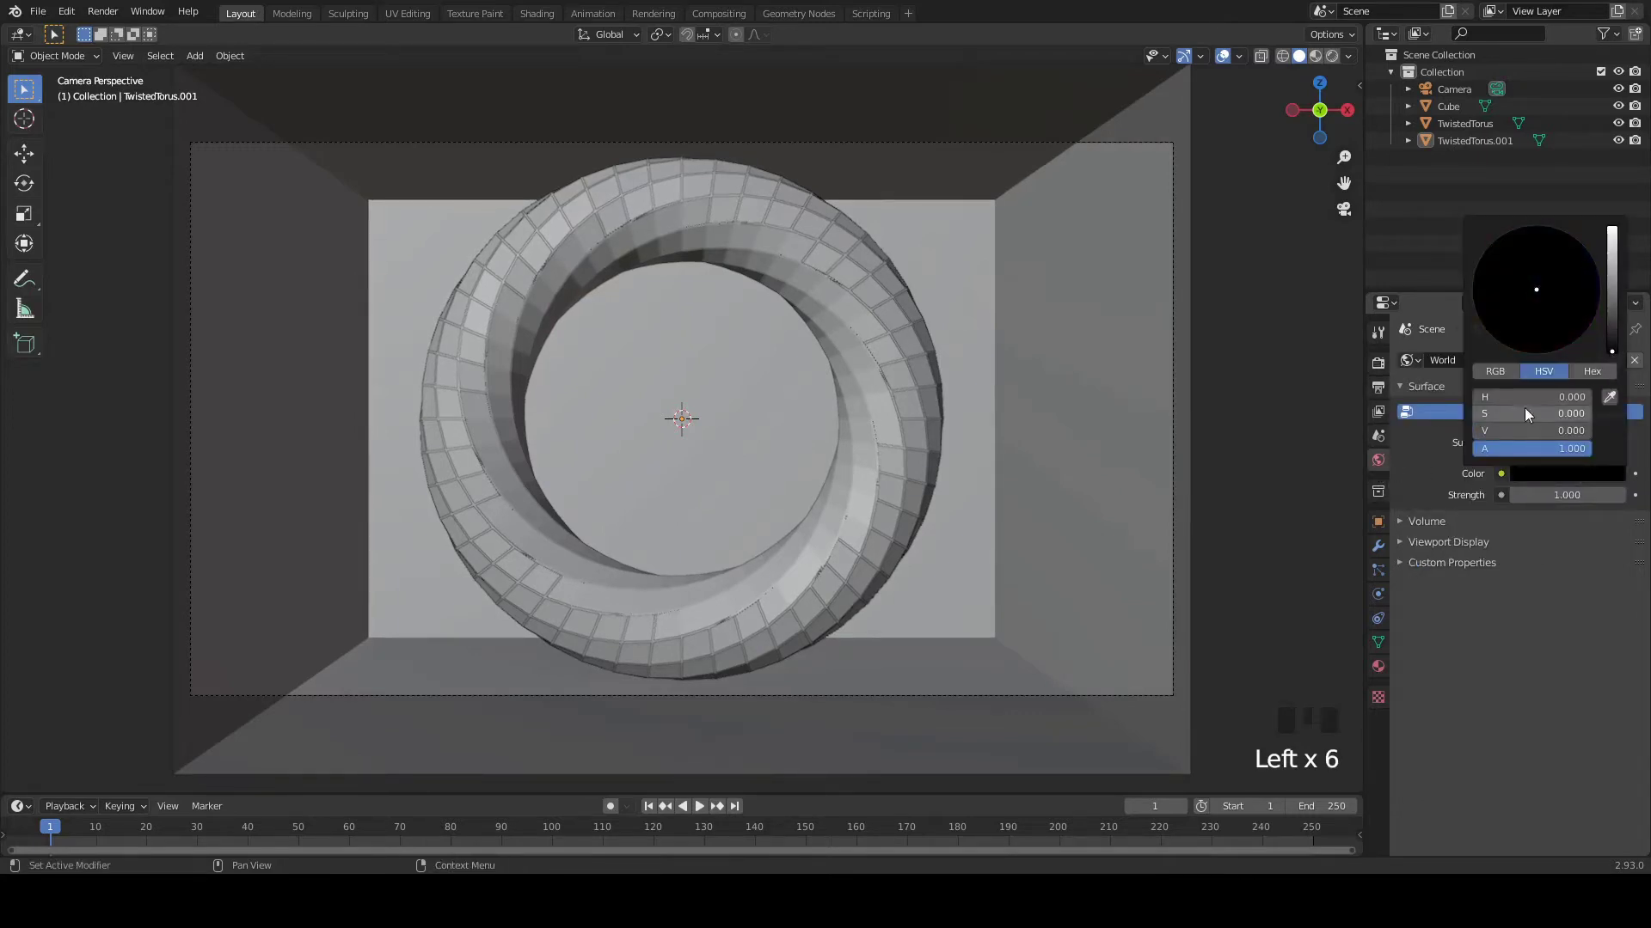
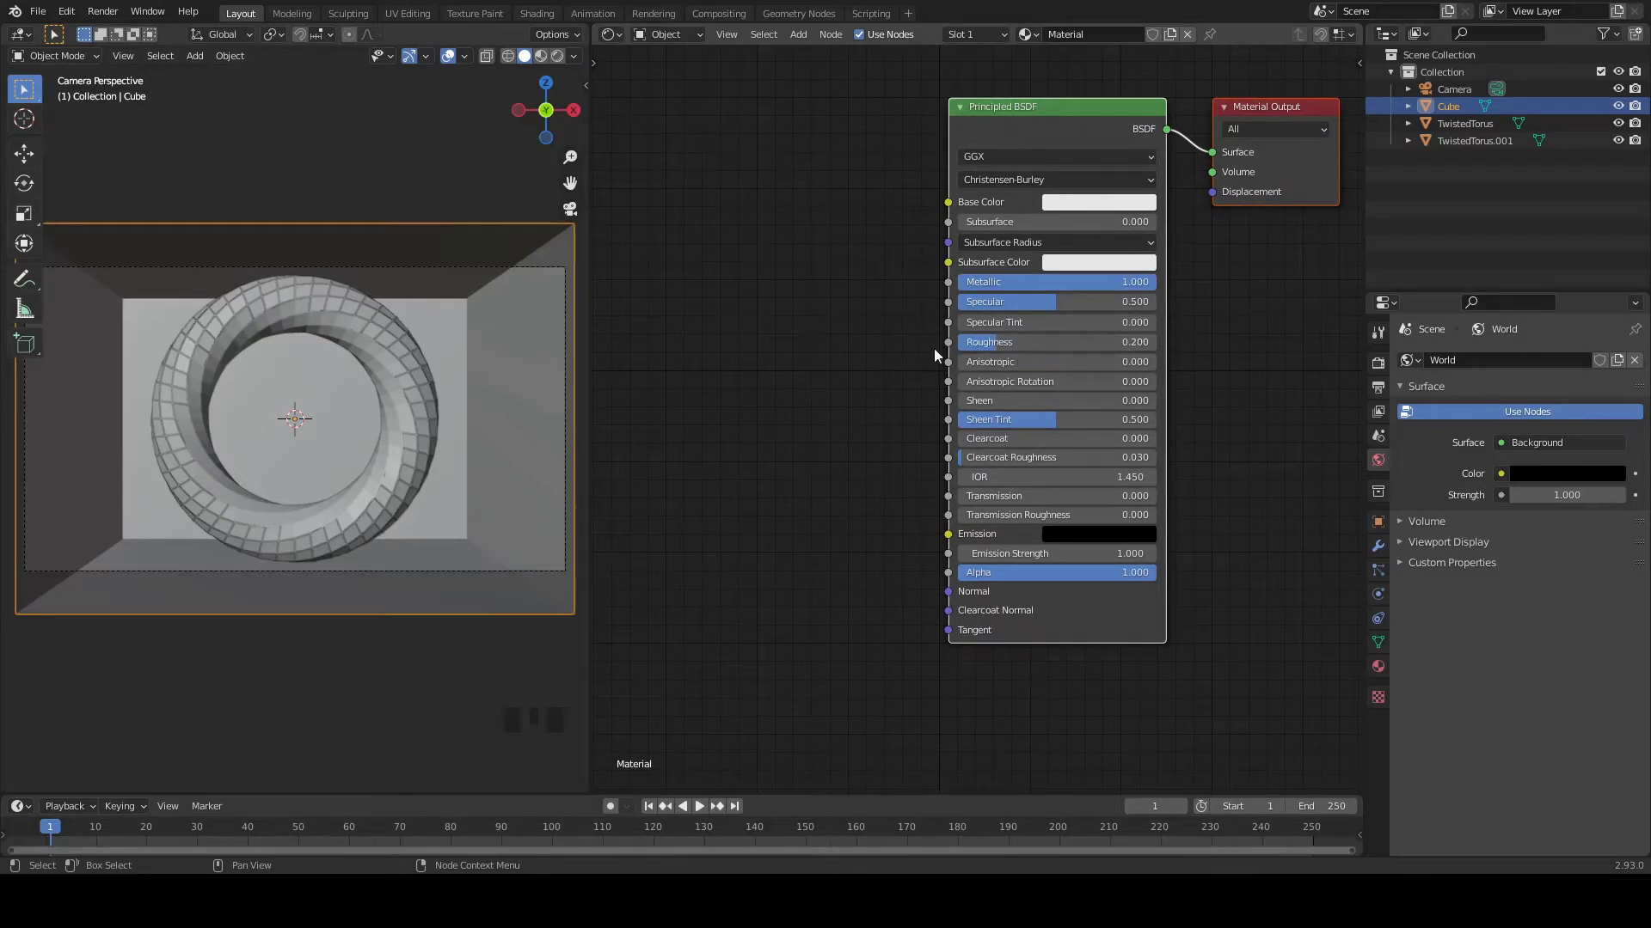
# - Lower the box material's roughness to 0.1 and save the file
pyautogui.moveTo(993, 348); pyautogui.dragTo(850, 363)
pyautogui.moveTo(851, 363); pyautogui.dragTo(844, 225)
pyautogui.press('ctrl+s')
pyautogui.scroll(3)
pyautogui.moveTo(491, 350); pyautogui.dragTo(813, 215)
pyautogui.scroll(-3)
# - Select the first TwistedTorus in the viewport to give it its own material
pyautogui.moveTo(998, 41); pyautogui.dragTo(986, 202)
pyautogui.moveTo(986, 202); pyautogui.dragTo(980, 218)
pyautogui.click(980, 217)
# - Remove the Principled BSDF and wire a new Emission shader into the Material Output
pyautogui.press('Delete')
pyautogui.press('shift+a')
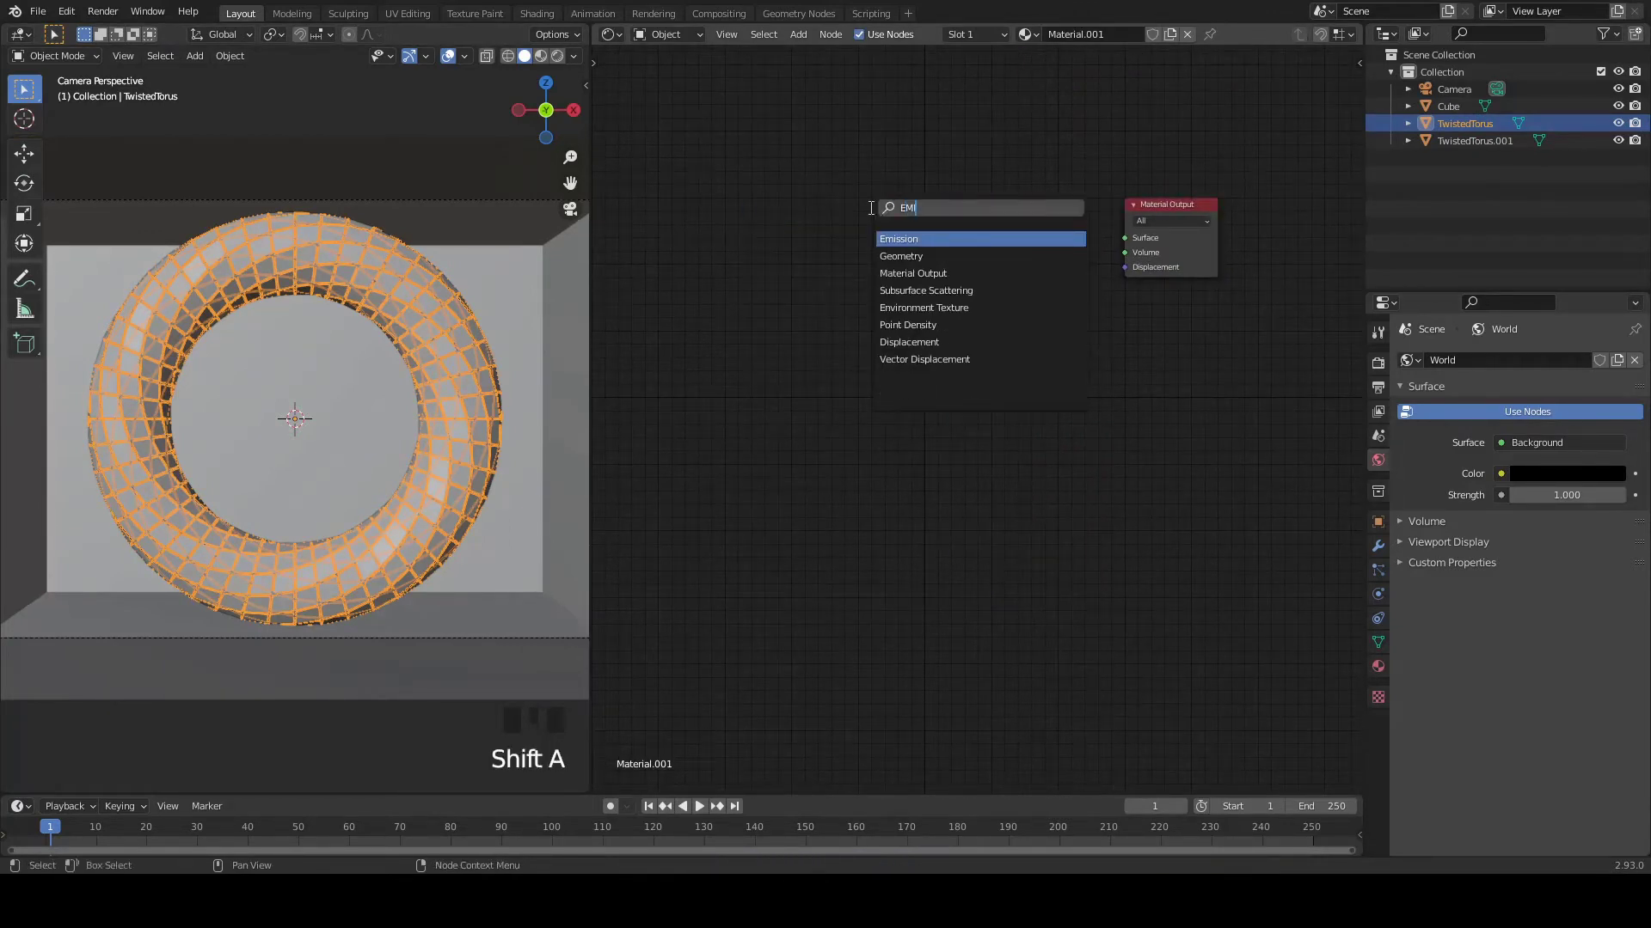
pyautogui.moveTo(902, 208); pyautogui.dragTo(952, 177)
pyautogui.moveTo(952, 177); pyautogui.dragTo(812, 237)
# - Add a ColorRamp before the Emission node and a Gradient Texture beside it
pyautogui.press('shift+a')
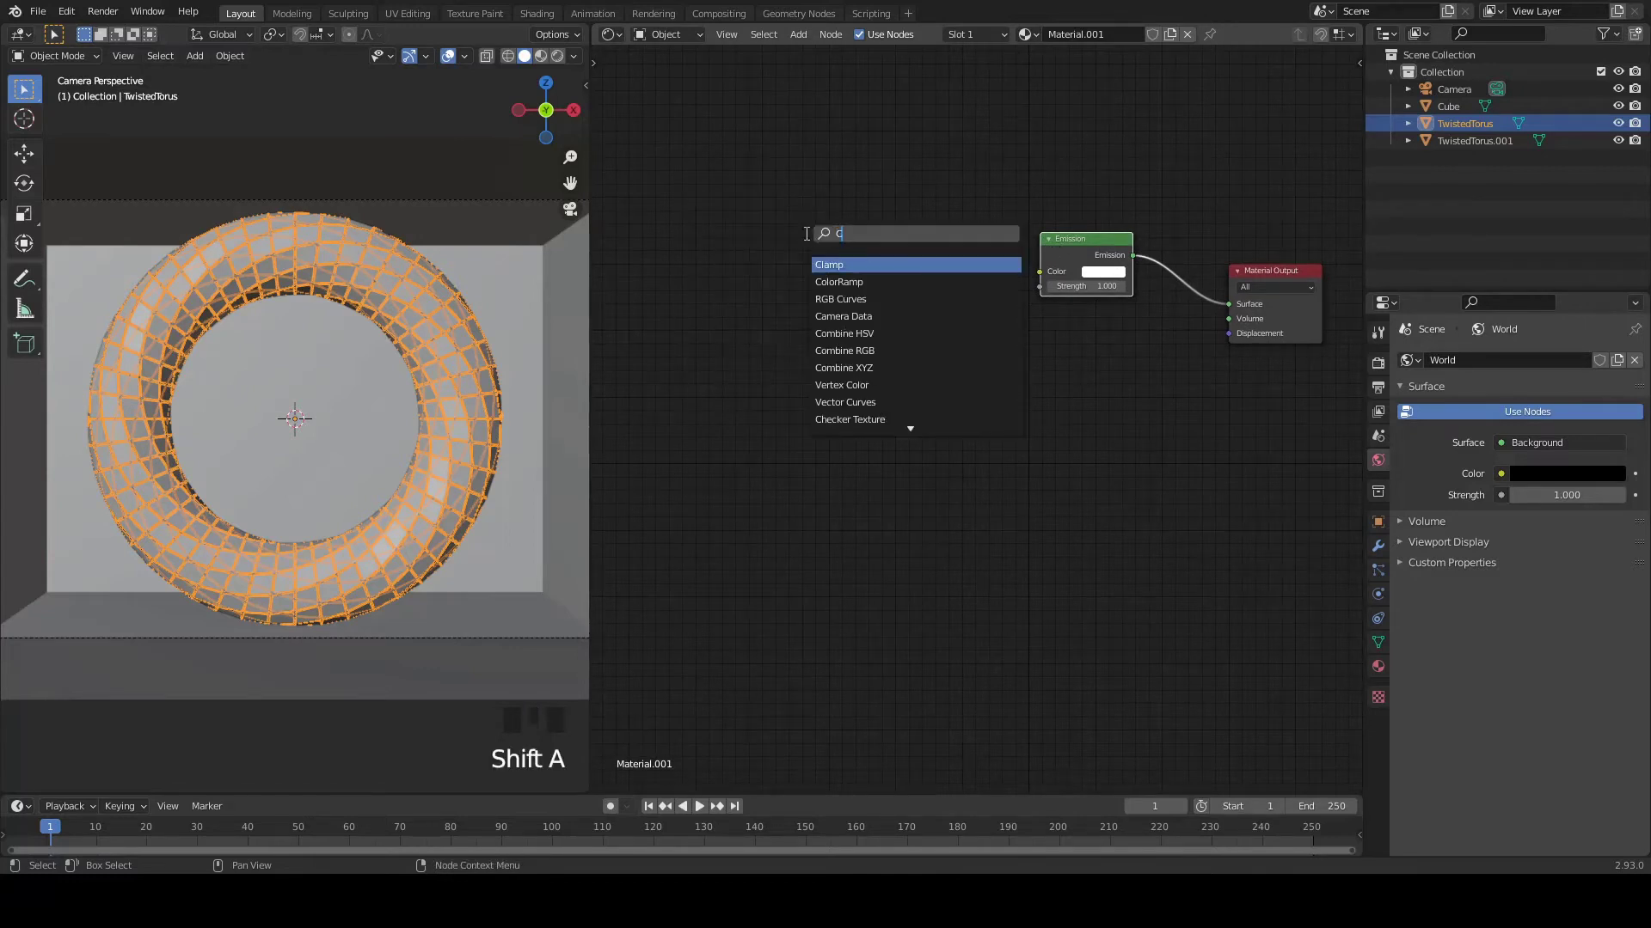
pyautogui.moveTo(905, 243); pyautogui.dragTo(891, 220)
pyautogui.press('ctrl+s')
pyautogui.moveTo(959, 227); pyautogui.dragTo(820, 213)
pyautogui.press('shift+a')
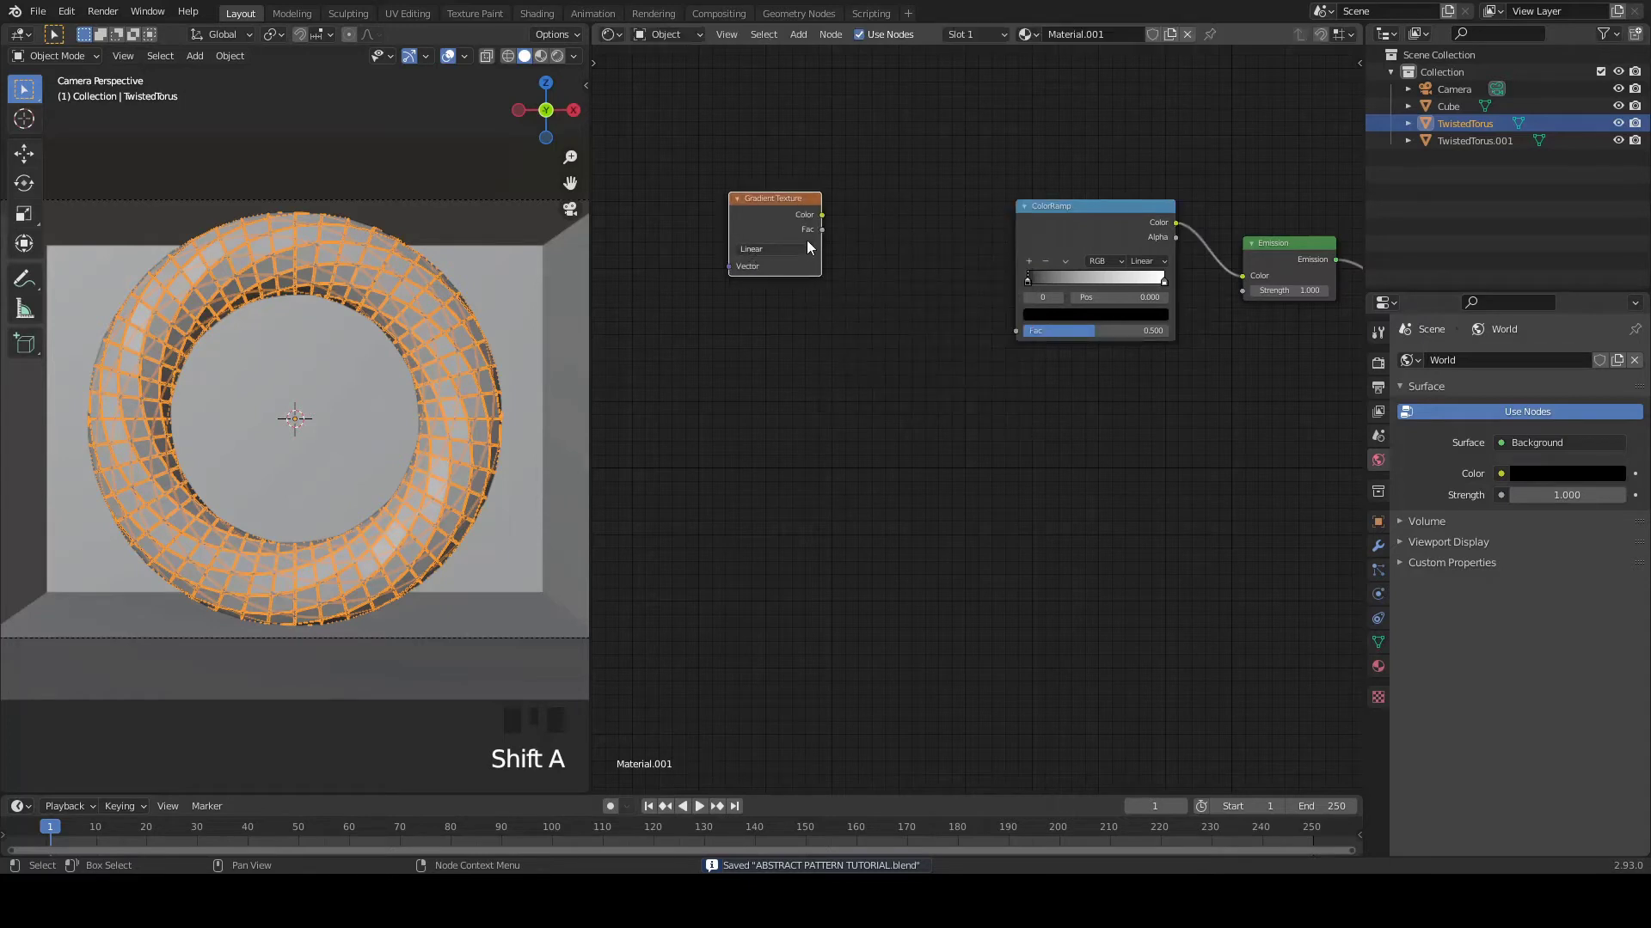
# - Feed the Gradient Texture into the ColorRamp's Fac input
pyautogui.moveTo(830, 217); pyautogui.dragTo(1216, 314)
pyautogui.moveTo(1216, 314); pyautogui.dragTo(965, 246)
pyautogui.scroll(3)
# - Shape the ramp stops into a pink-orange-blue rainbow with a deep-blue stop at 0.75
pyautogui.moveTo(931, 193); pyautogui.dragTo(943, 274)
pyautogui.moveTo(867, 224); pyautogui.dragTo(641, 220)
pyautogui.moveTo(1020, 284); pyautogui.dragTo(899, 197)
pyautogui.moveTo(876, 184); pyautogui.dragTo(1062, 347)
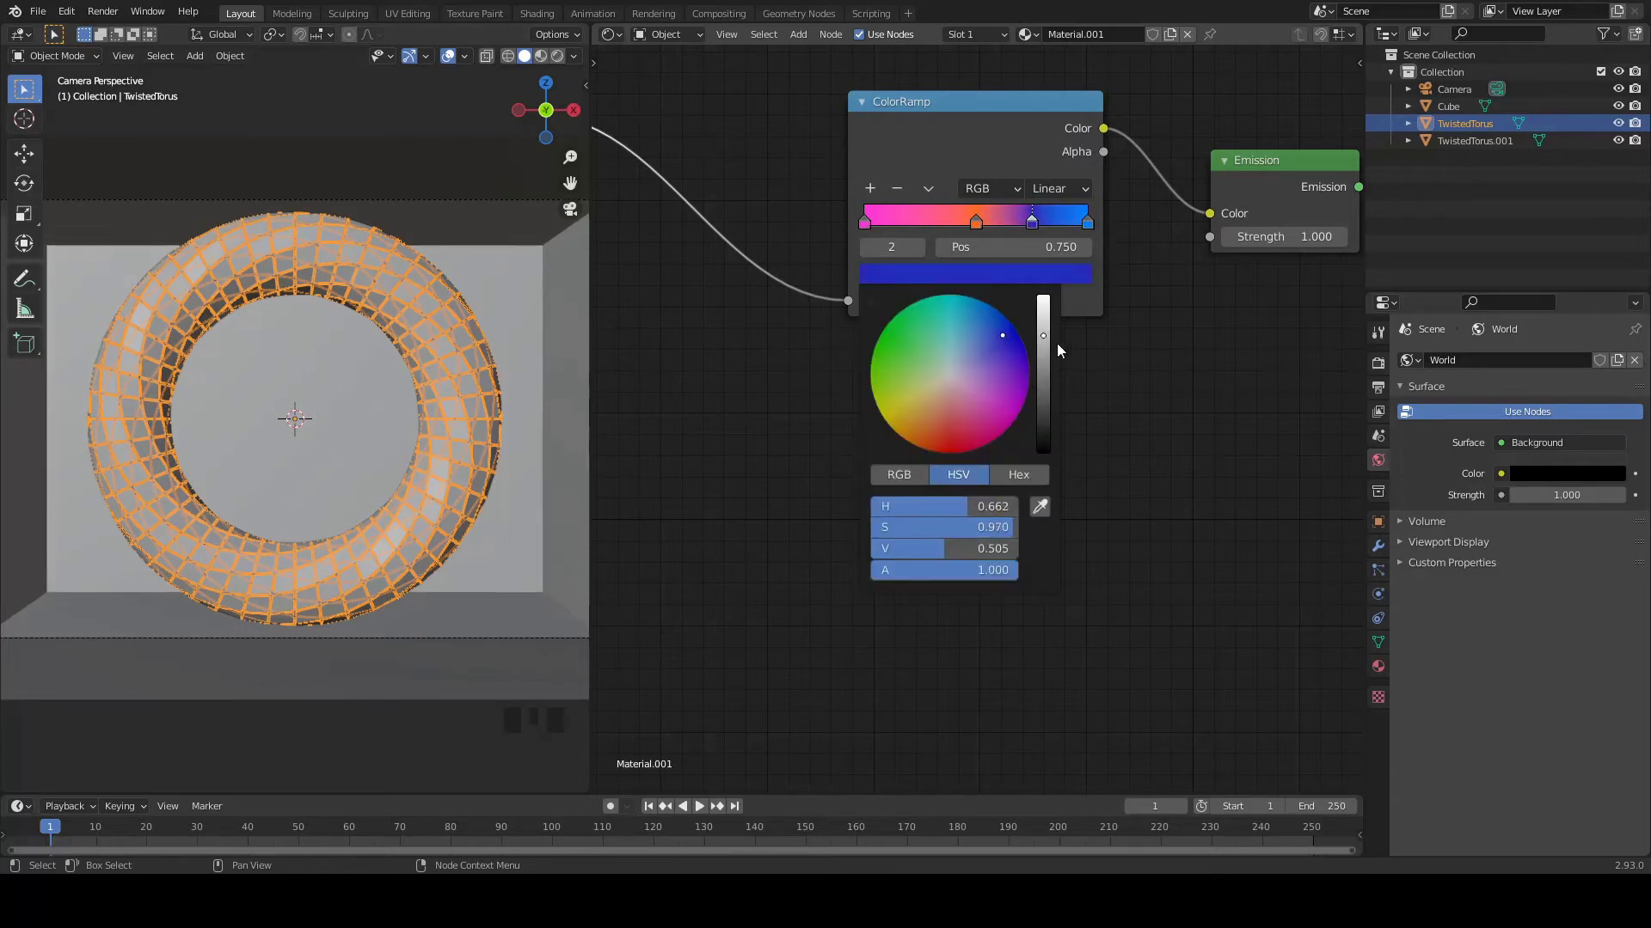
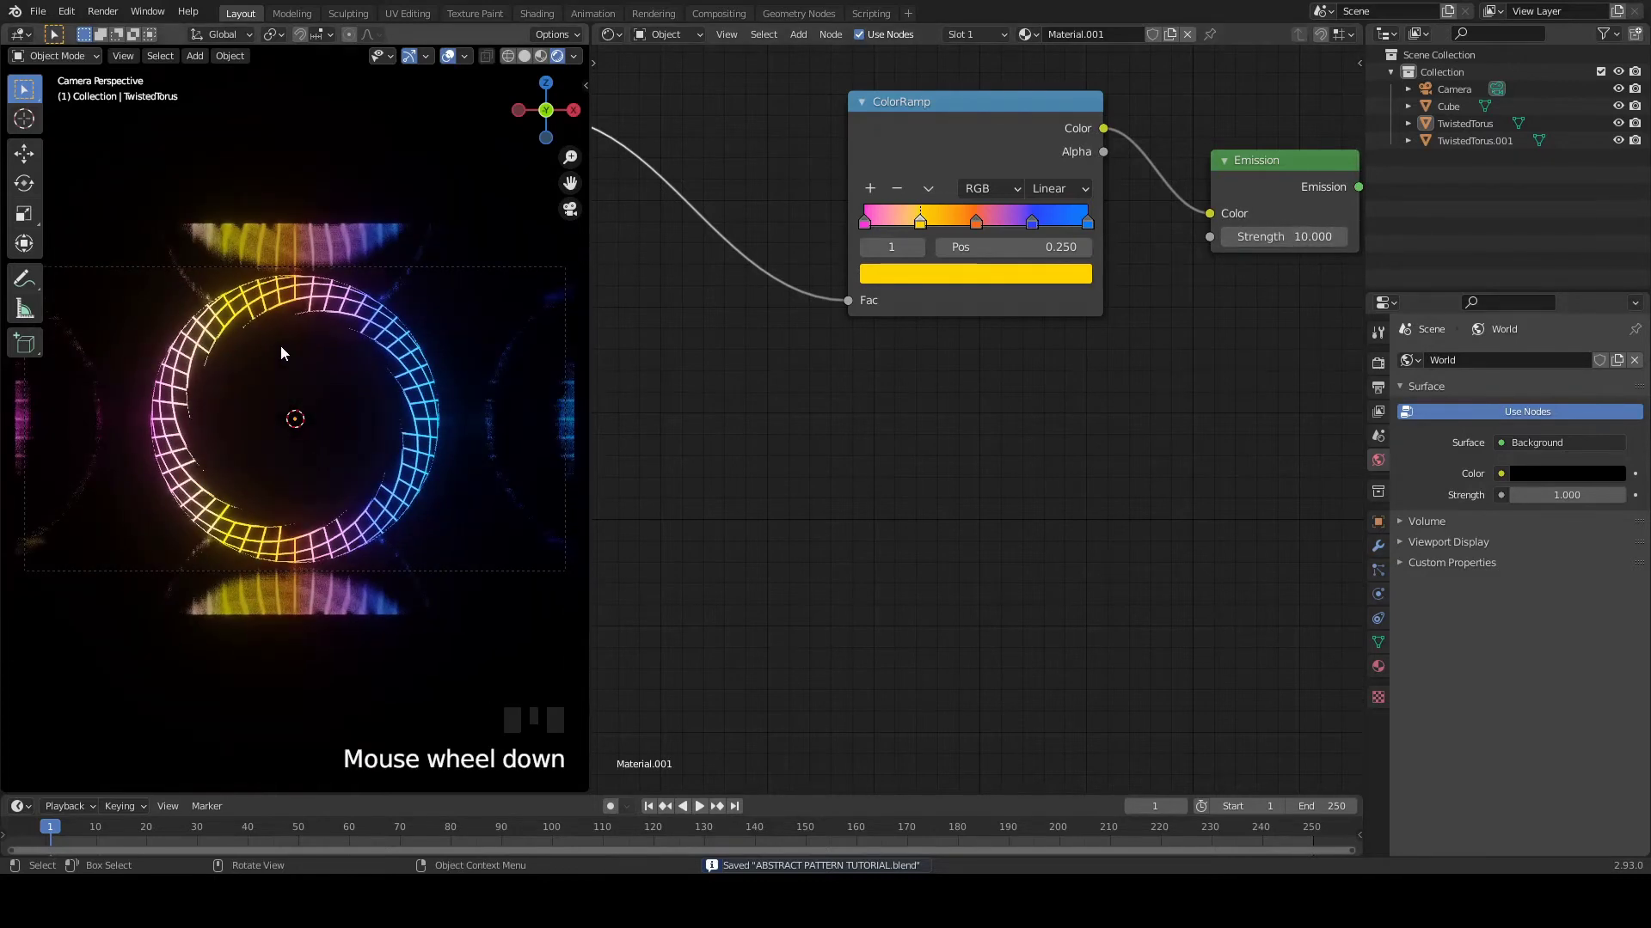
# - Maximise the 3D viewport over the window and select TwistedTorus.001
pyautogui.press('ctrl+s')
pyautogui.press('ctrl+s')
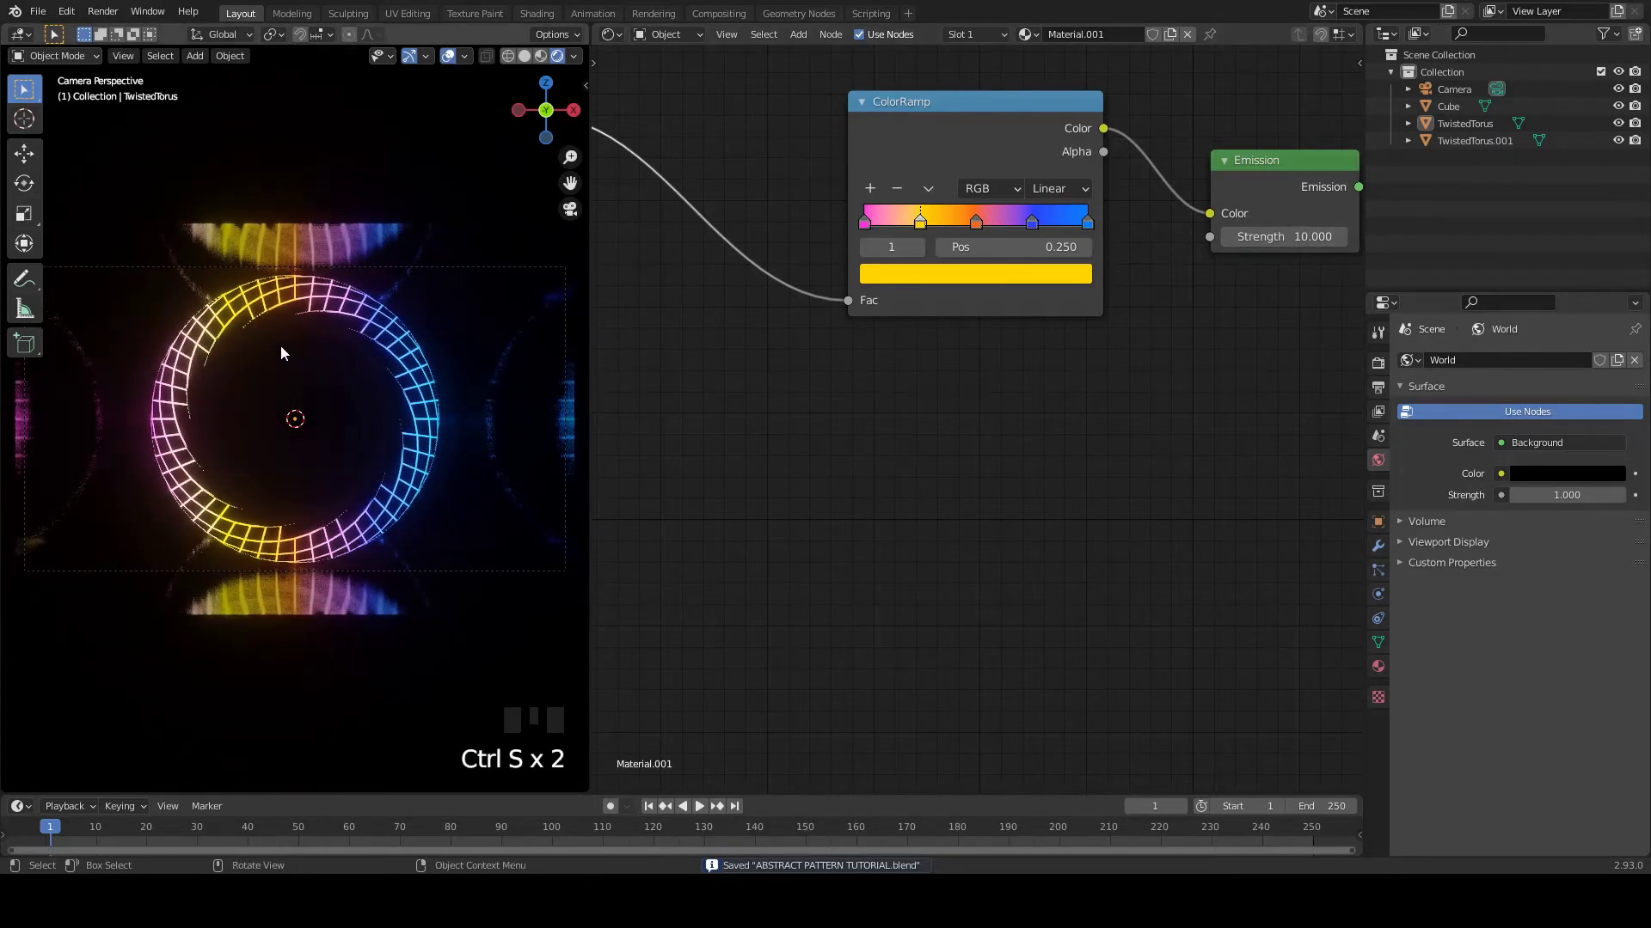
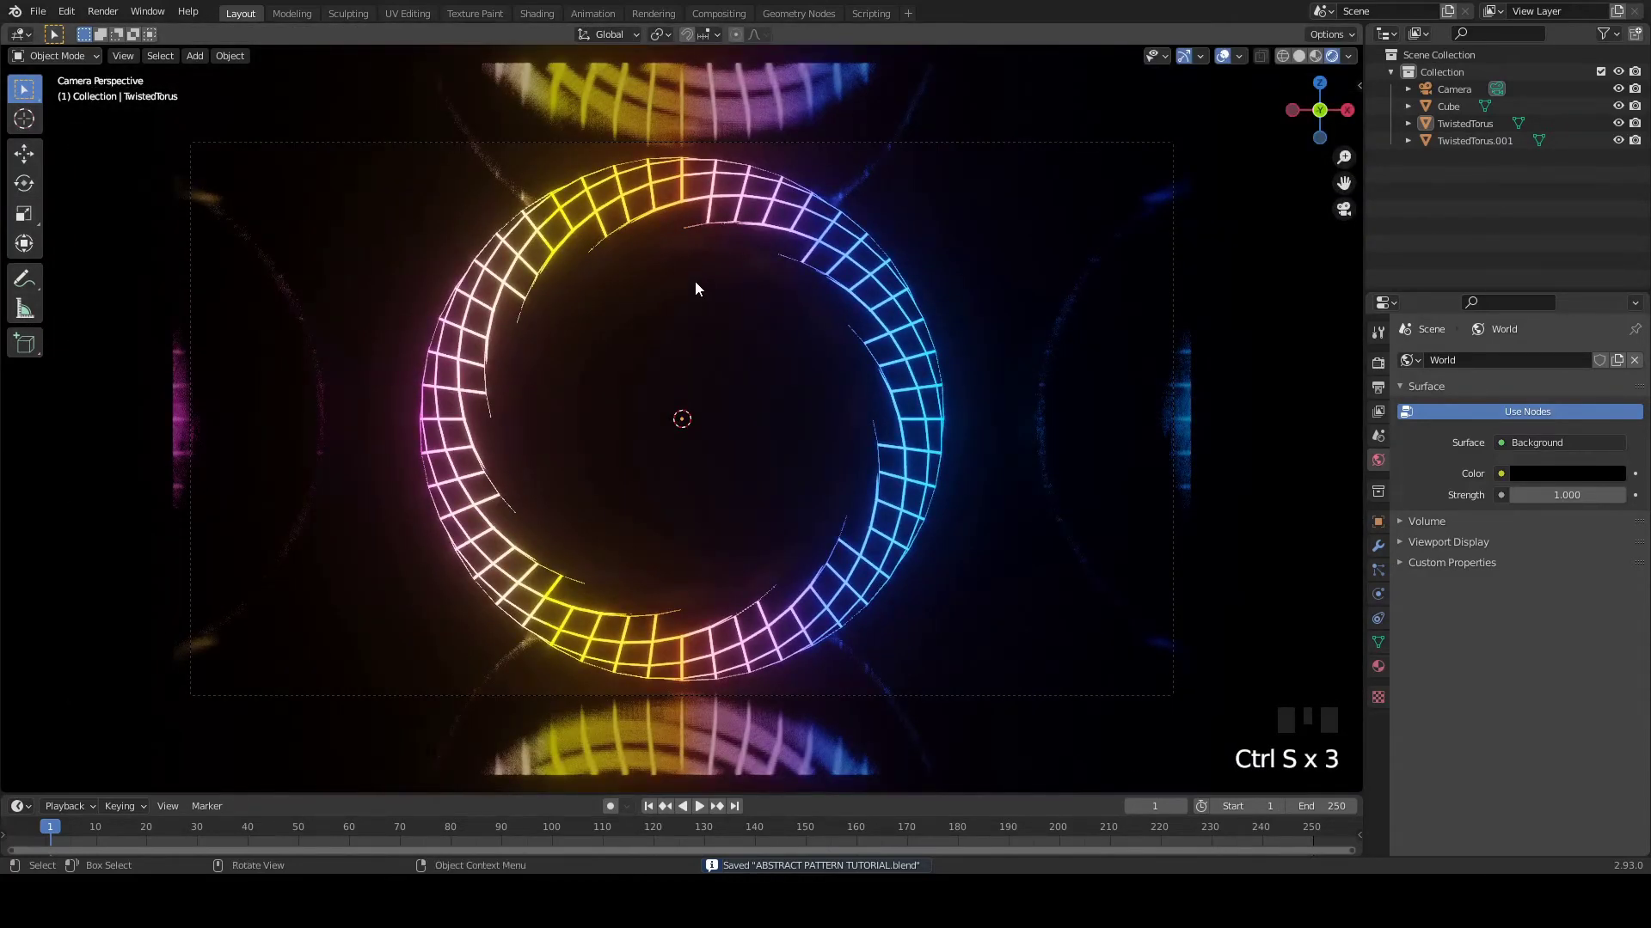
pyautogui.press('ctrl+s')
pyautogui.press('ctrl+s')
pyautogui.click(836, 336)
# - Scale TwistedTorus.001 down inside the first torus, hide viewport overlays and save
pyautogui.press('s')
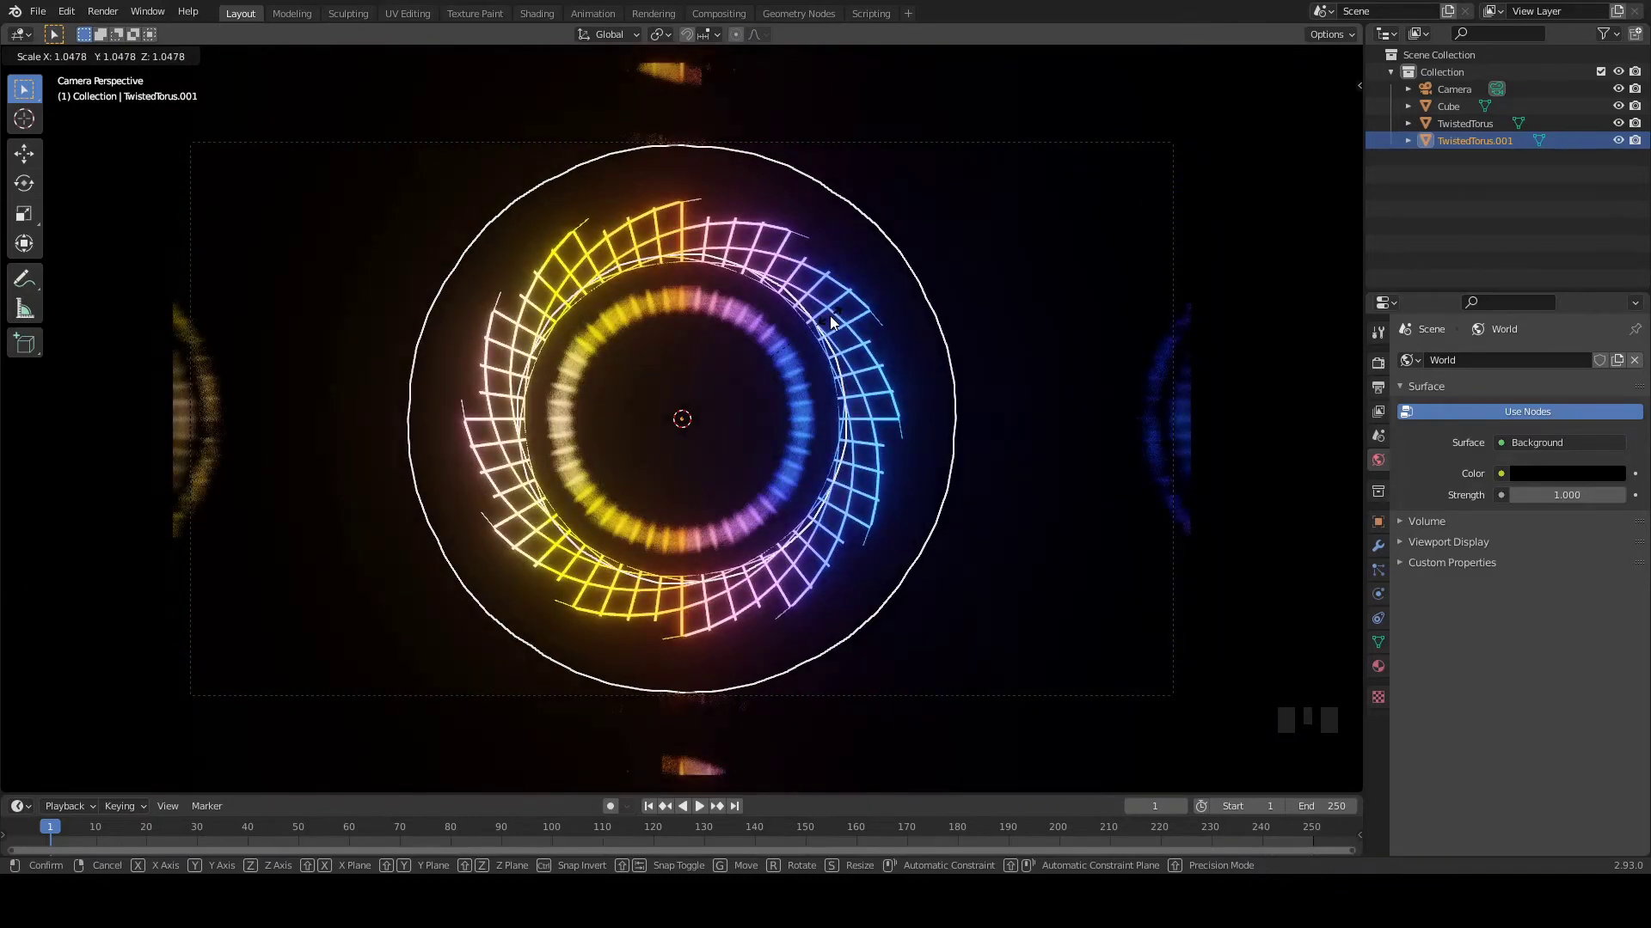
pyautogui.press('ctrl+s')
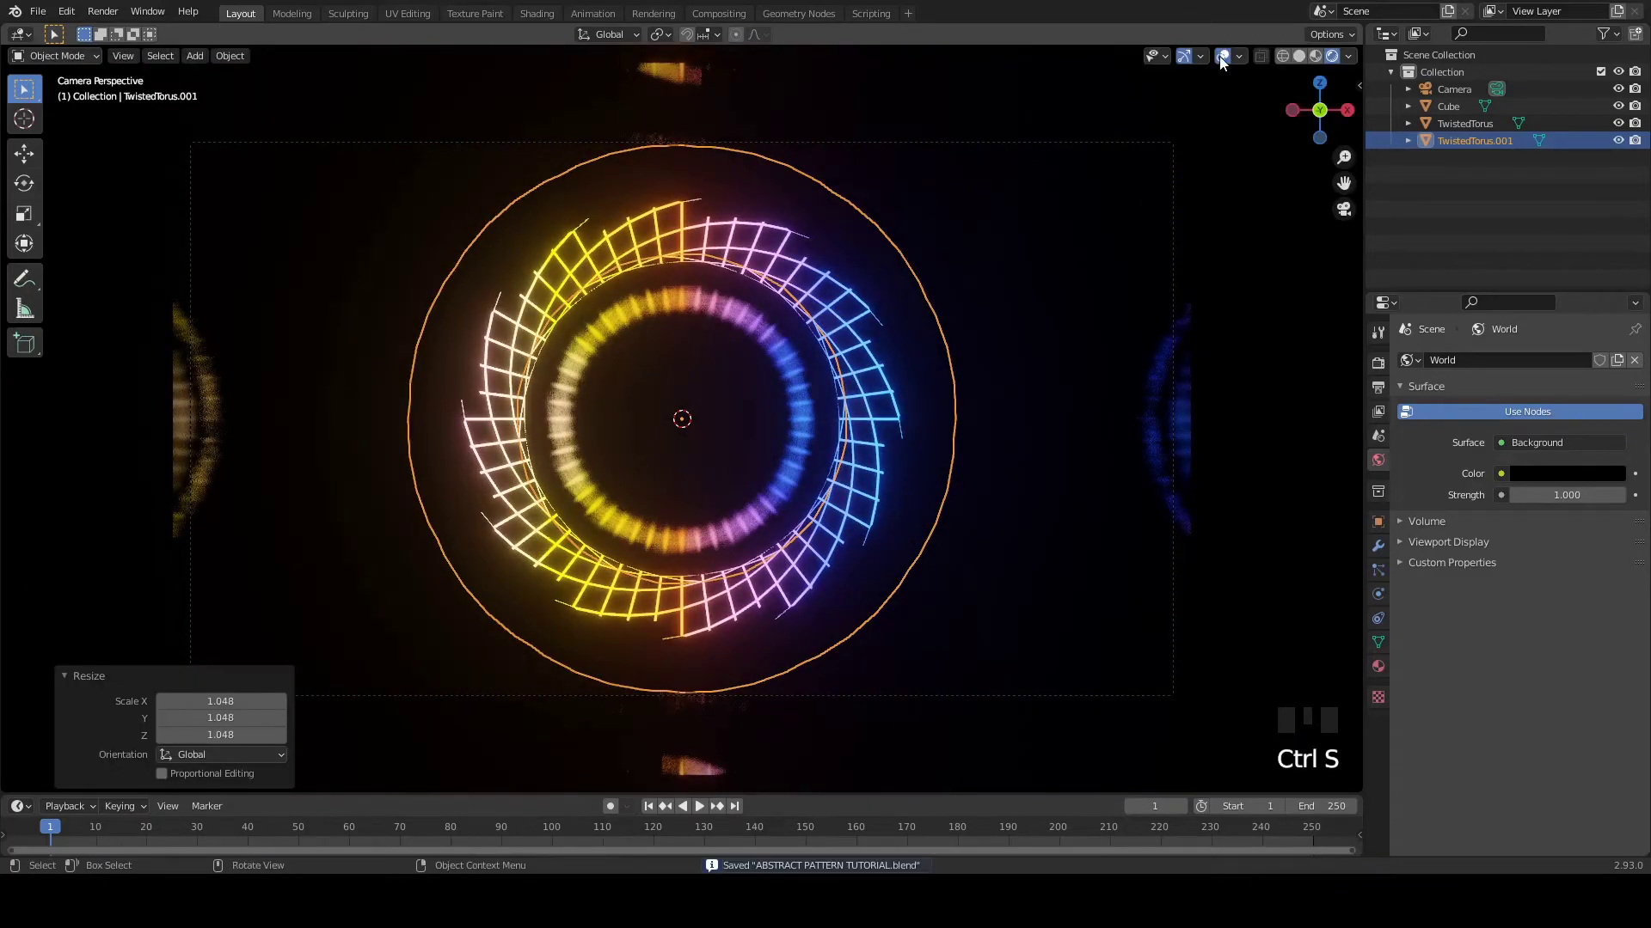
pyautogui.click(1224, 60)
pyautogui.click(1186, 58)
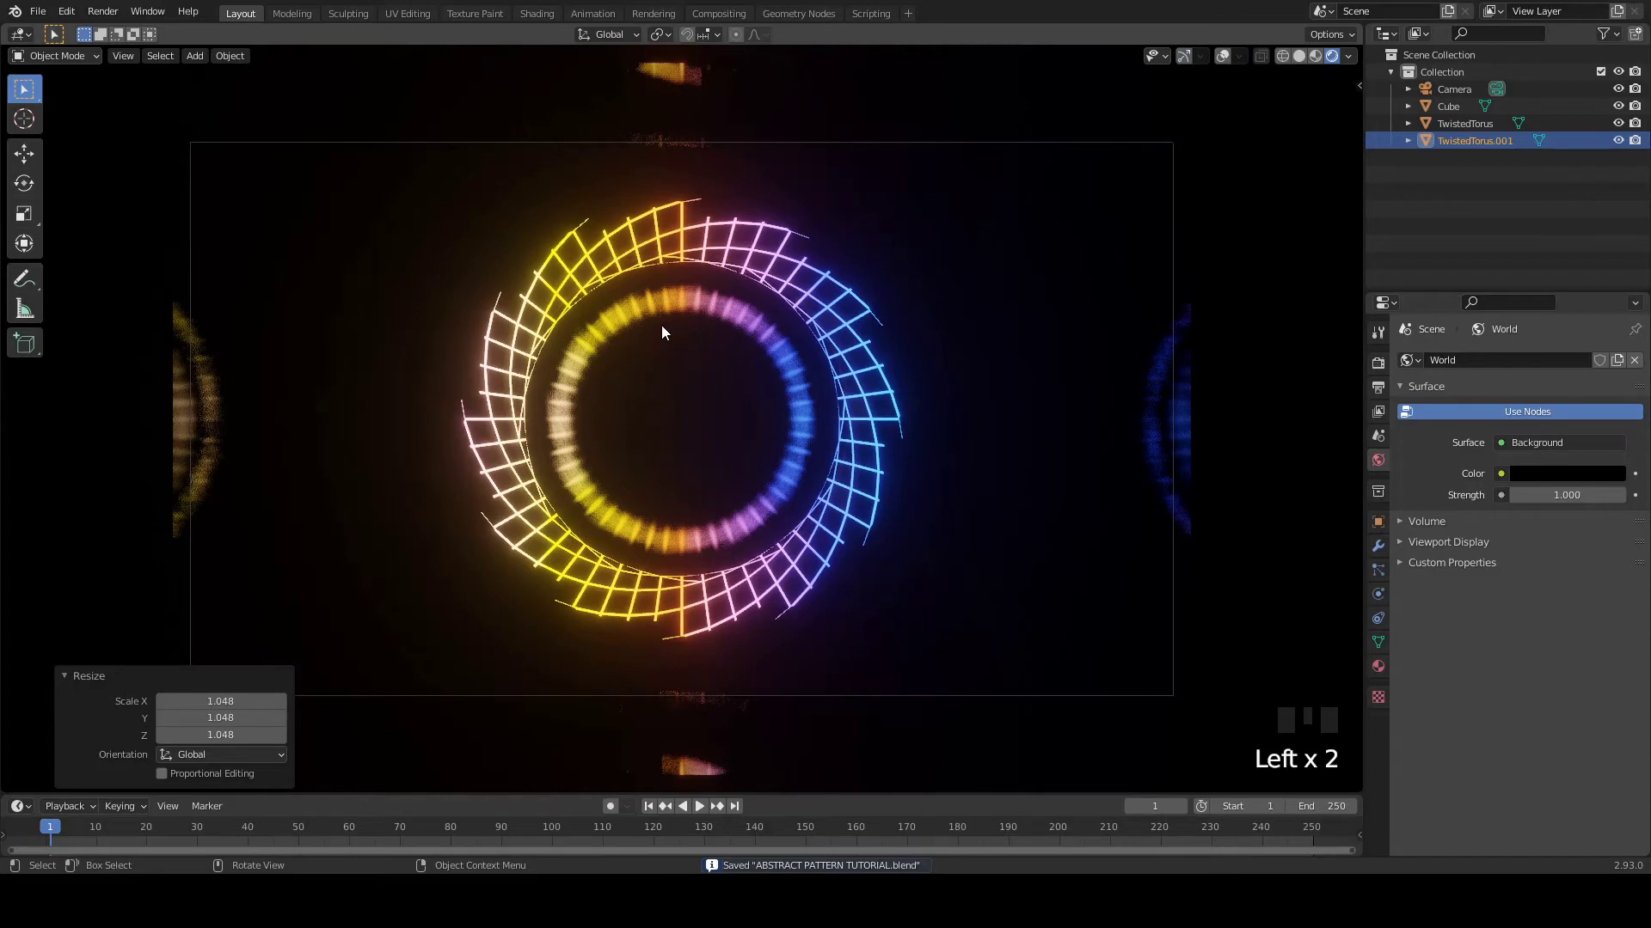
pyautogui.press('ctrl+s')
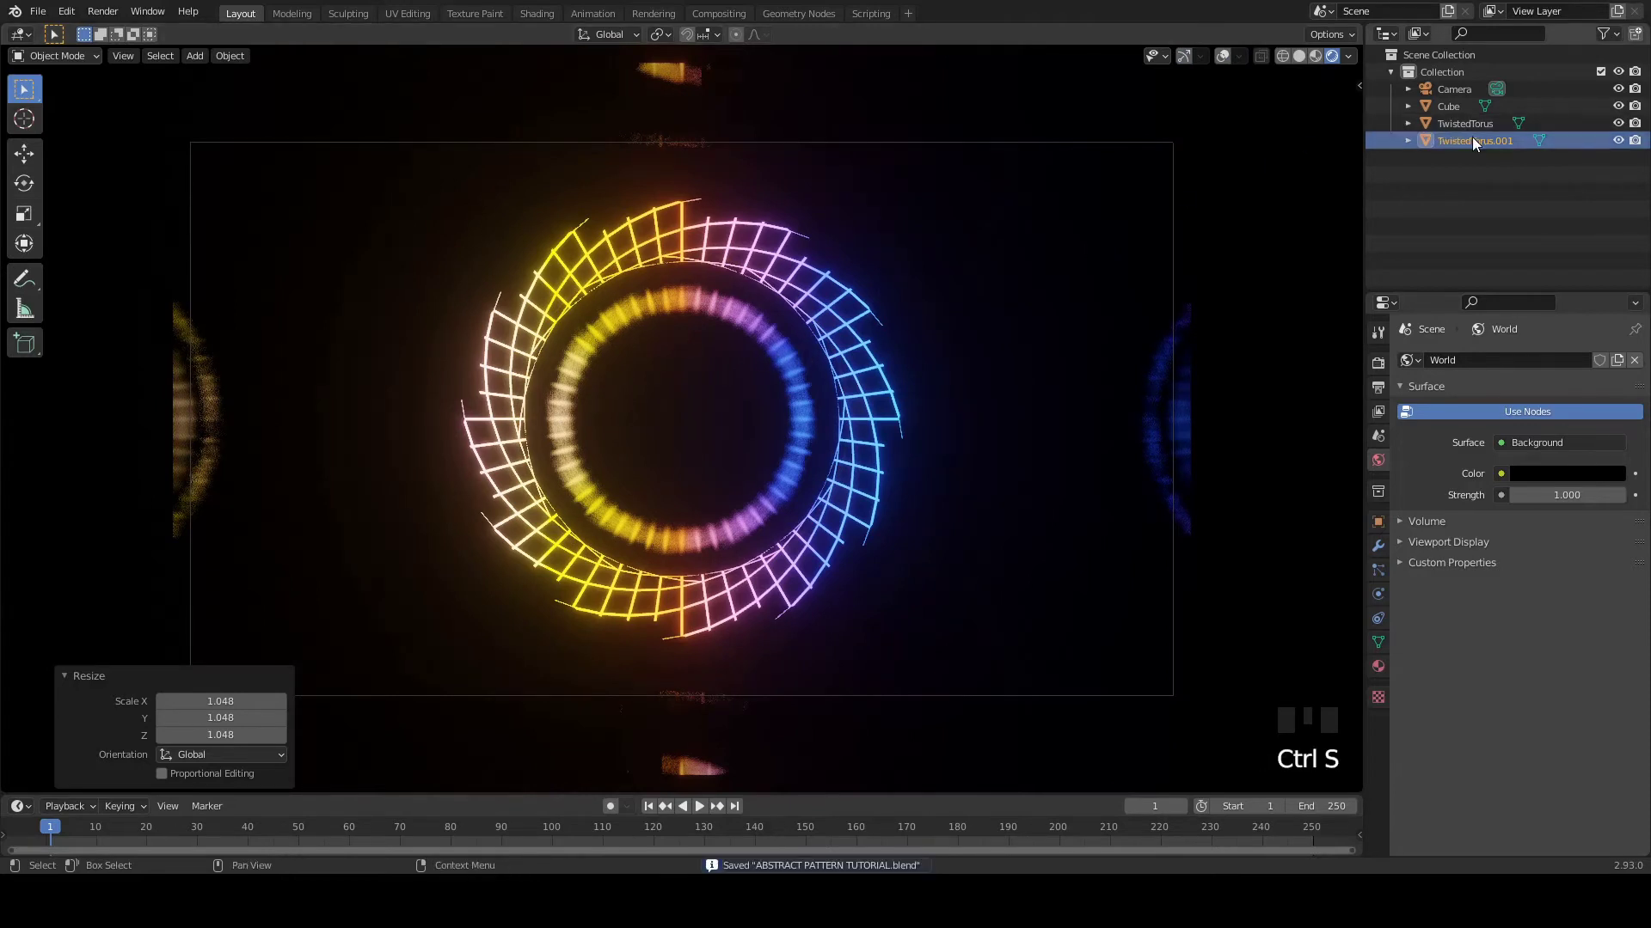
# - Reselect TwistedTorus.001 and refine its scale to about 1.048, undoing one attempt, then save
pyautogui.click(1470, 123)
pyautogui.click(1473, 138)
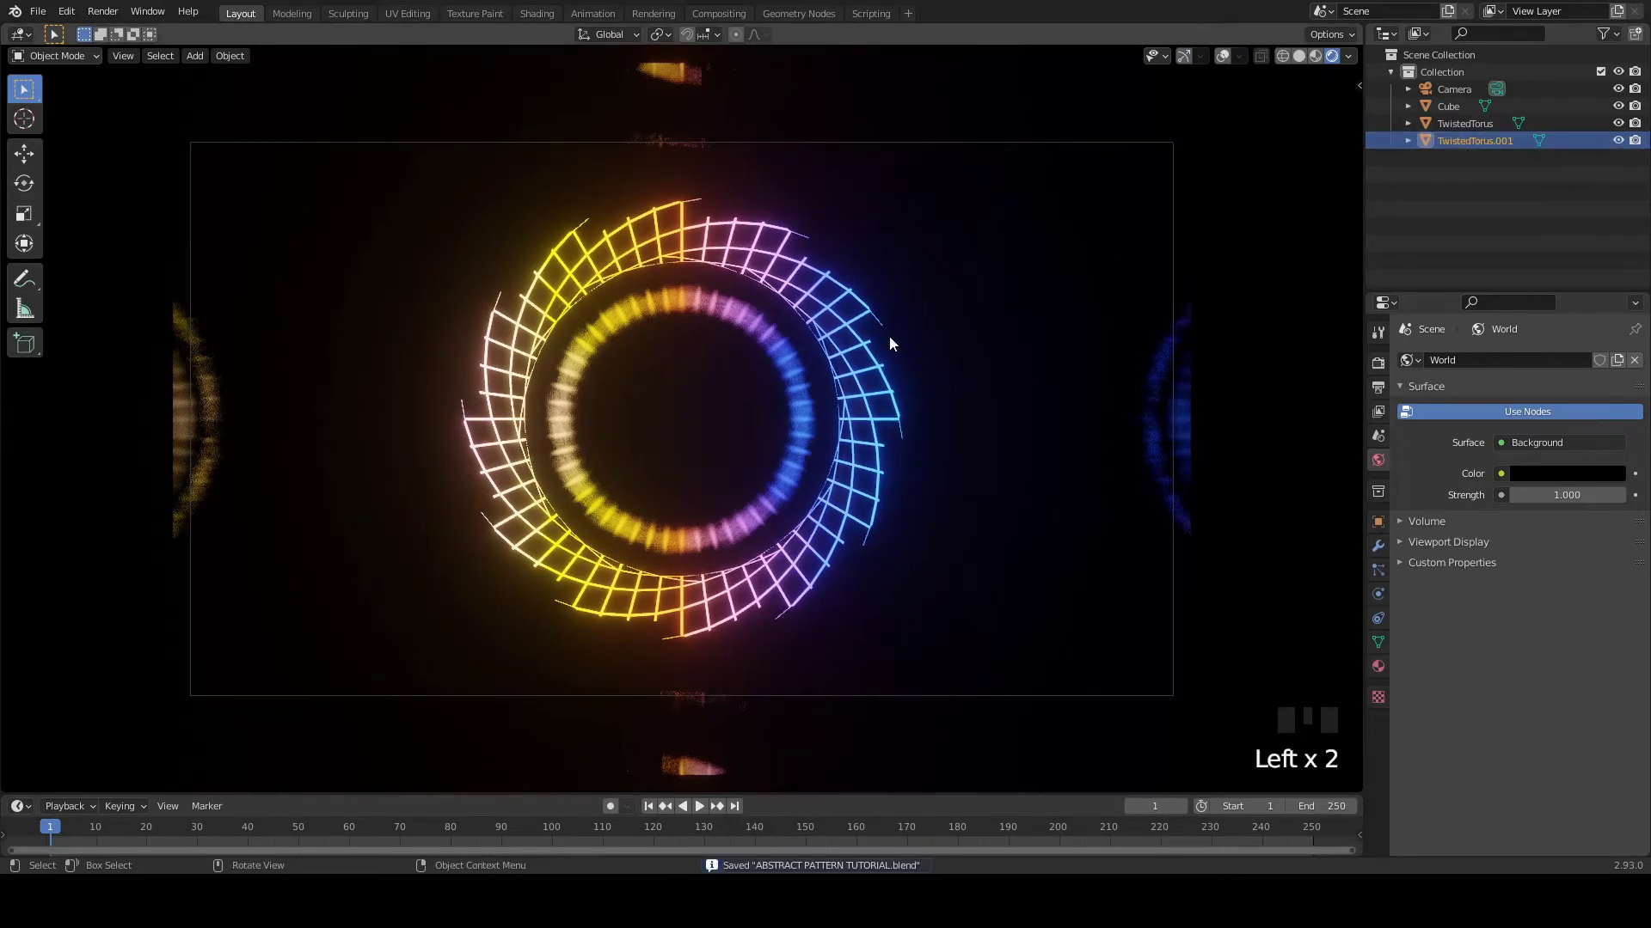
pyautogui.press('s')
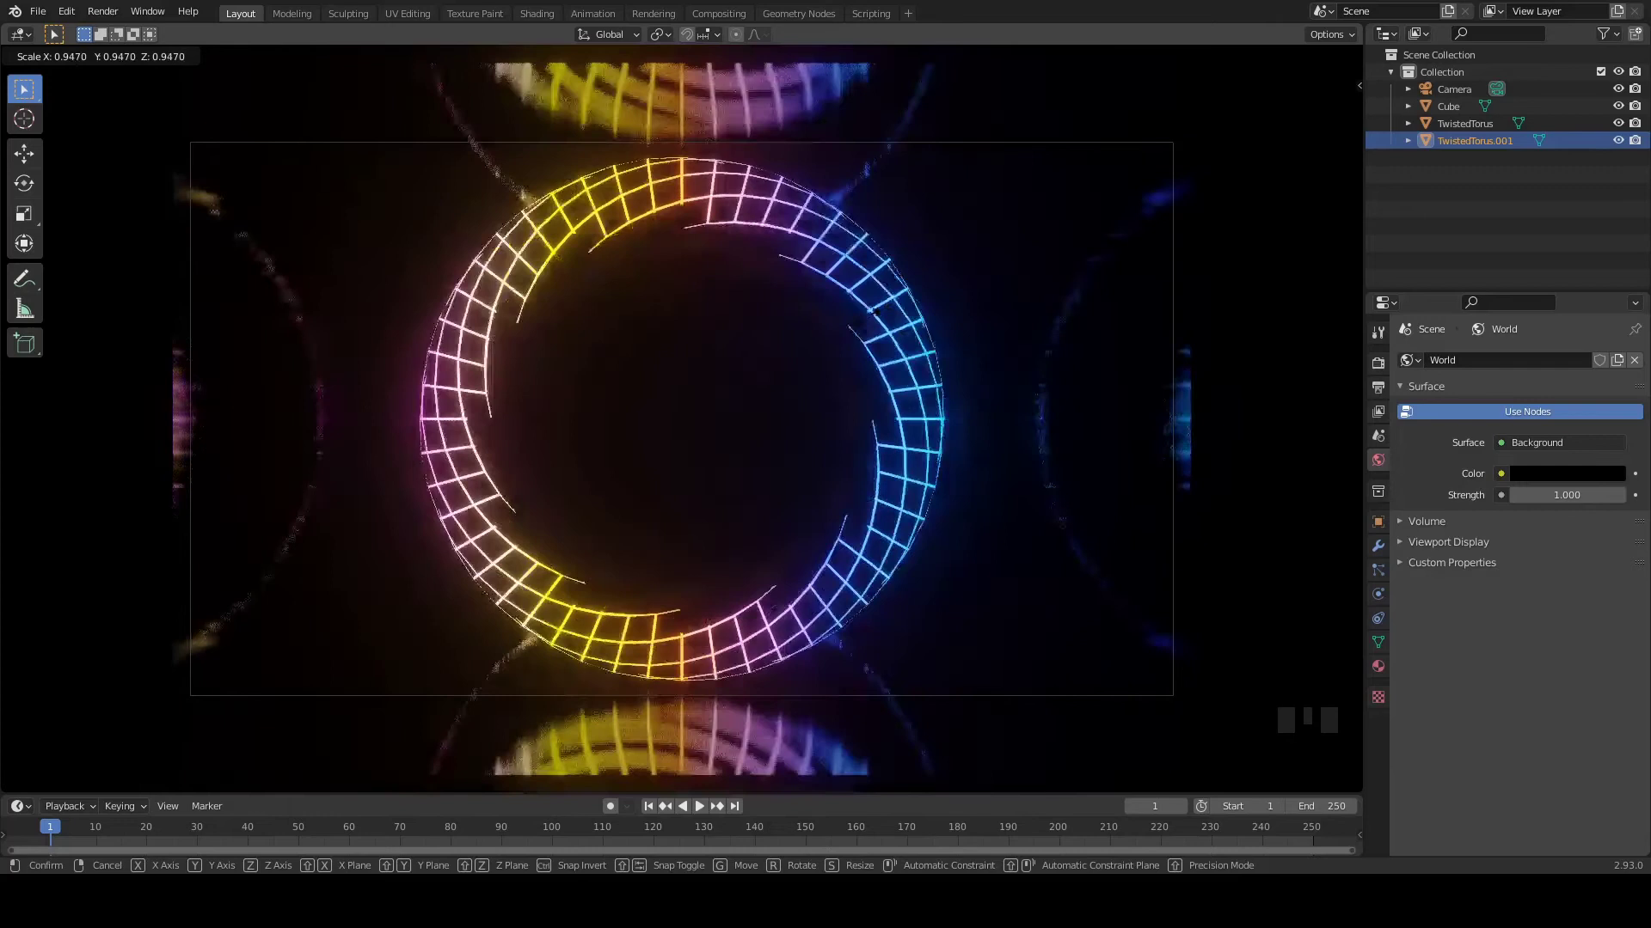
pyautogui.press('ctrl+s')
pyautogui.press('s')
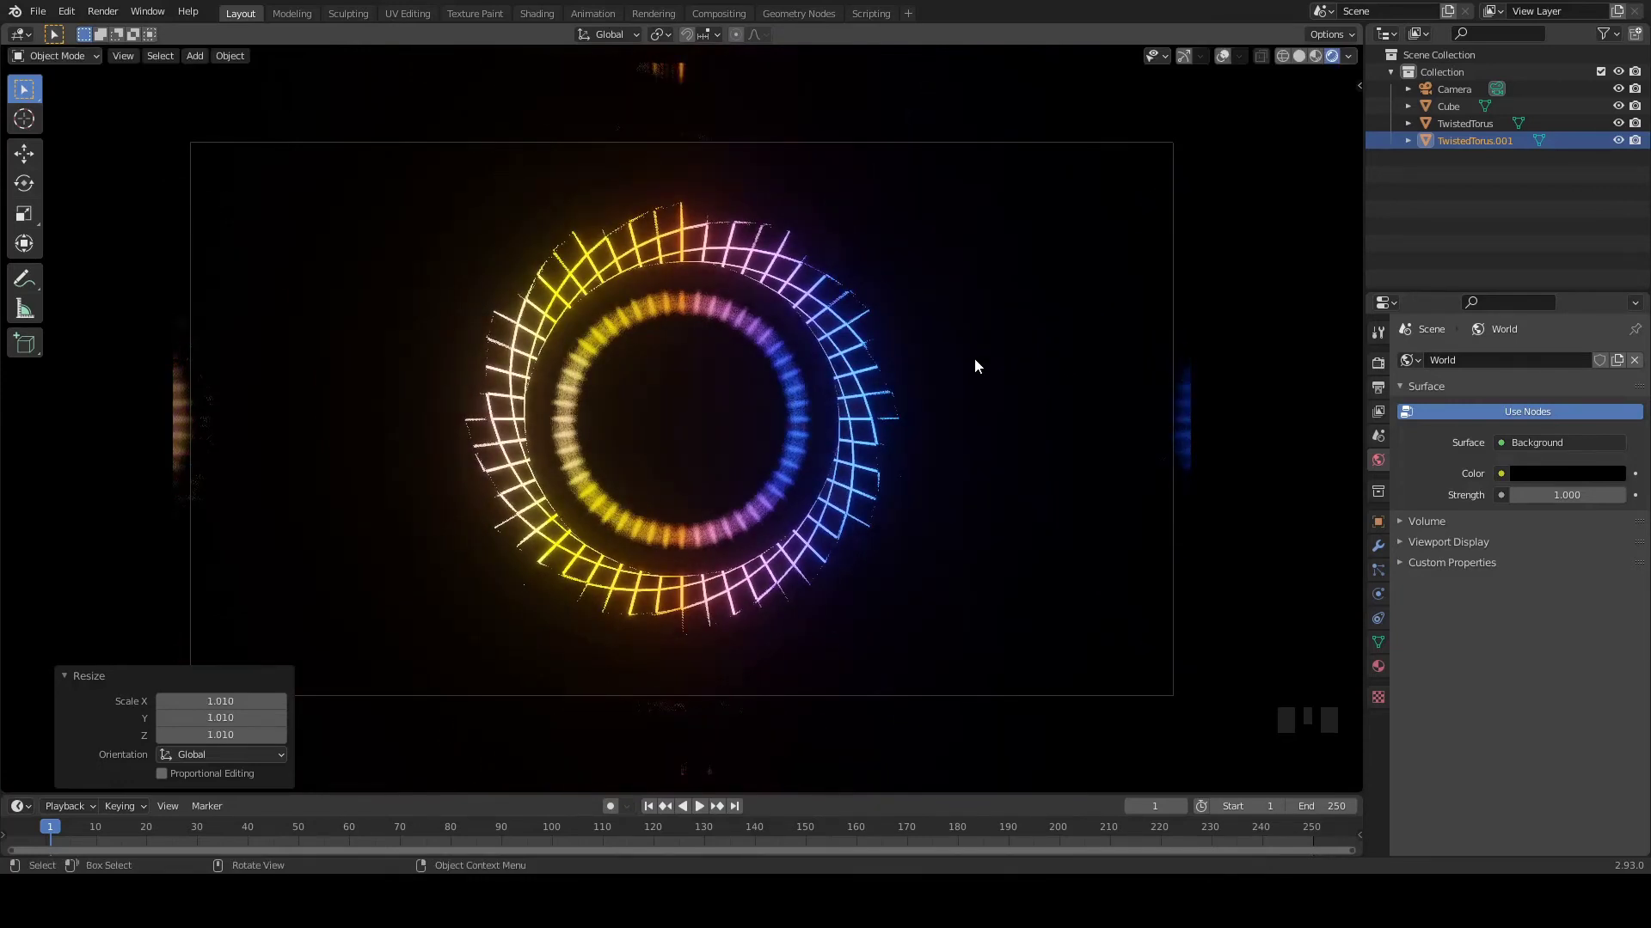
pyautogui.press('ctrl+z')
pyautogui.press('ctrl+s')
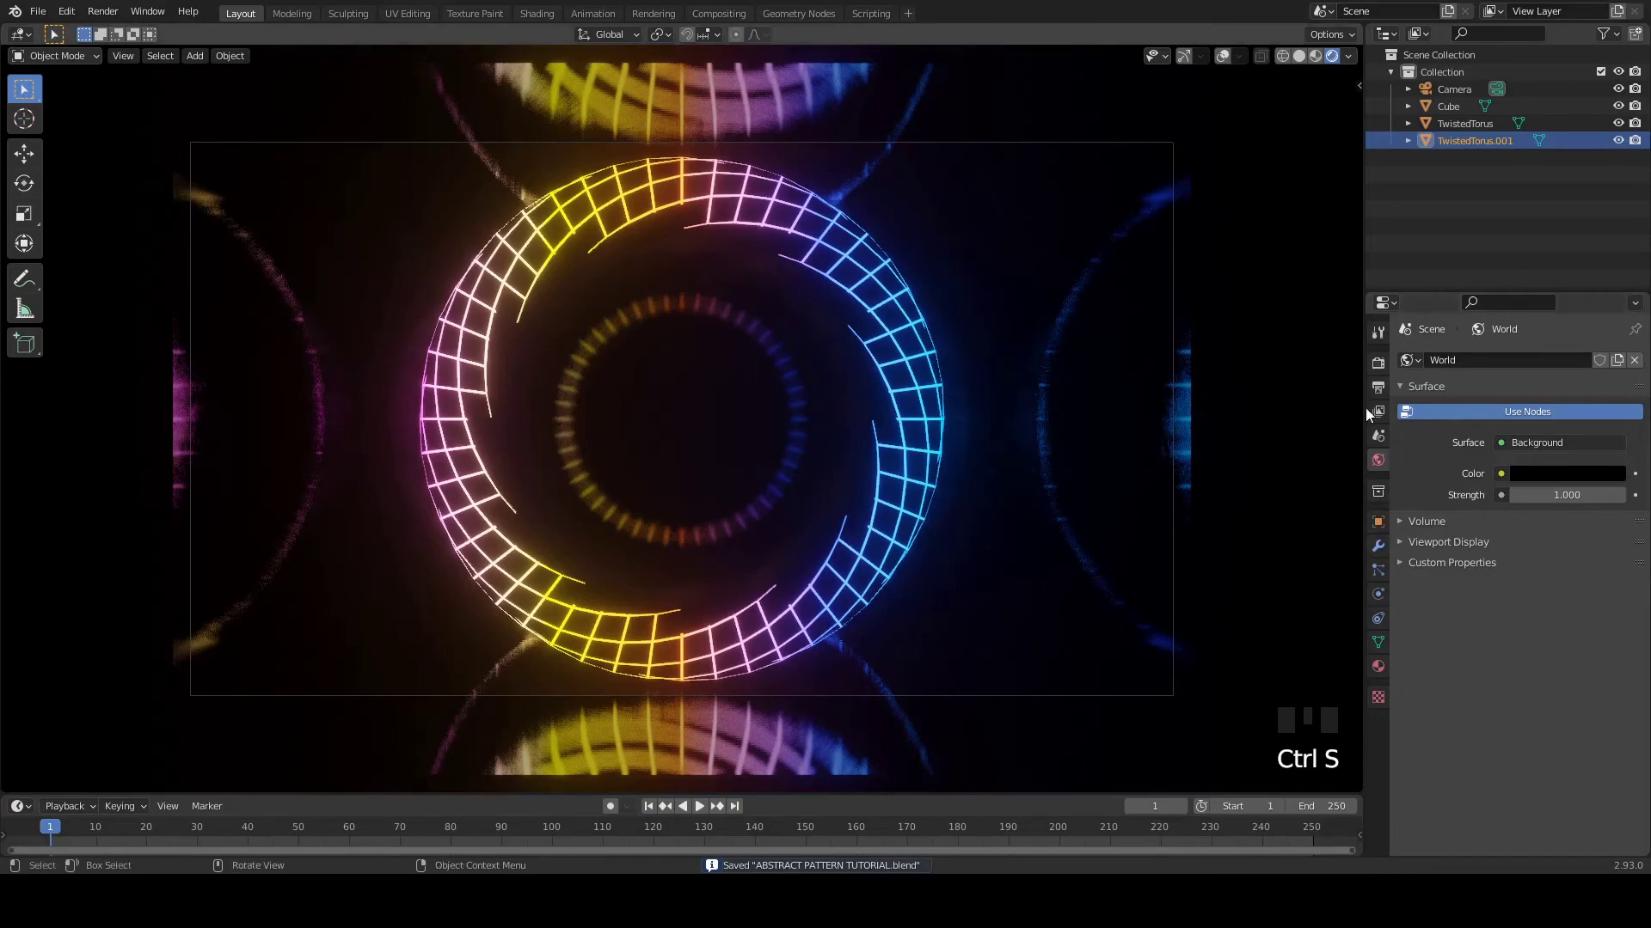
# - In Render Properties switch to Cycles with adaptive sampling and viewport denoising enabled
pyautogui.click(1383, 361)
pyautogui.moveTo(1553, 370); pyautogui.dragTo(1167, 151)
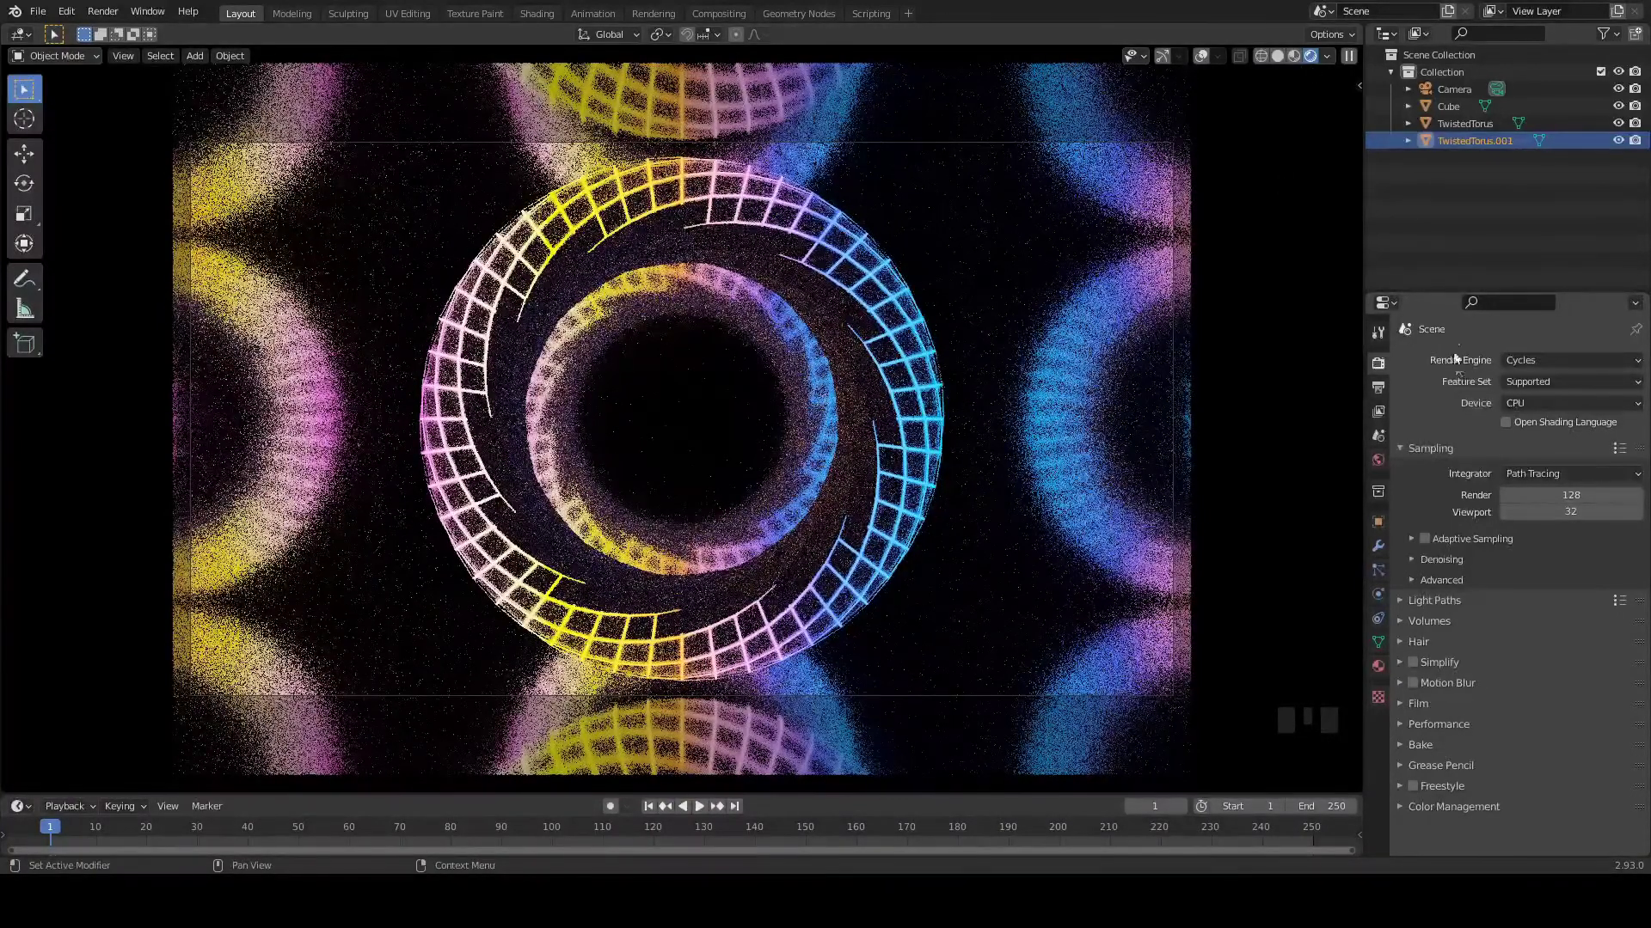
pyautogui.click(1513, 425)
pyautogui.click(1432, 544)
pyautogui.moveTo(1417, 564); pyautogui.dragTo(1512, 622)
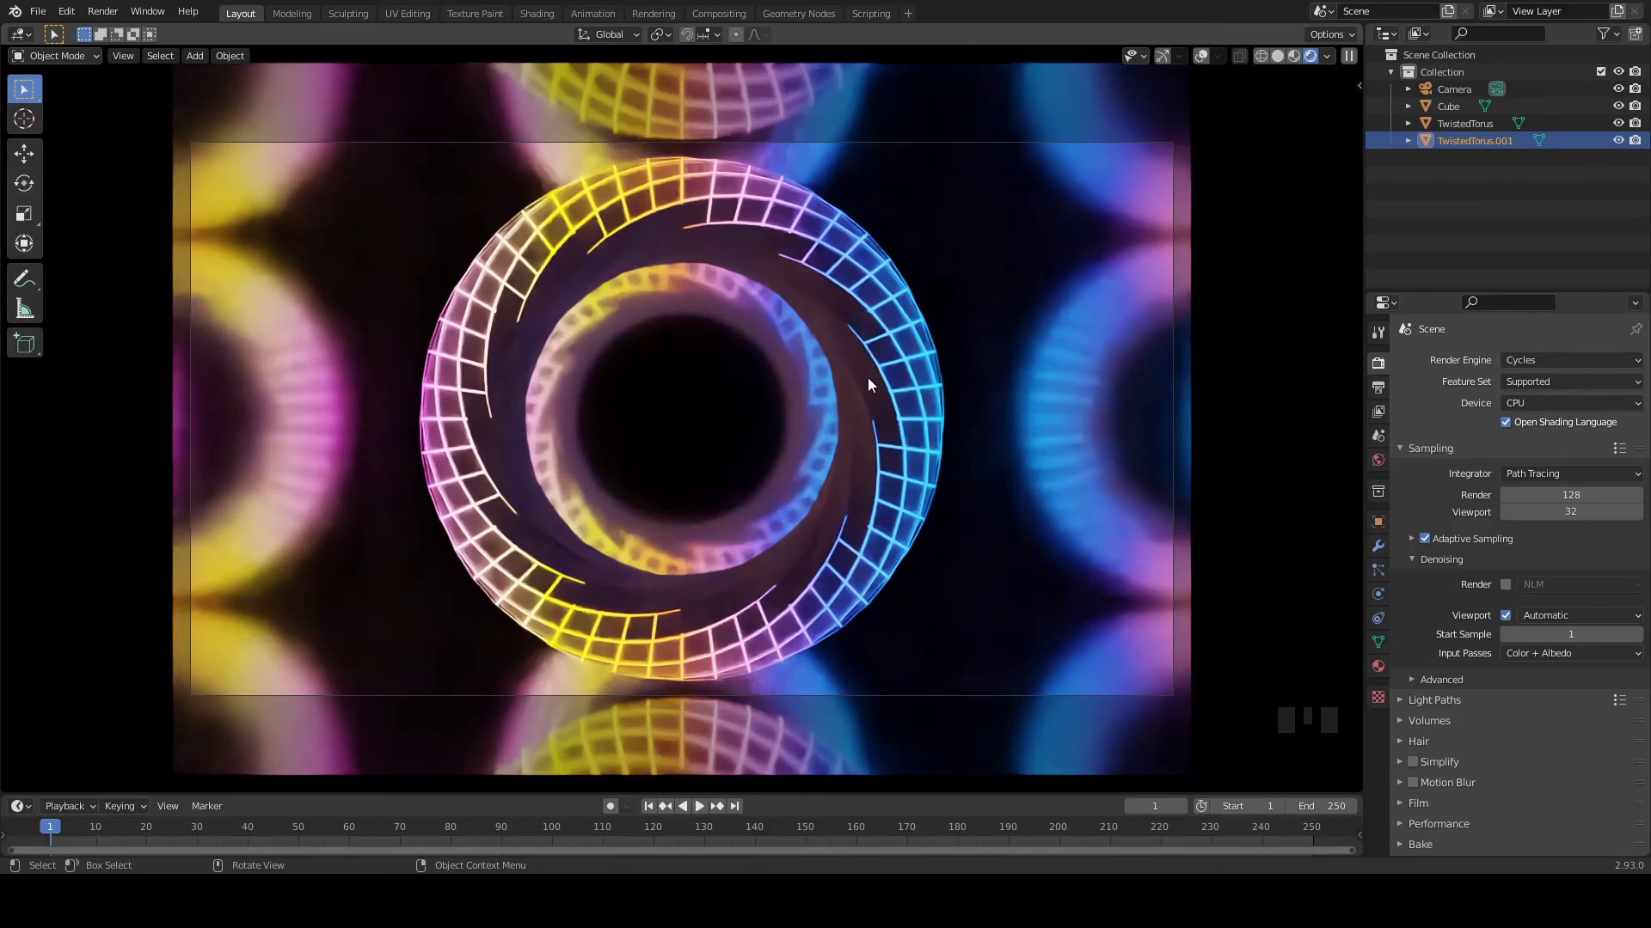
# - Select TwistedTorus.001 and bring up its empty Material Properties
pyautogui.click(866, 395)
pyautogui.moveTo(1479, 147); pyautogui.dragTo(1413, 568)
pyautogui.click(1391, 668)
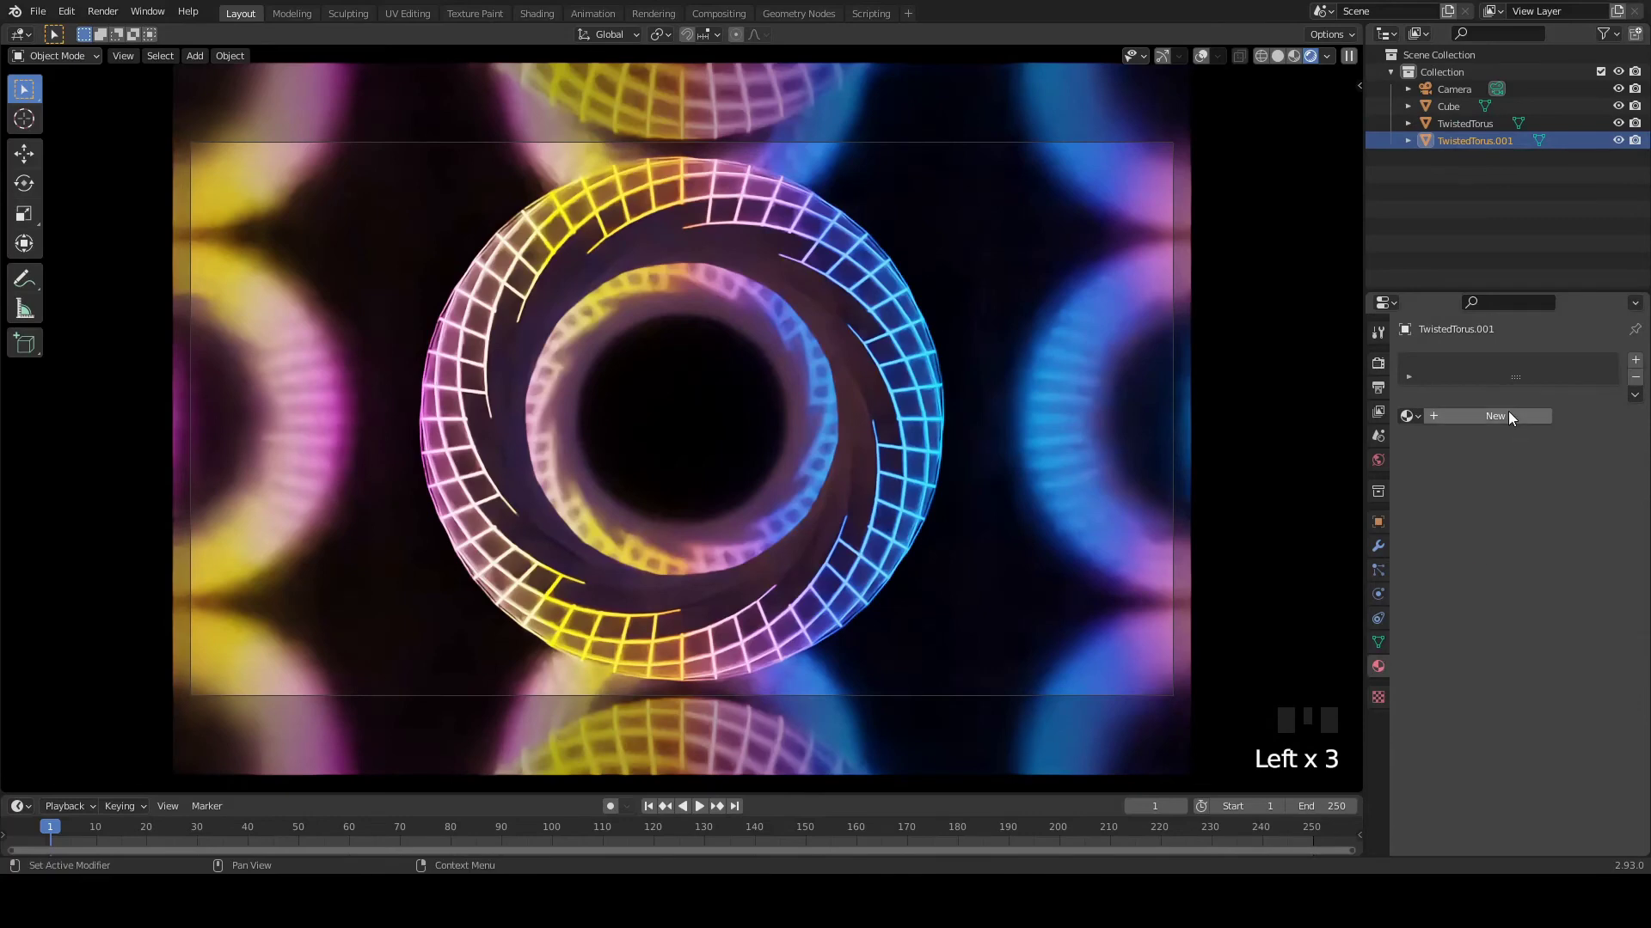
# - Create Material.002 on TwistedTorus.001 with roughness 1 and specular 0
pyautogui.moveTo(1515, 415); pyautogui.dragTo(1487, 577)
pyautogui.scroll(-3)
pyautogui.moveTo(1572, 577); pyautogui.dragTo(1573, 535)
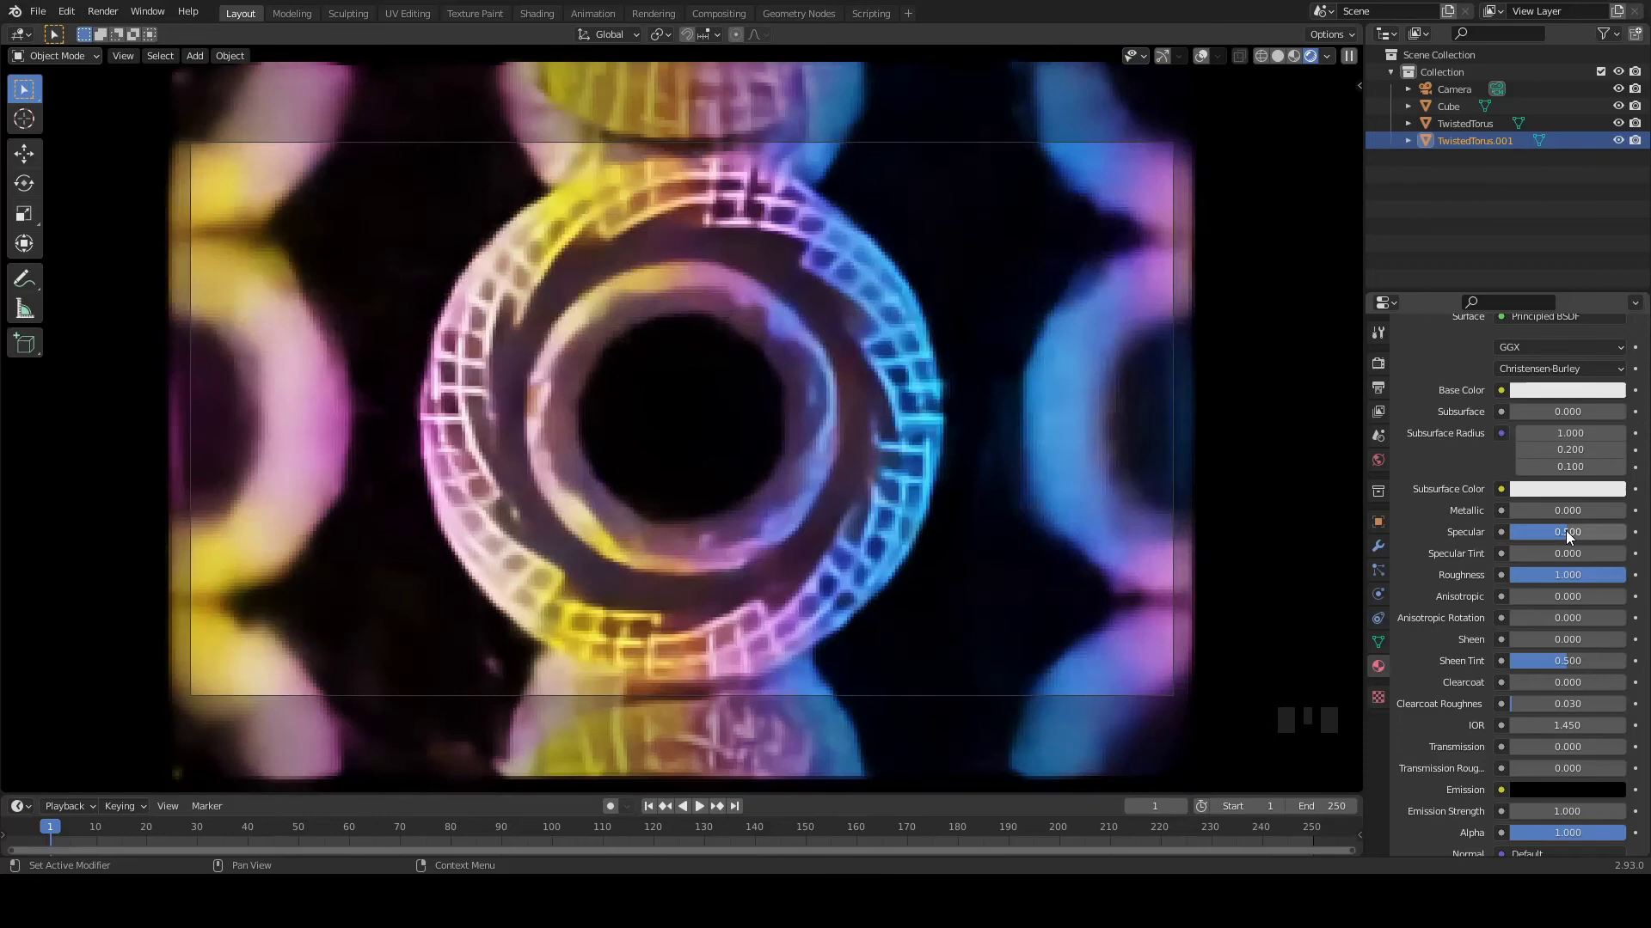
pyautogui.moveTo(1573, 535); pyautogui.dragTo(1574, 537)
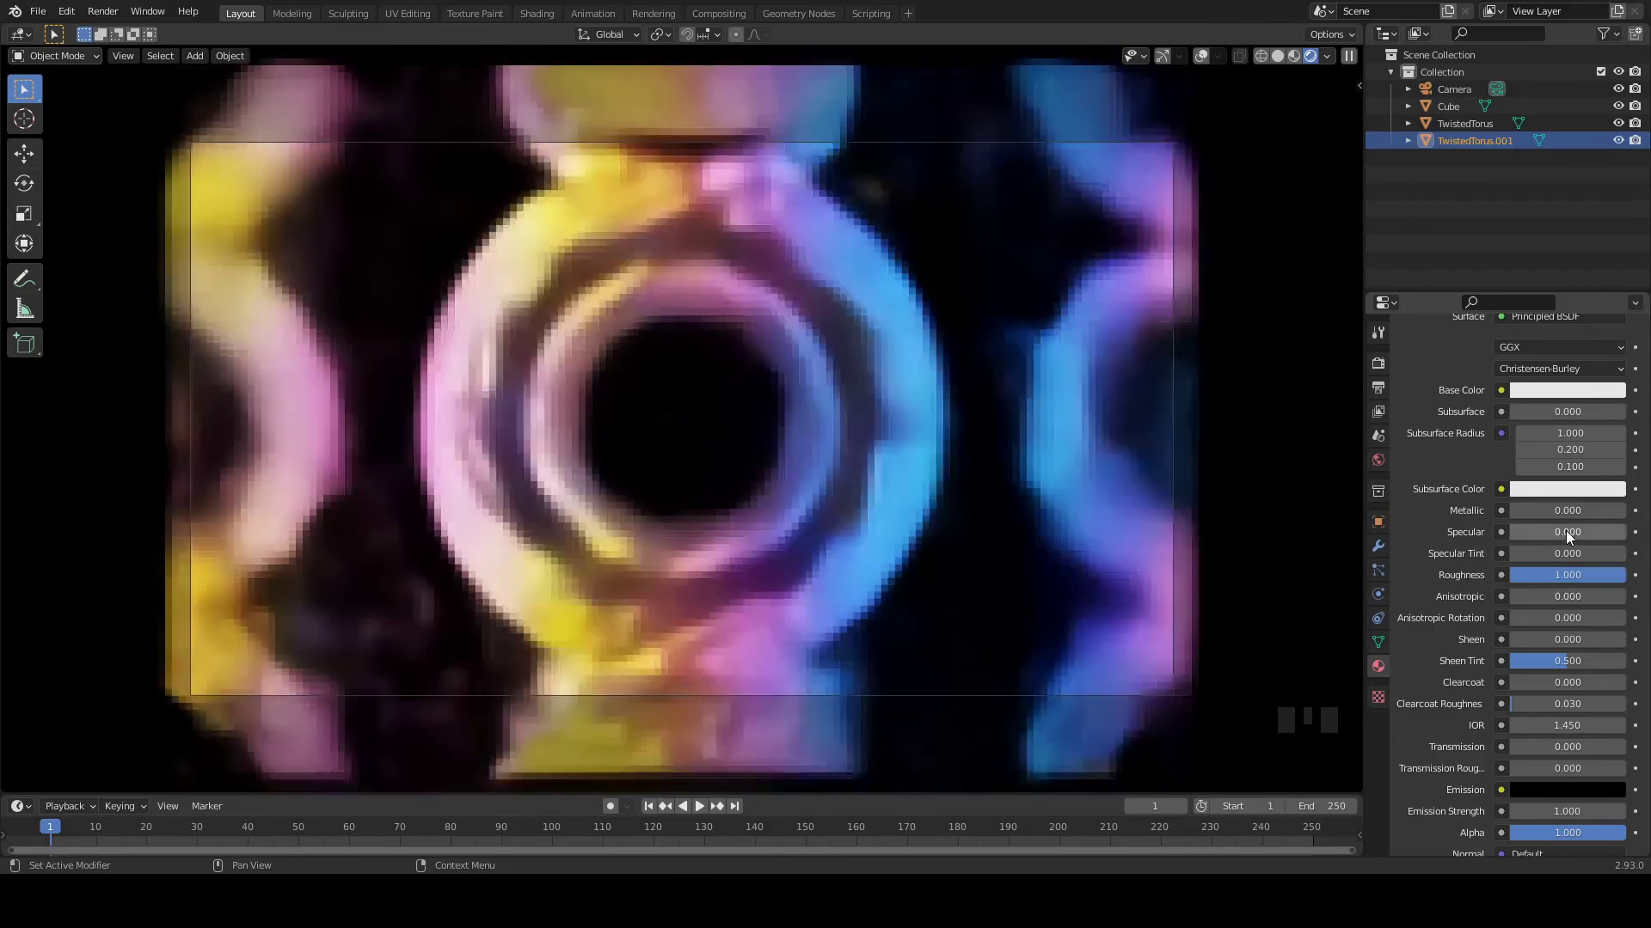
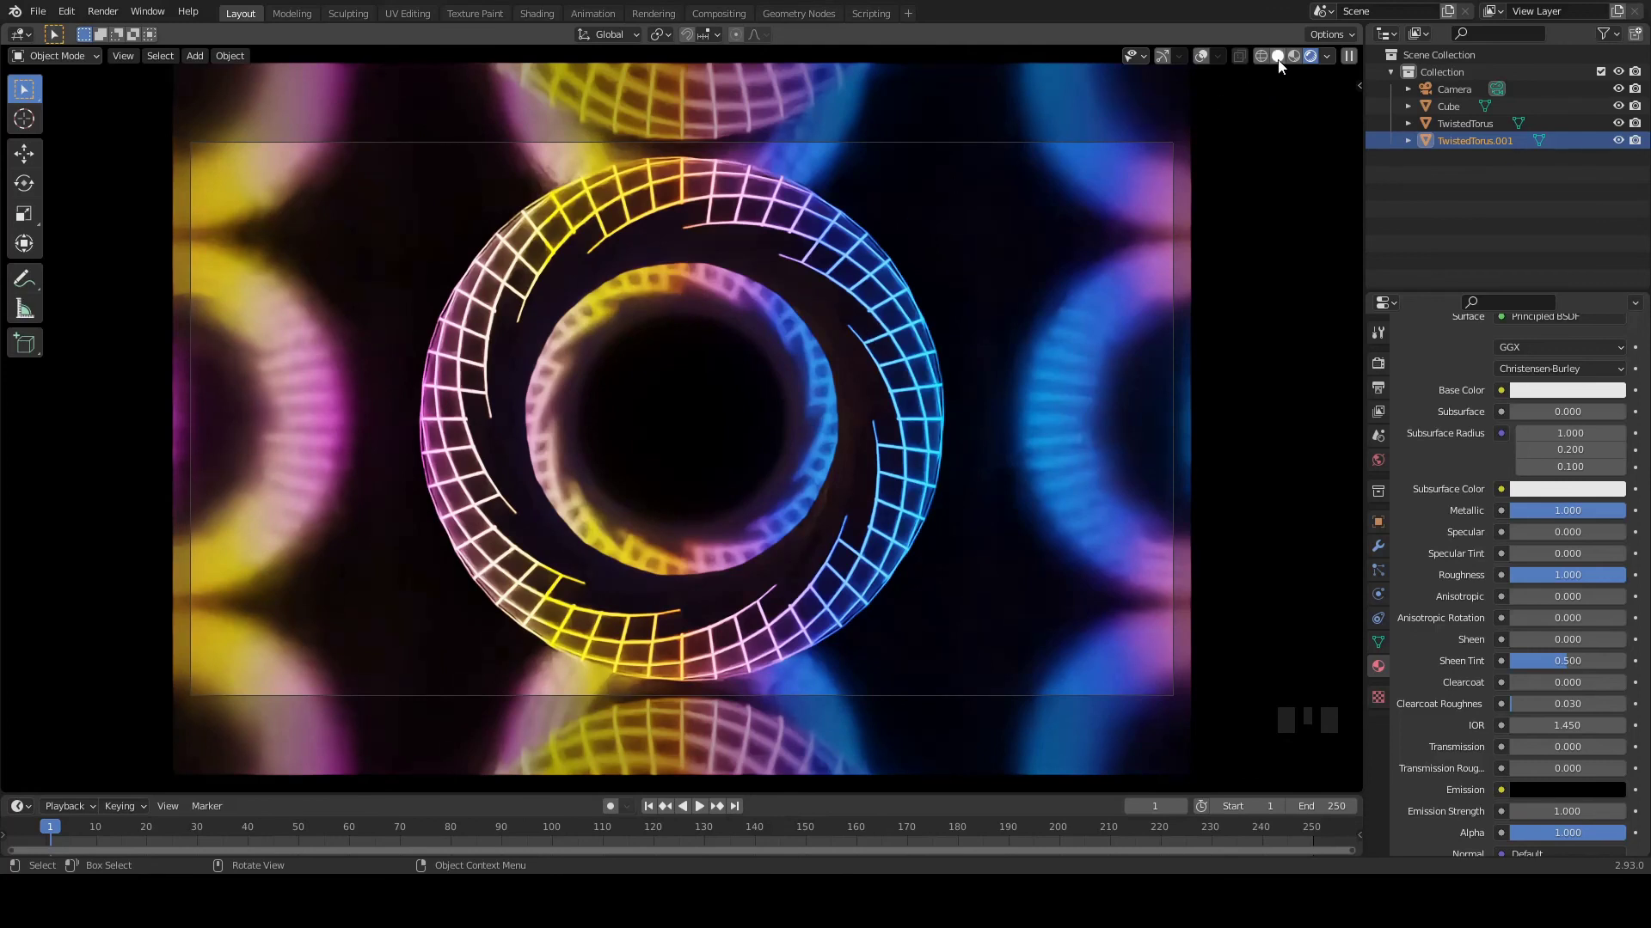
# - Save the project as ABSTRACT PATTERN TUTORIAL.blend
pyautogui.press('ctrl+s')
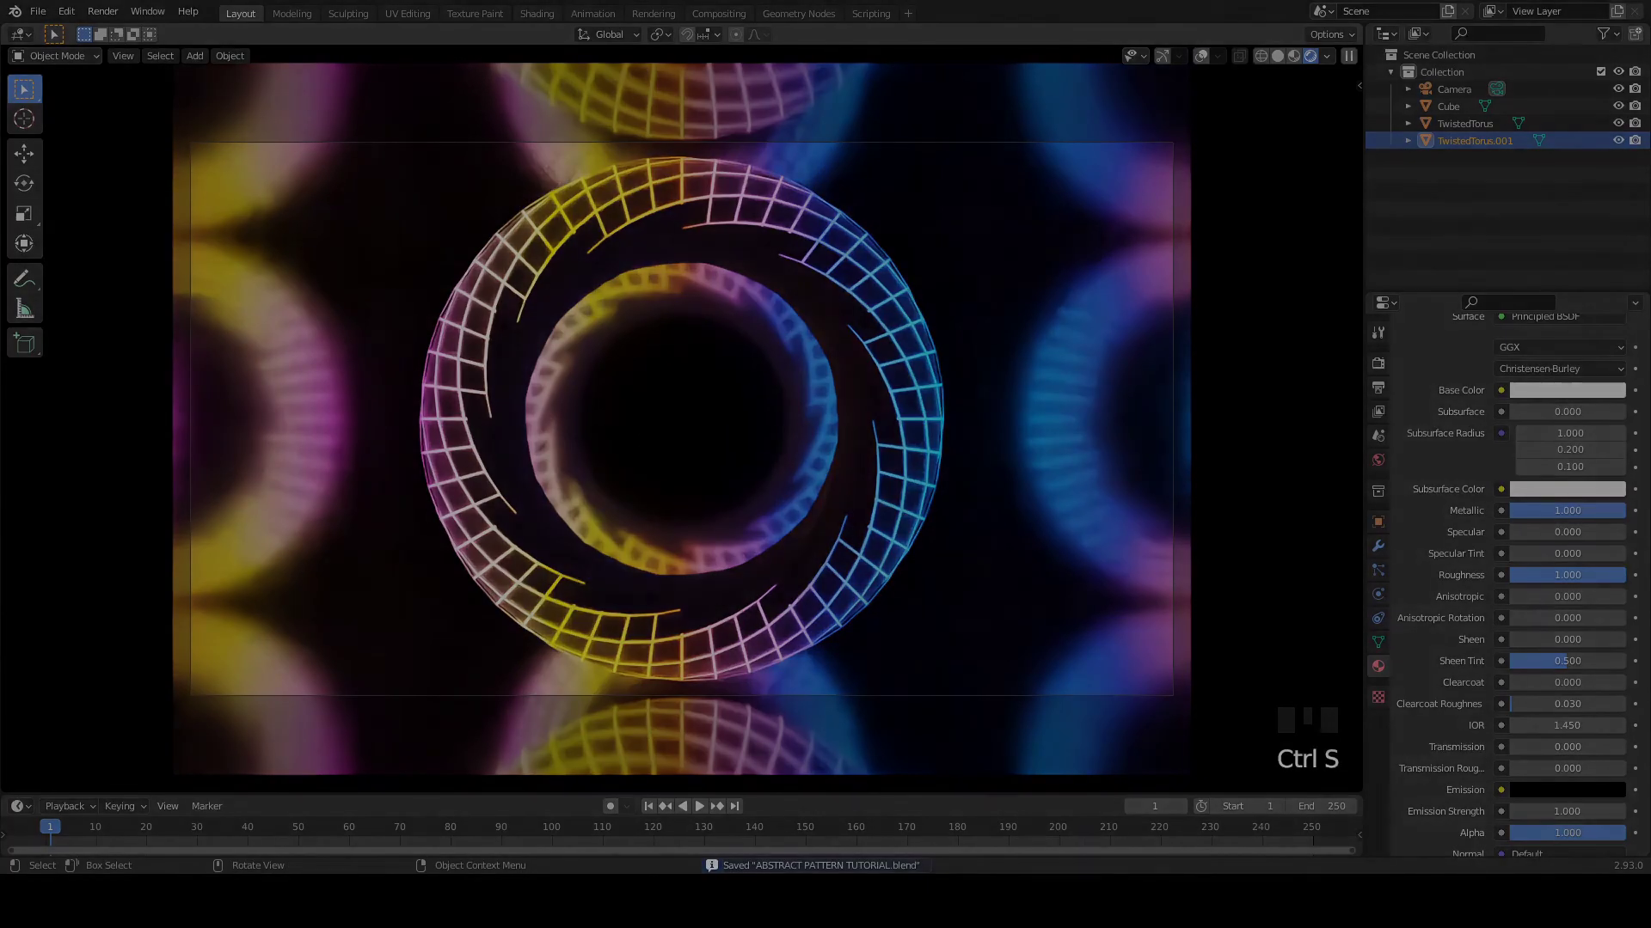